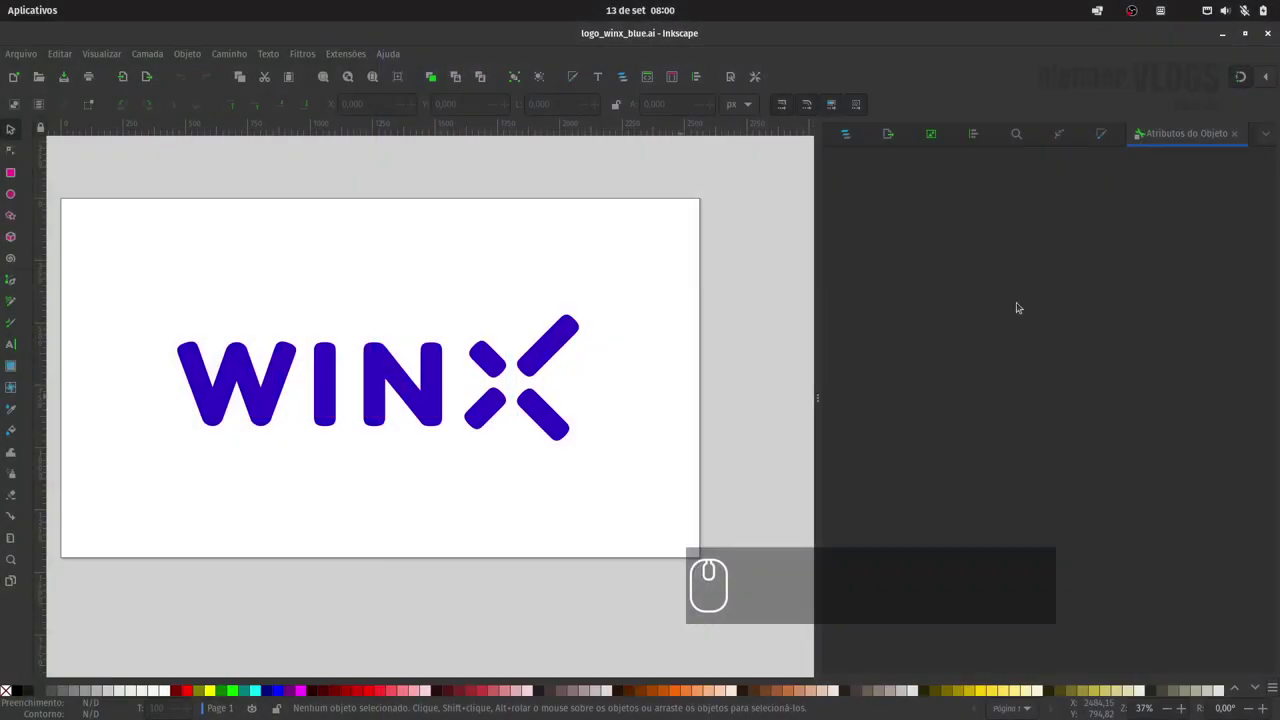
Start Save As in the Winx/3D folder and create a new folder named Logo_SVG
click(31, 60)
click(83, 172)
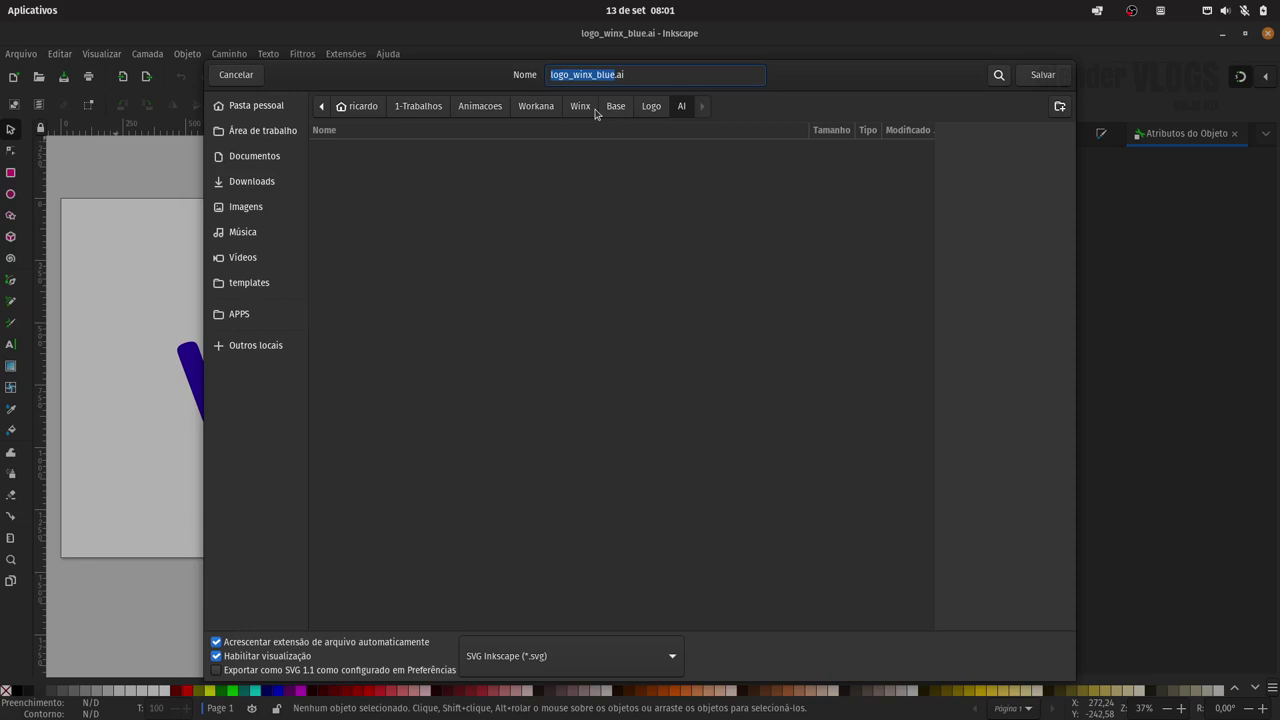
click(595, 110)
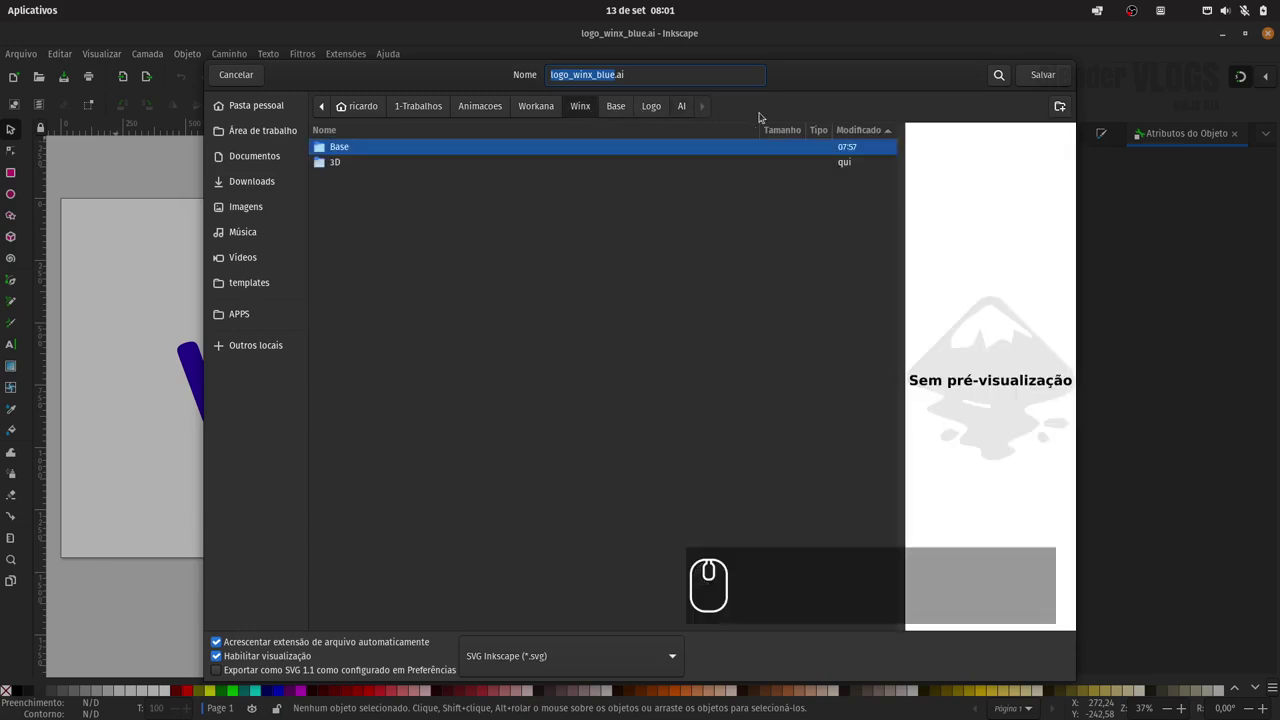
double_click(367, 162)
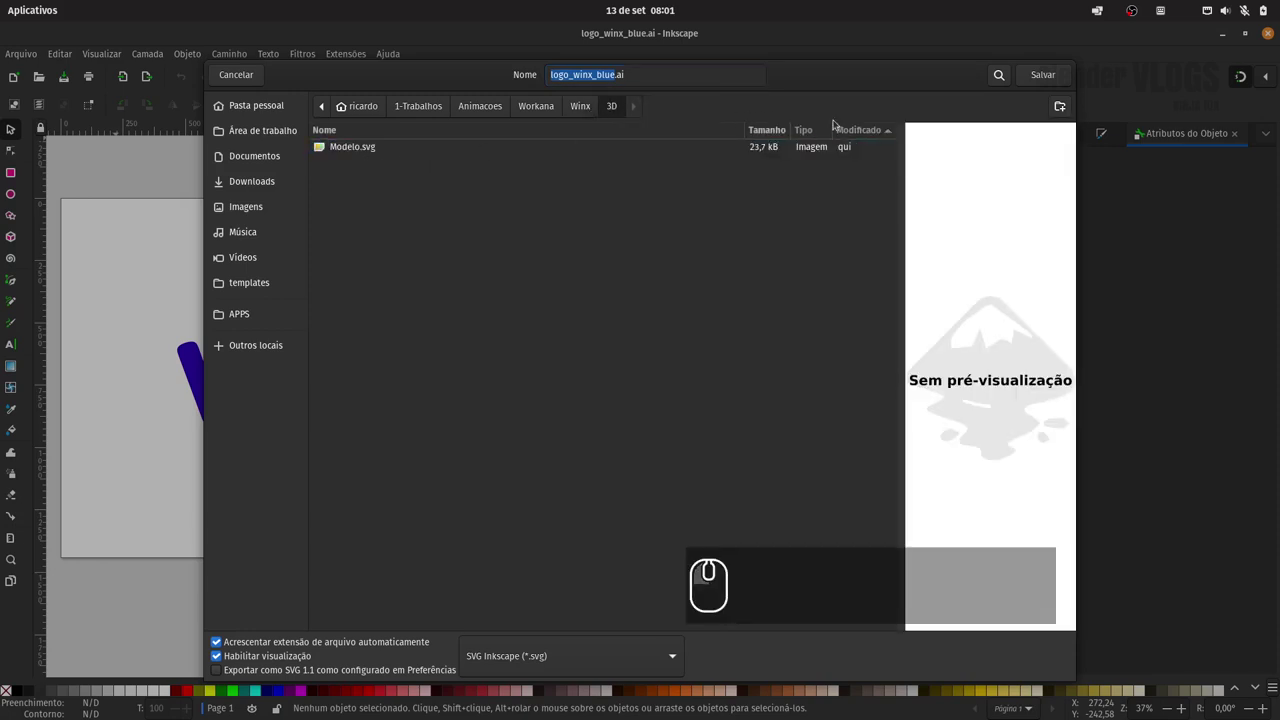
click(1055, 109)
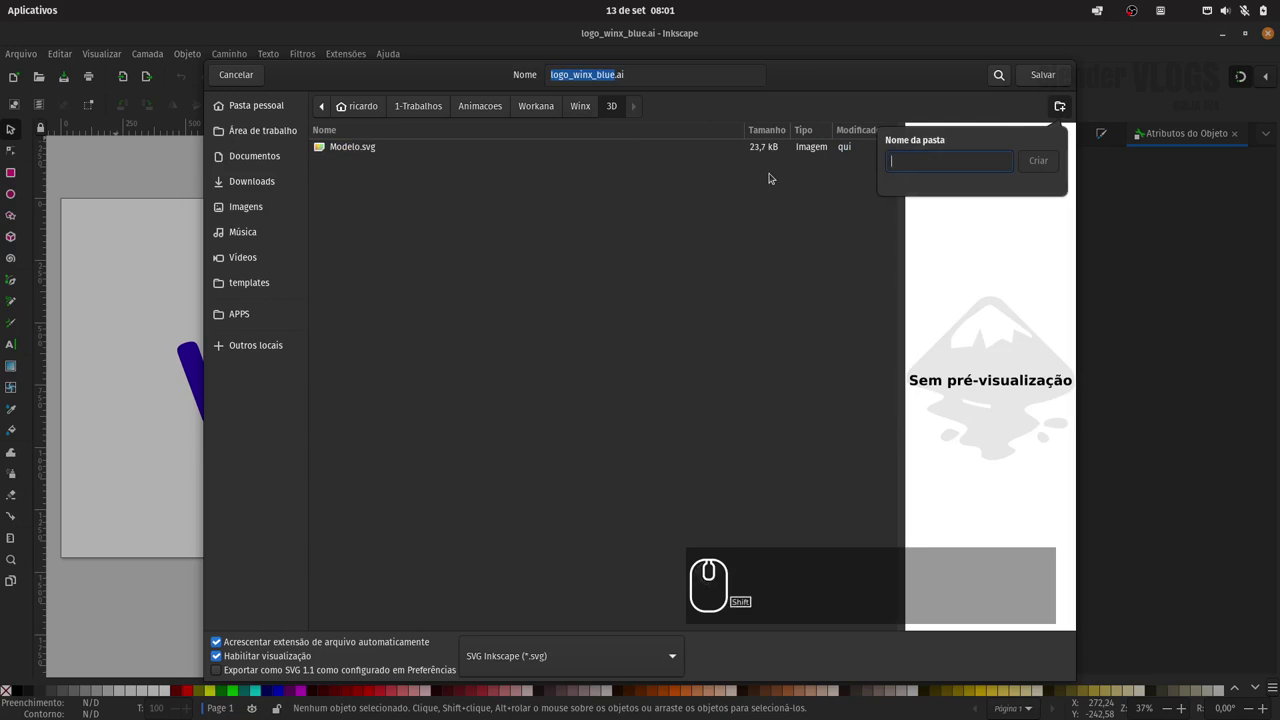
text(logo)
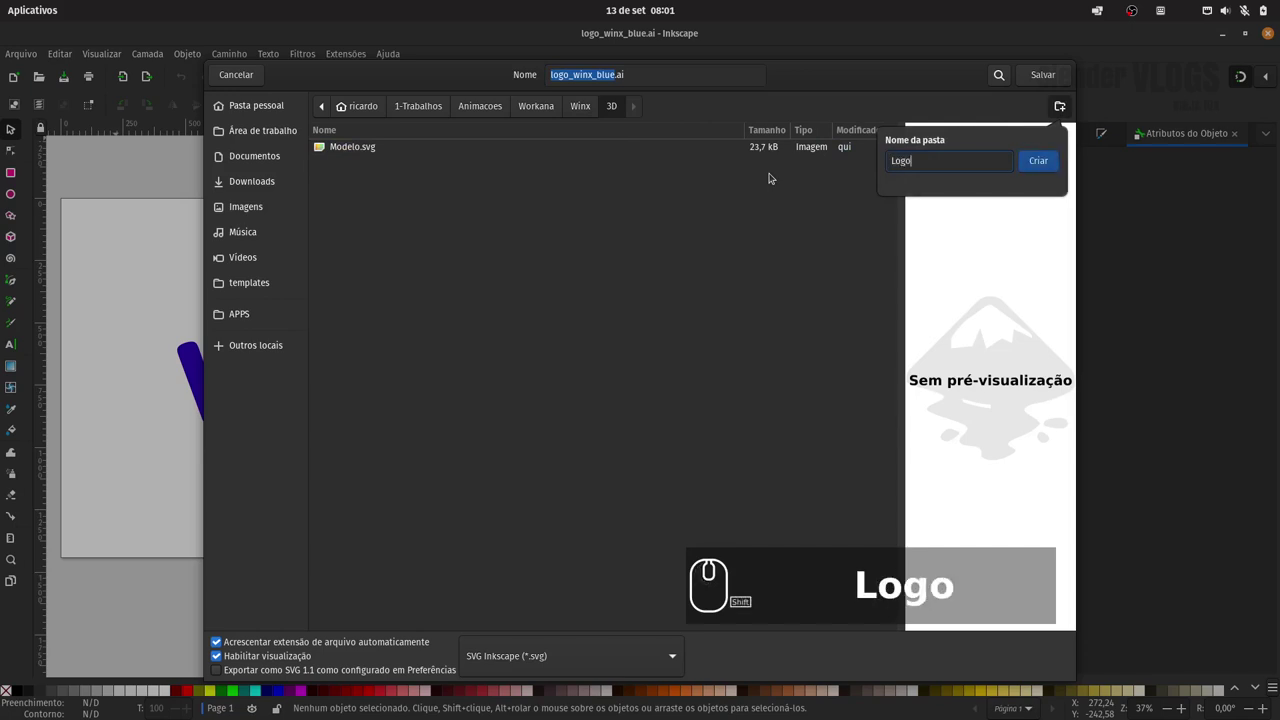
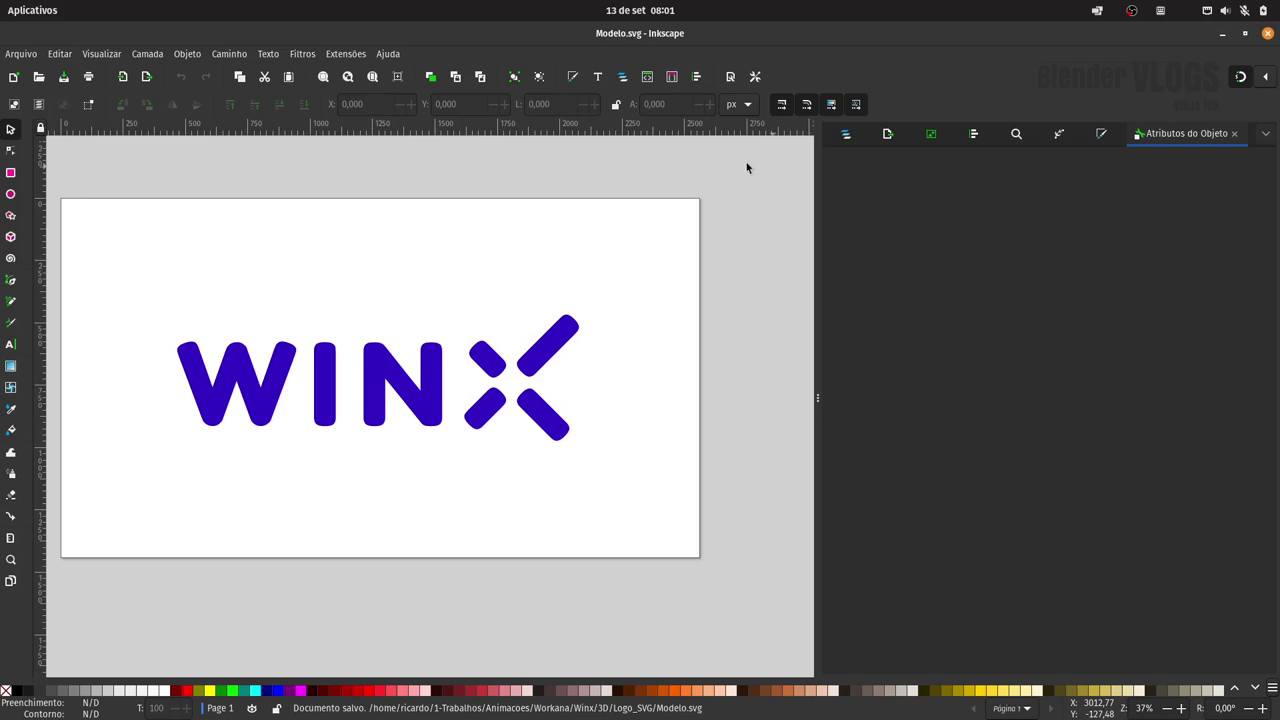
Select the WINX logo group and ungroup it into its seven pieces
click(564, 342)
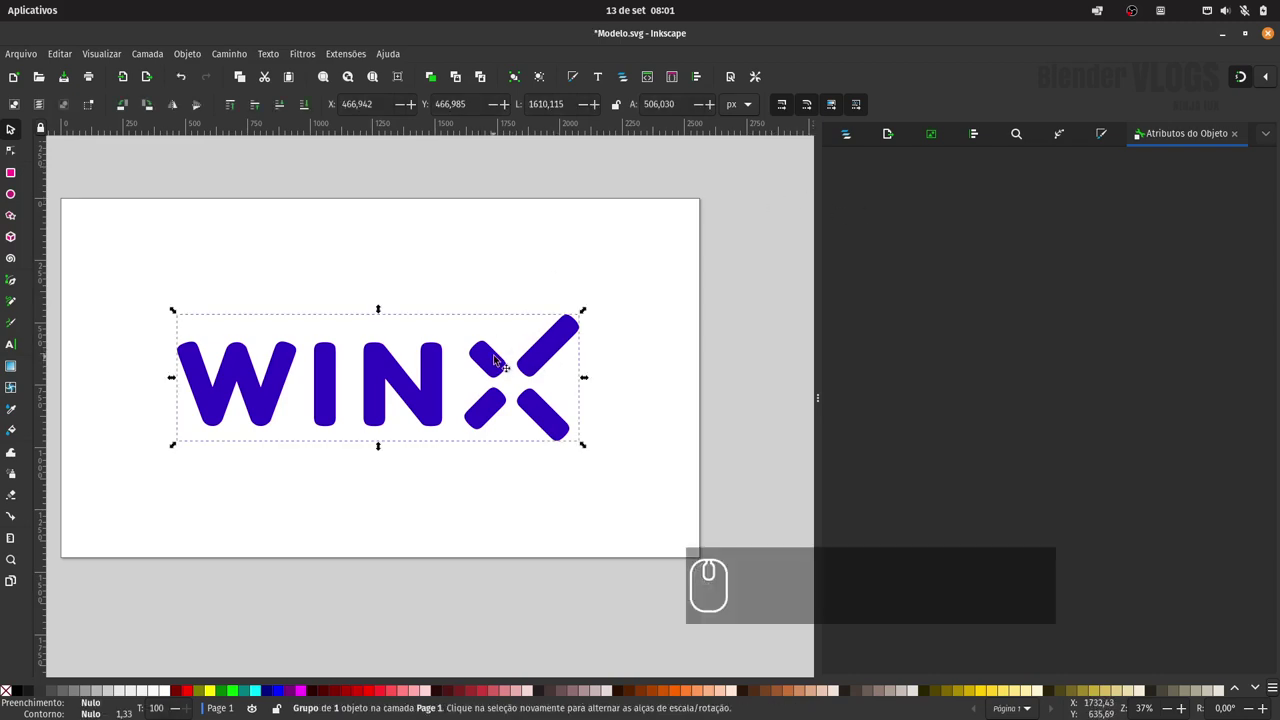
key(ctrl+g)
key(ctrl+g)
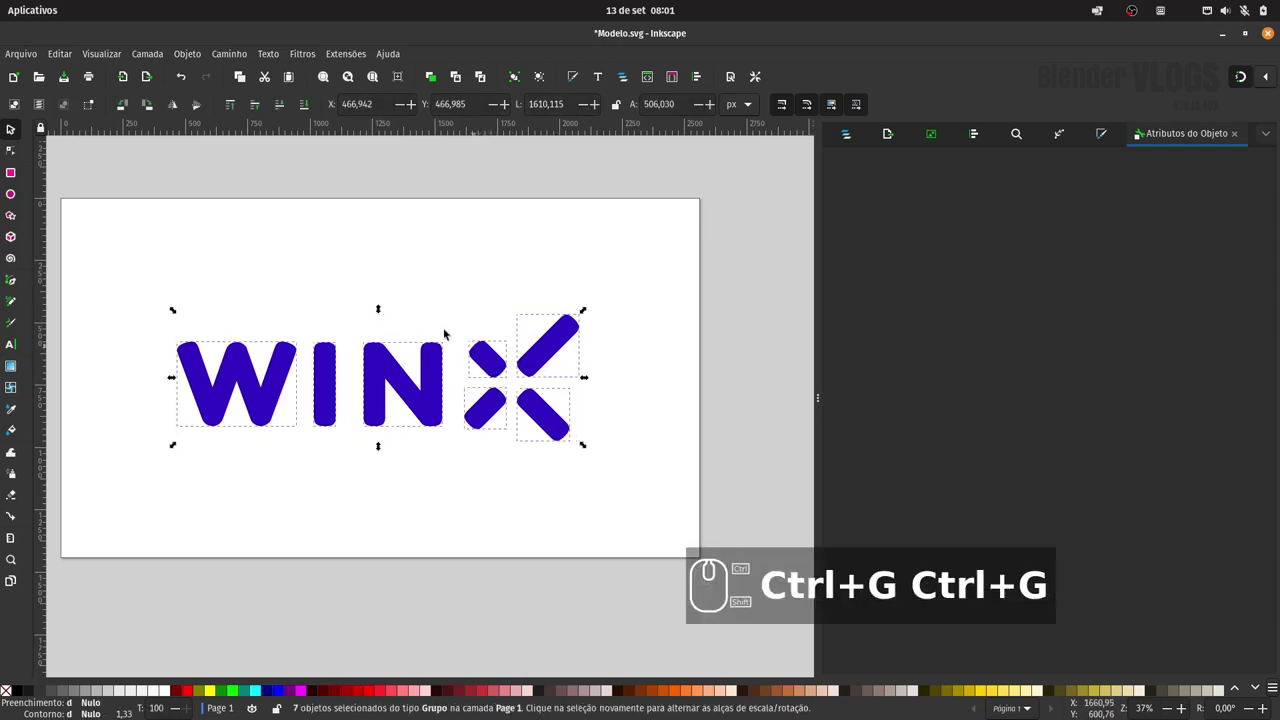
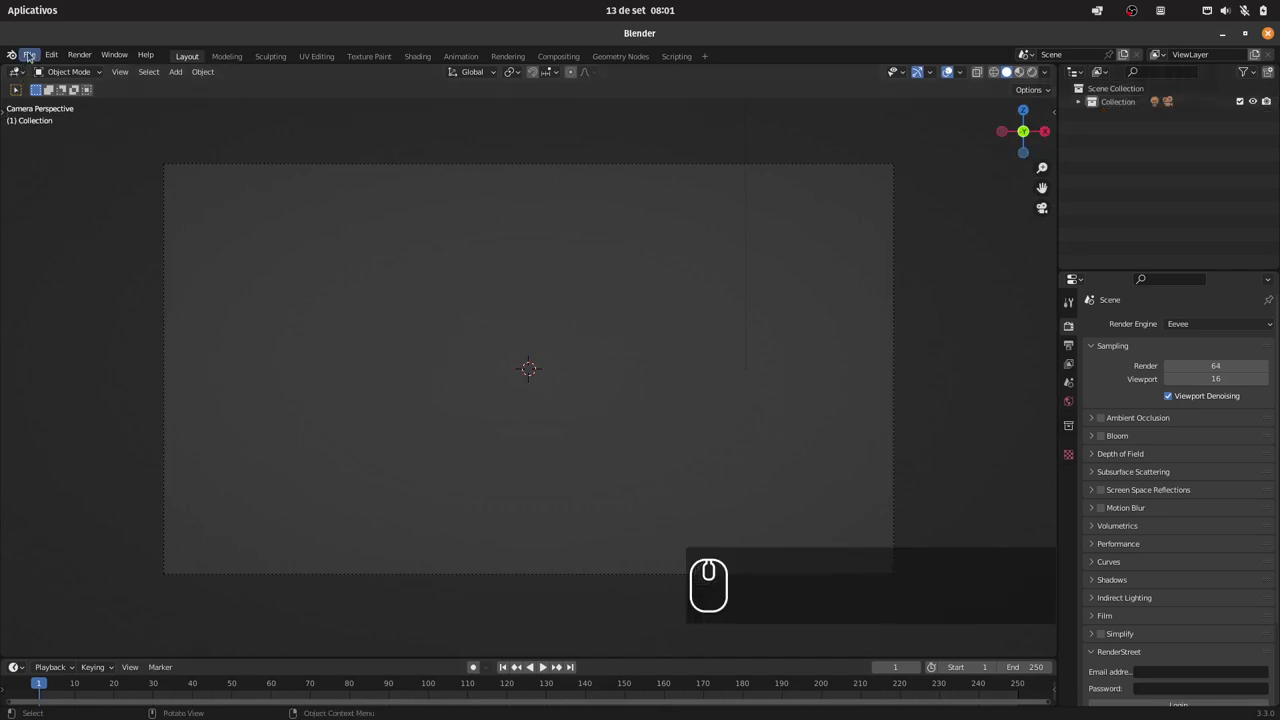
Target the Scene Collection and start an SVG import
click(31, 53)
click(1183, 89)
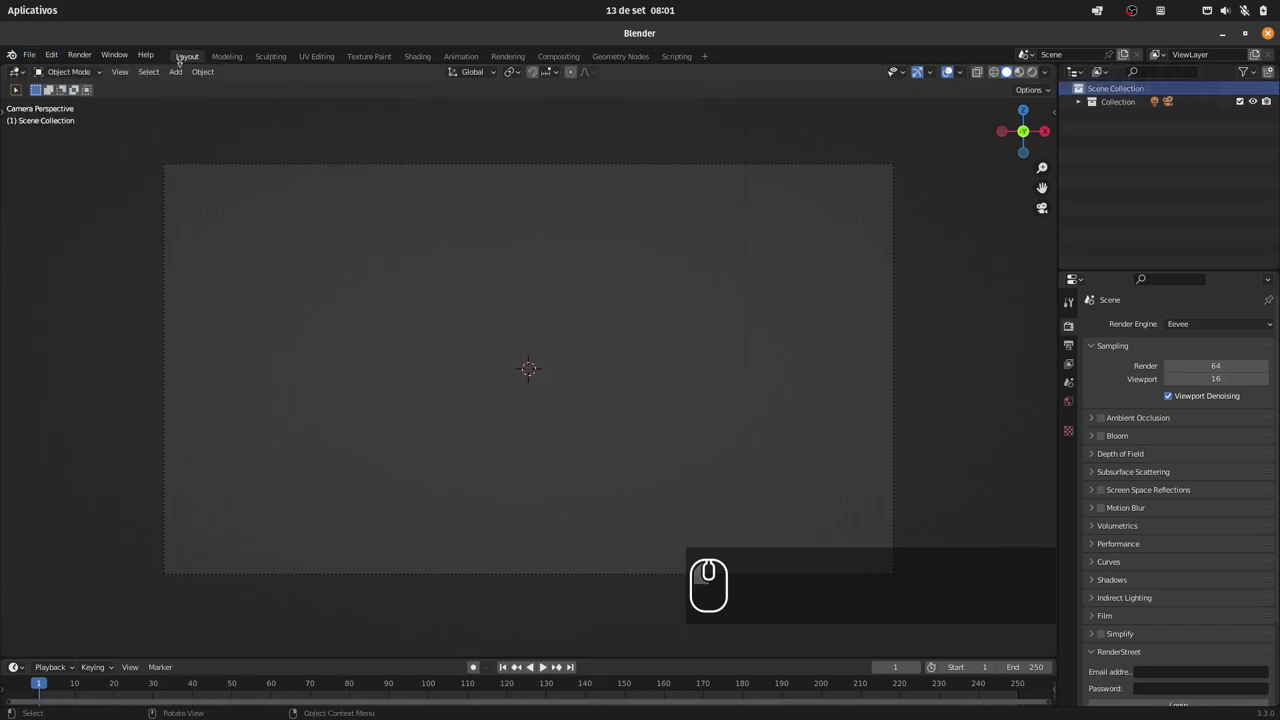
click(32, 55)
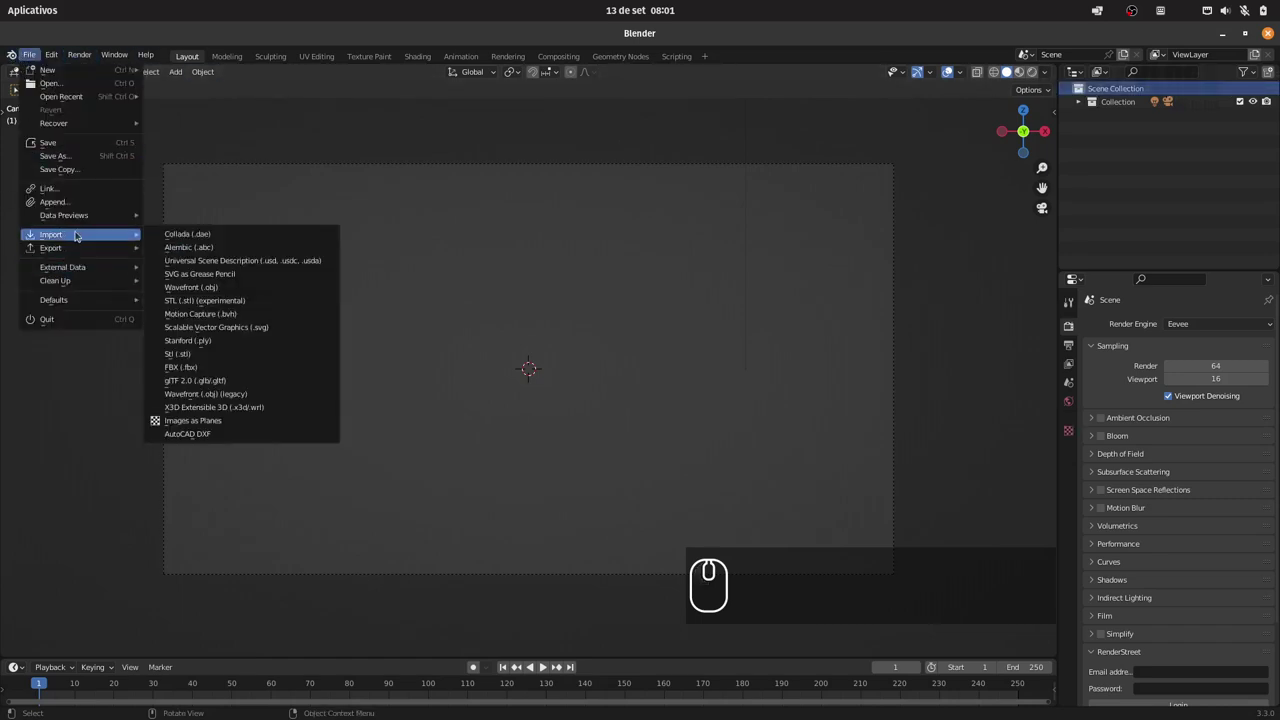
click(265, 332)
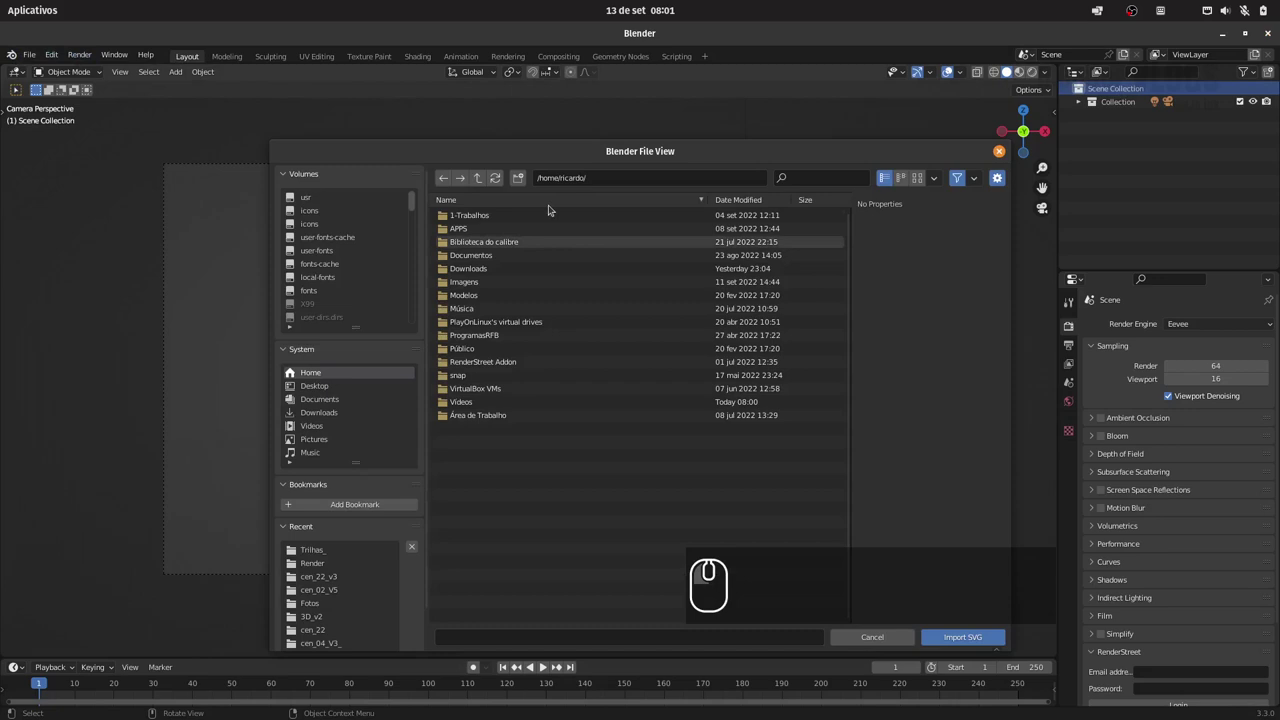
Browse through 1-Trabalhos/Animacoes/Workana/Winx/3D and import Modelo.svg as curves
click(480, 215)
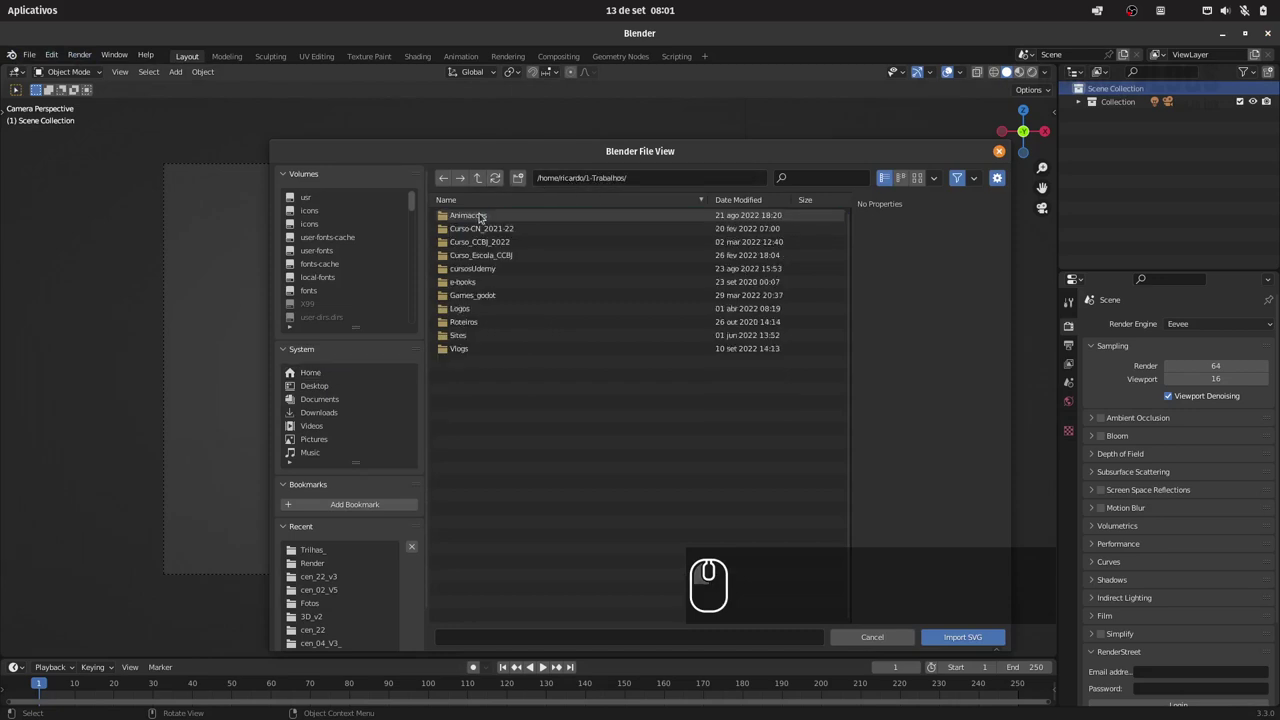
drag(487, 221, 467, 371)
double_click(467, 375)
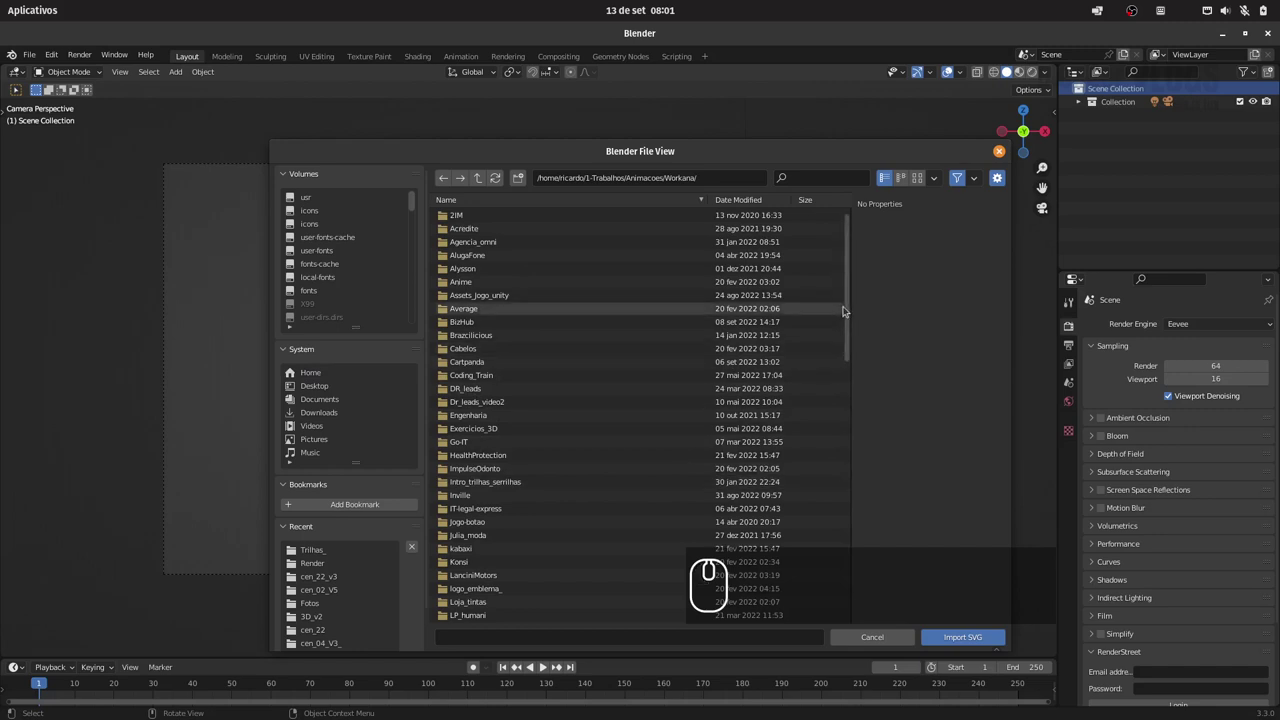
drag(850, 308, 711, 440)
double_click(489, 366)
double_click(482, 213)
double_click(509, 231)
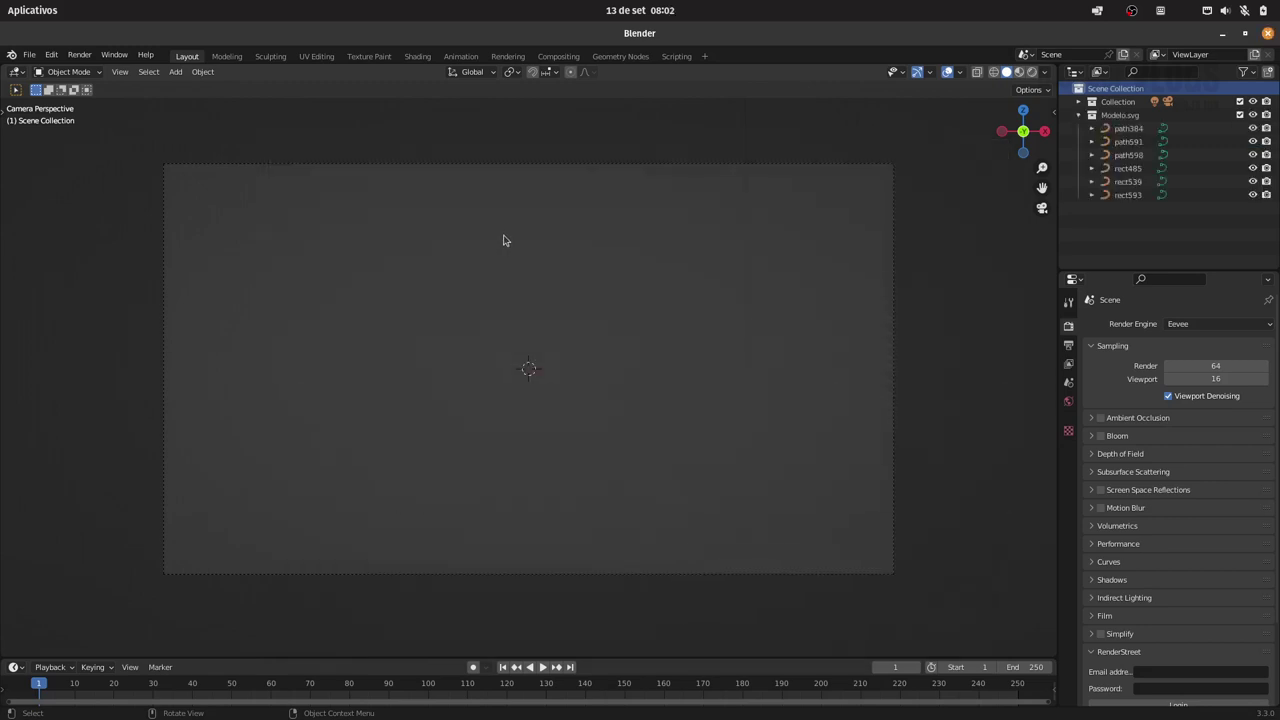
Select the Modelo.svg collection's curves and delete the whole collection hierarchy
click(1132, 122)
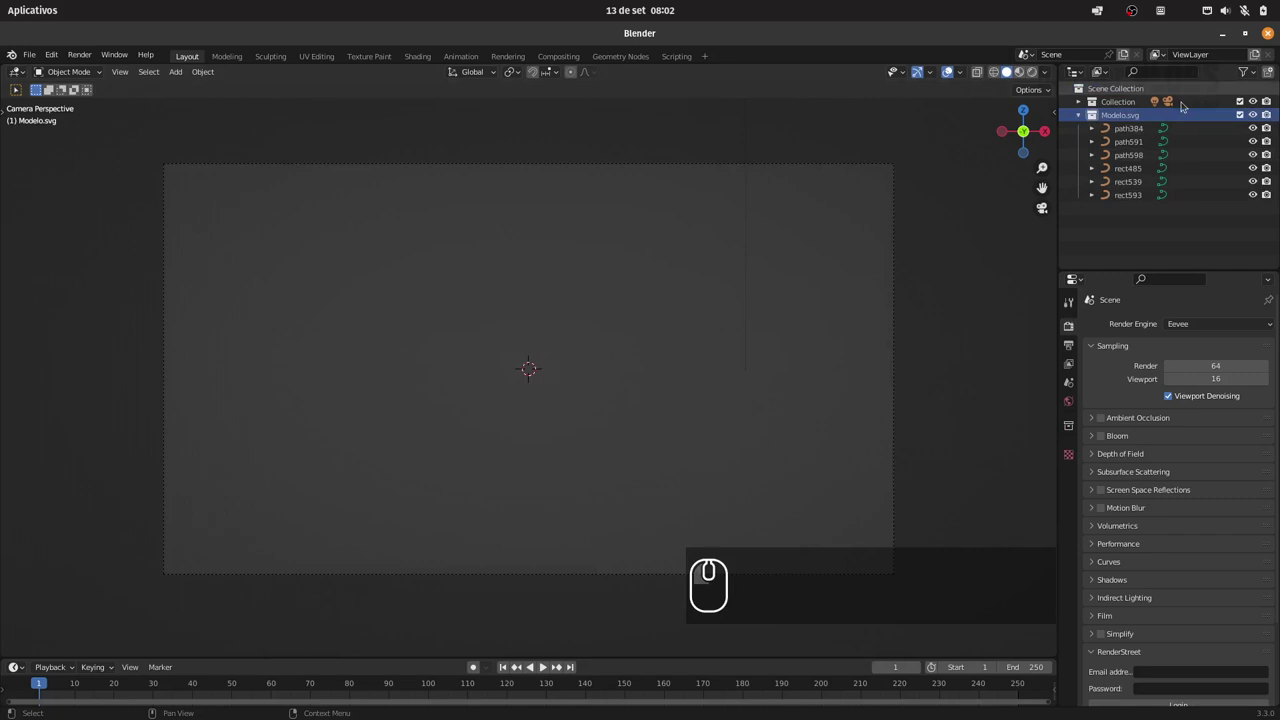
right_click(1127, 115)
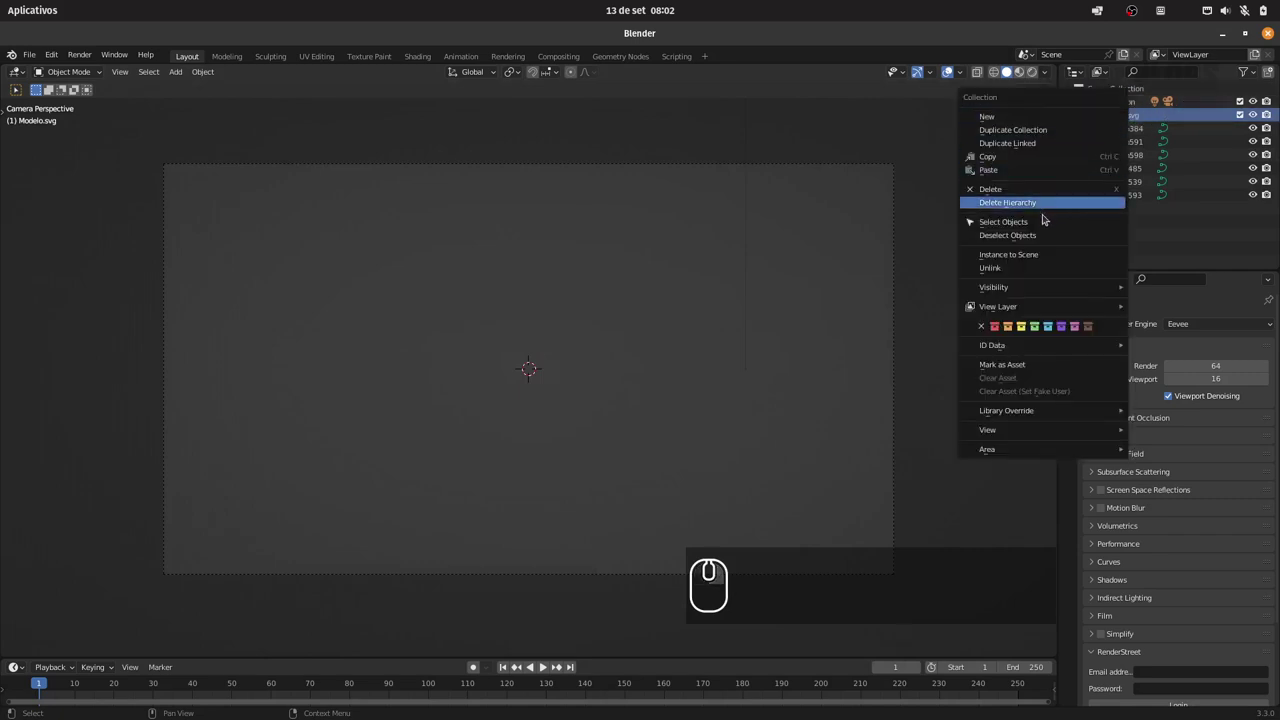
click(1042, 223)
drag(655, 280, 637, 349)
drag(649, 338, 583, 237)
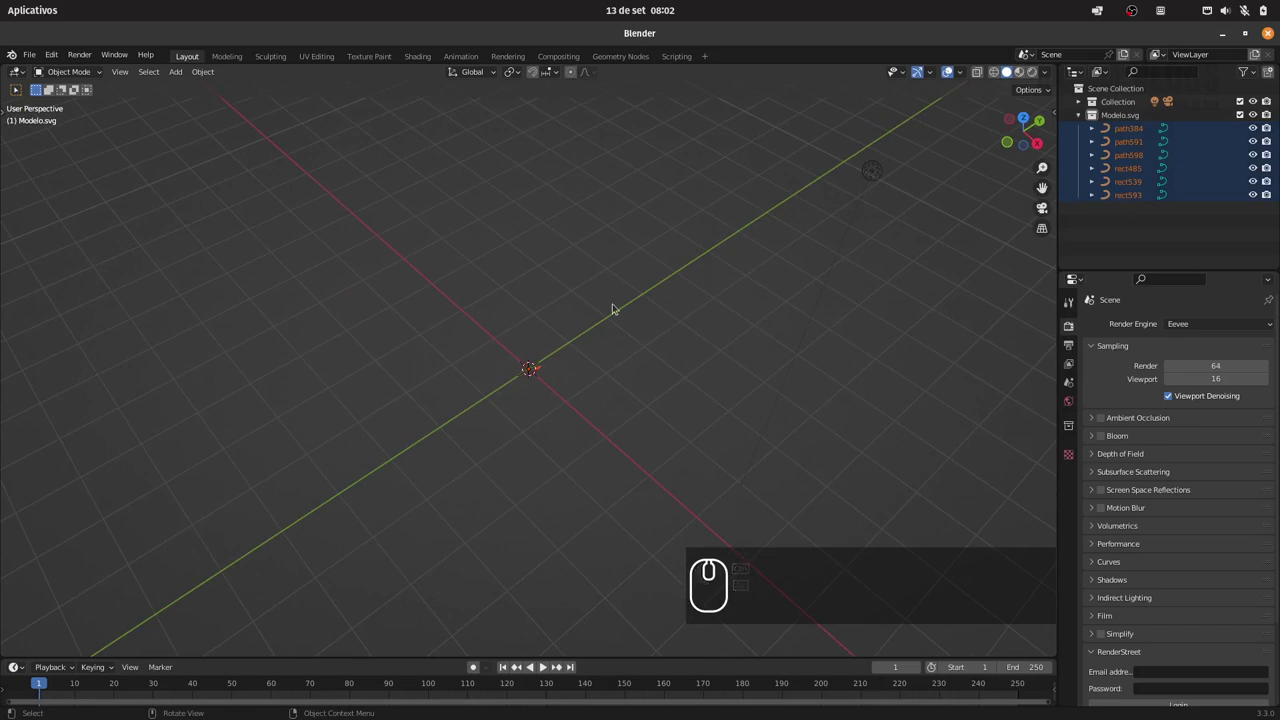
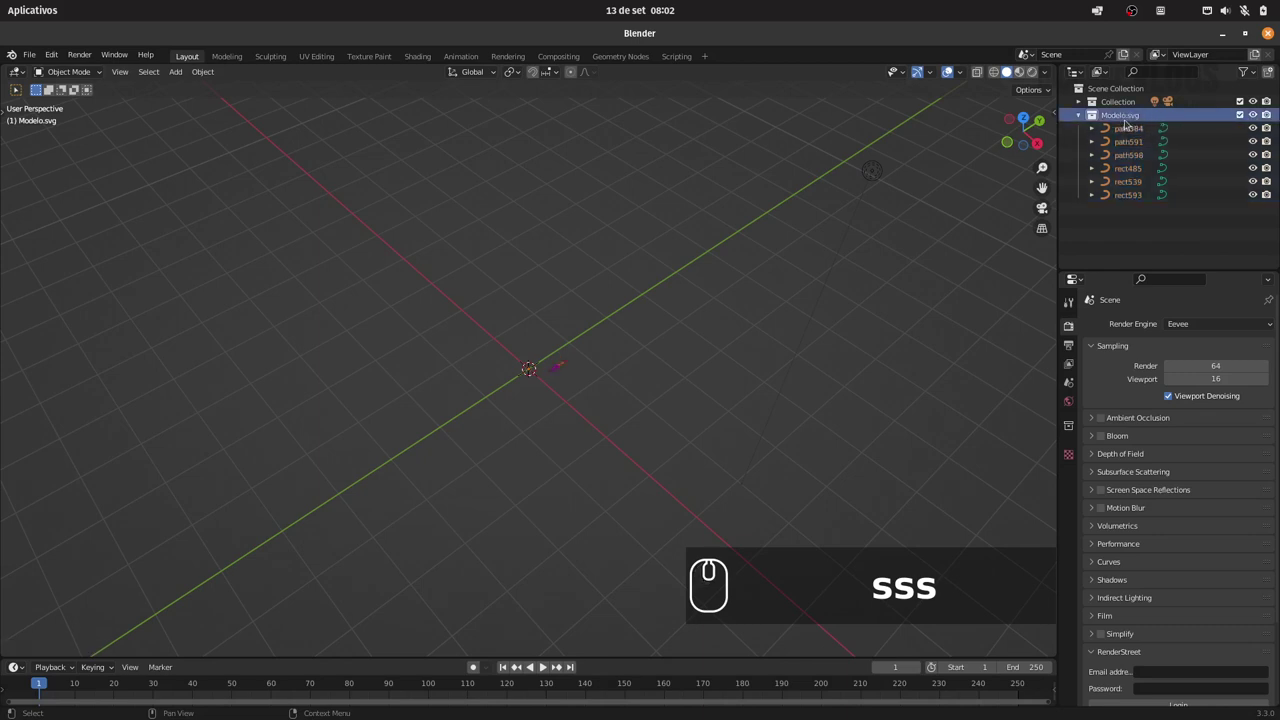
drag(1131, 118, 1088, 169)
click(1088, 169)
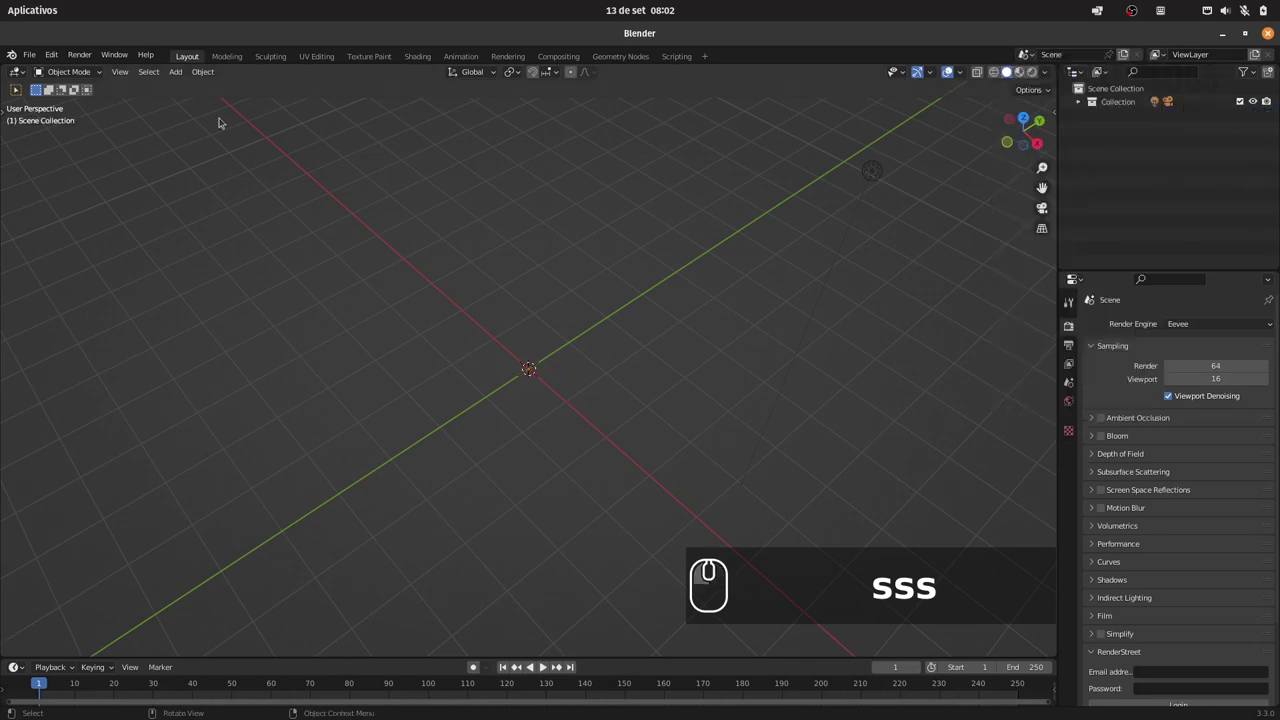
Import Modelo.svg from the Logo_SVG folder as a collection of seven path curves
click(35, 54)
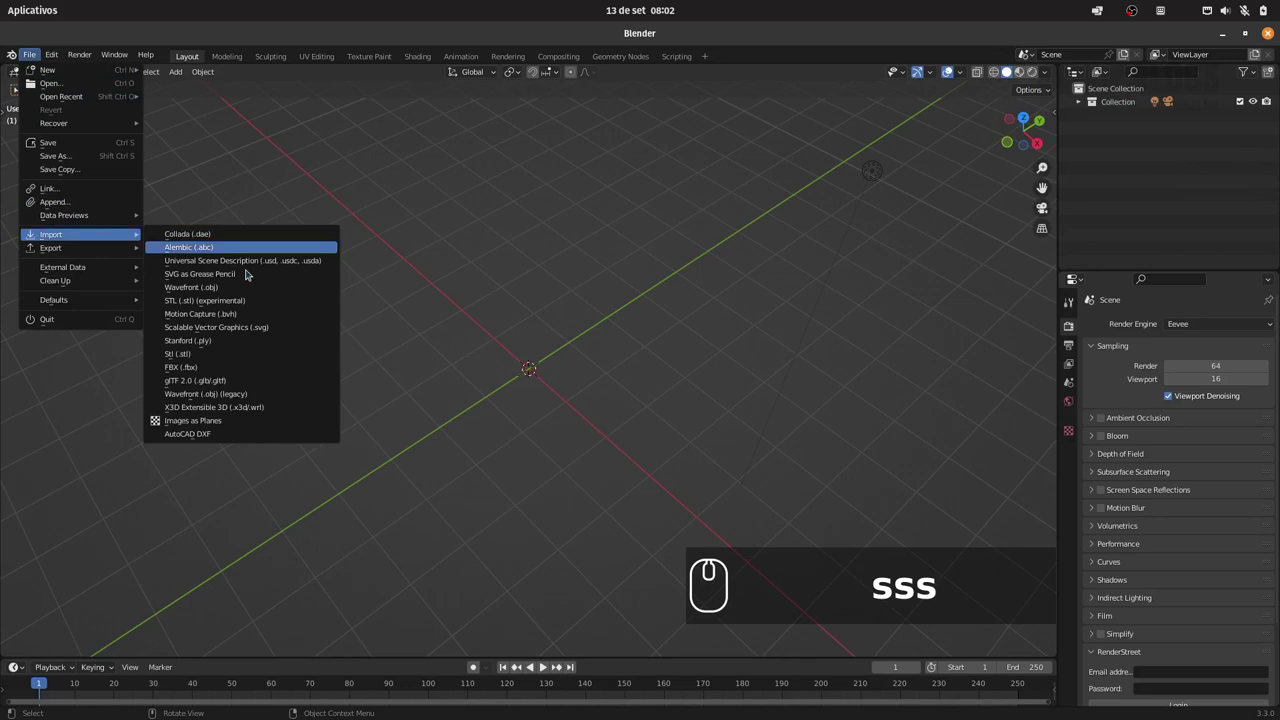
click(254, 332)
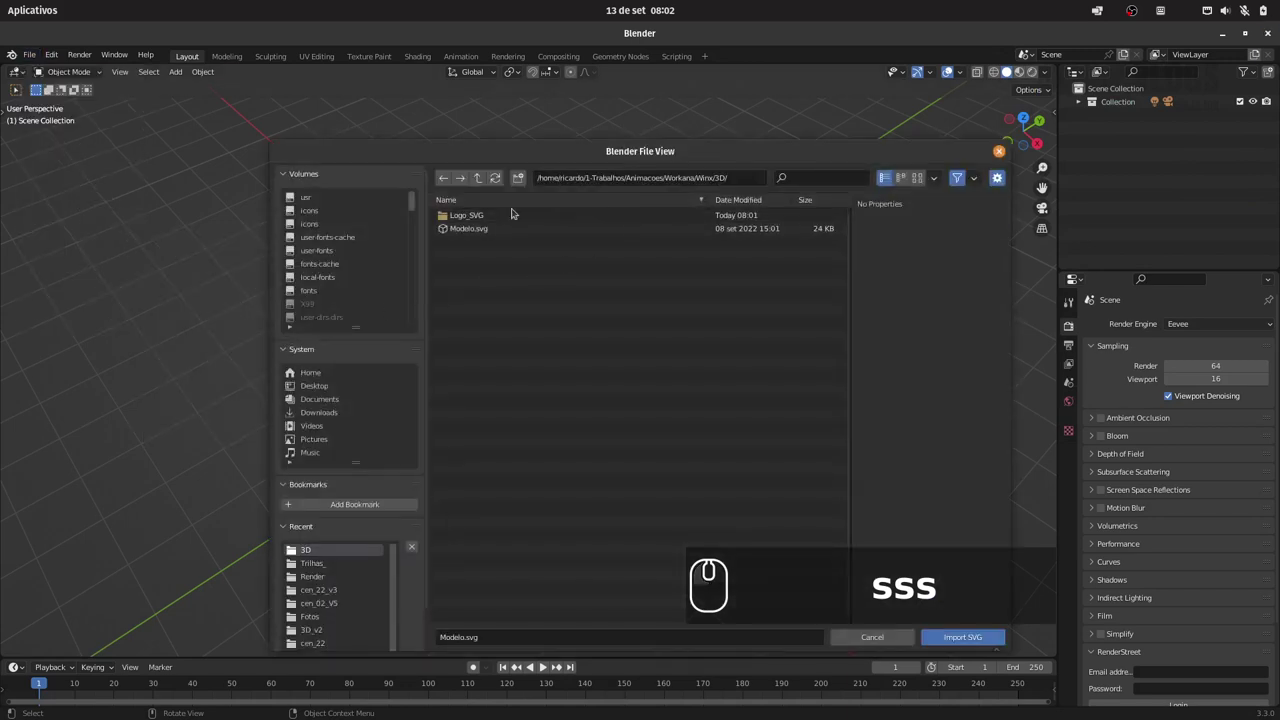
double_click(497, 216)
double_click(494, 215)
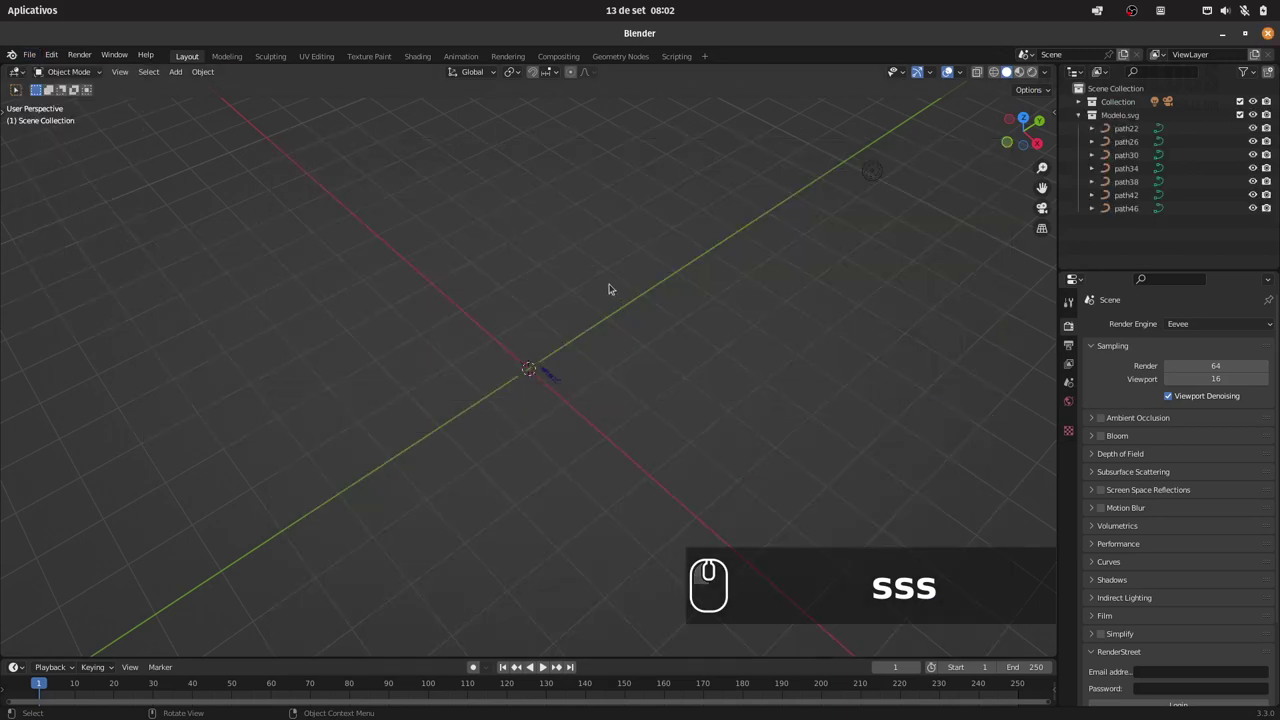
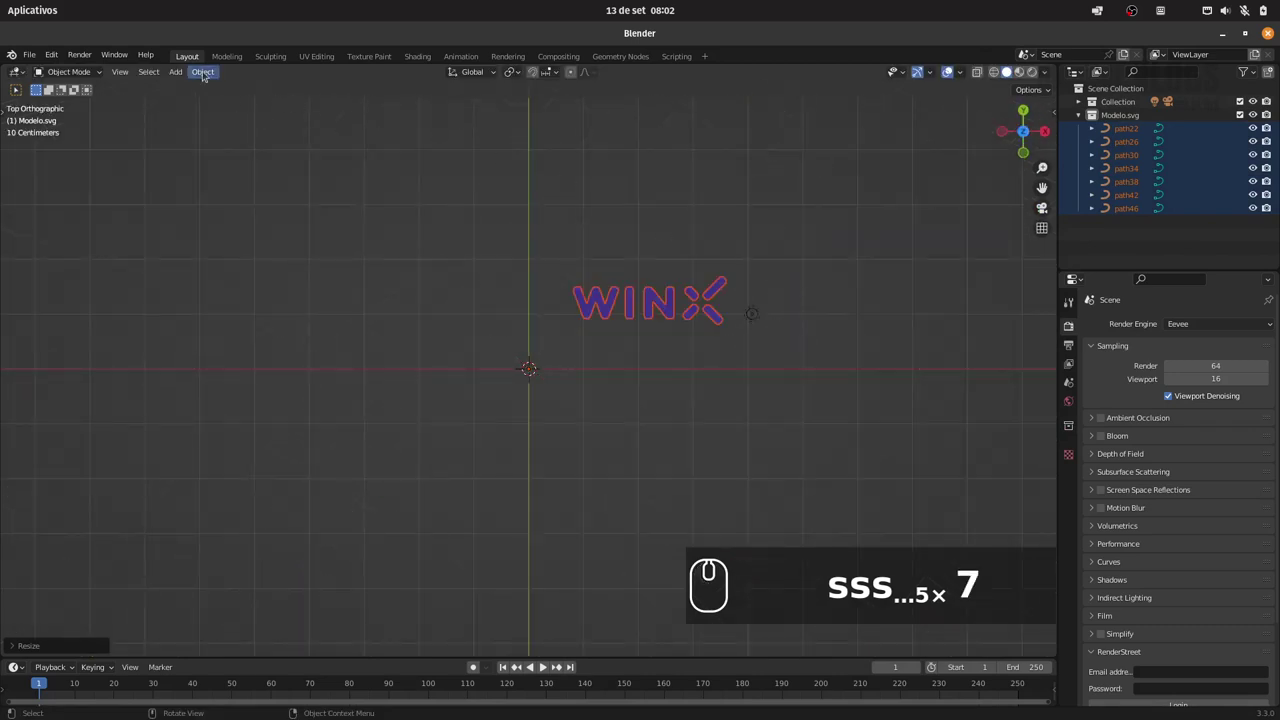
Set the logo pieces' origins to the 3D cursor and move them toward the world centre
click(203, 68)
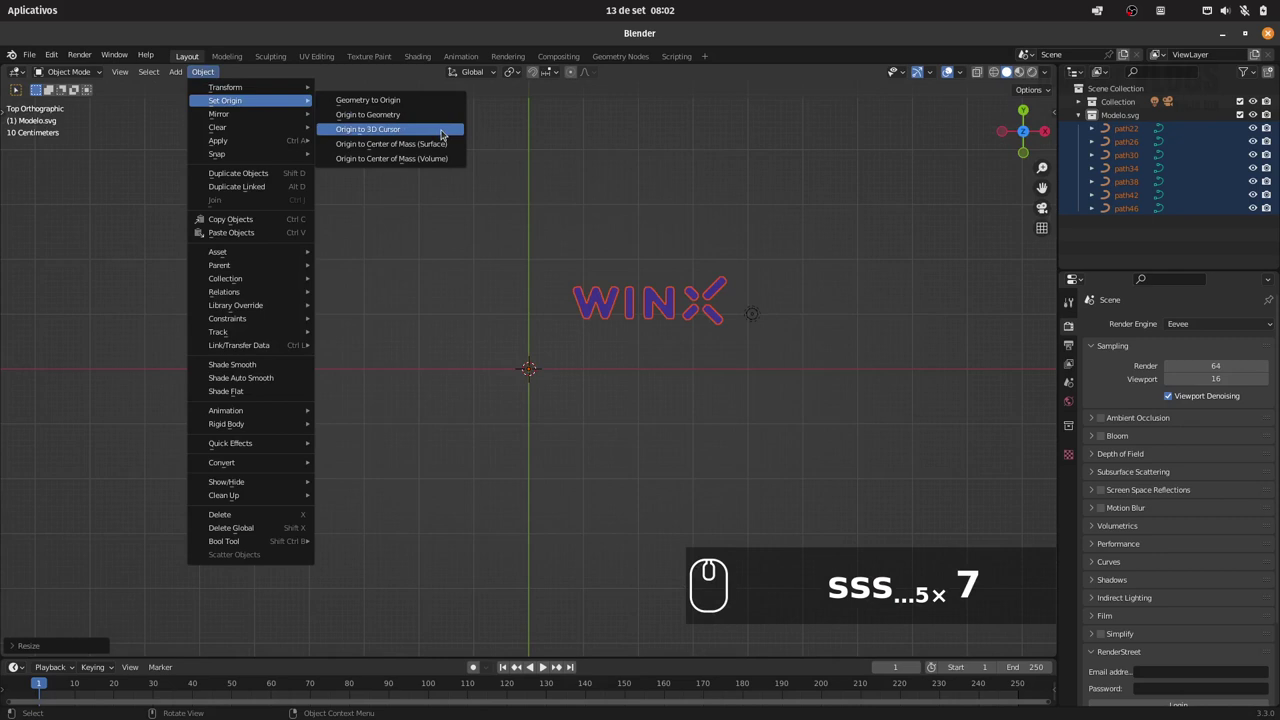
click(443, 147)
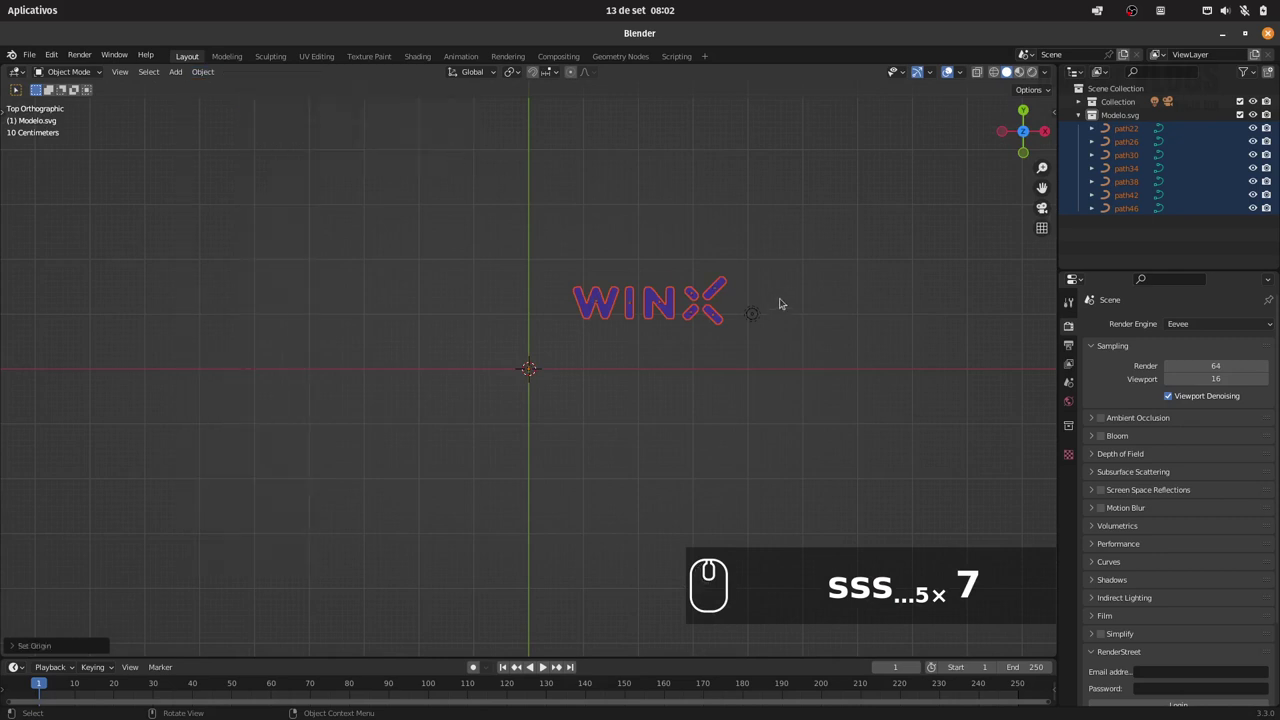
key(g)
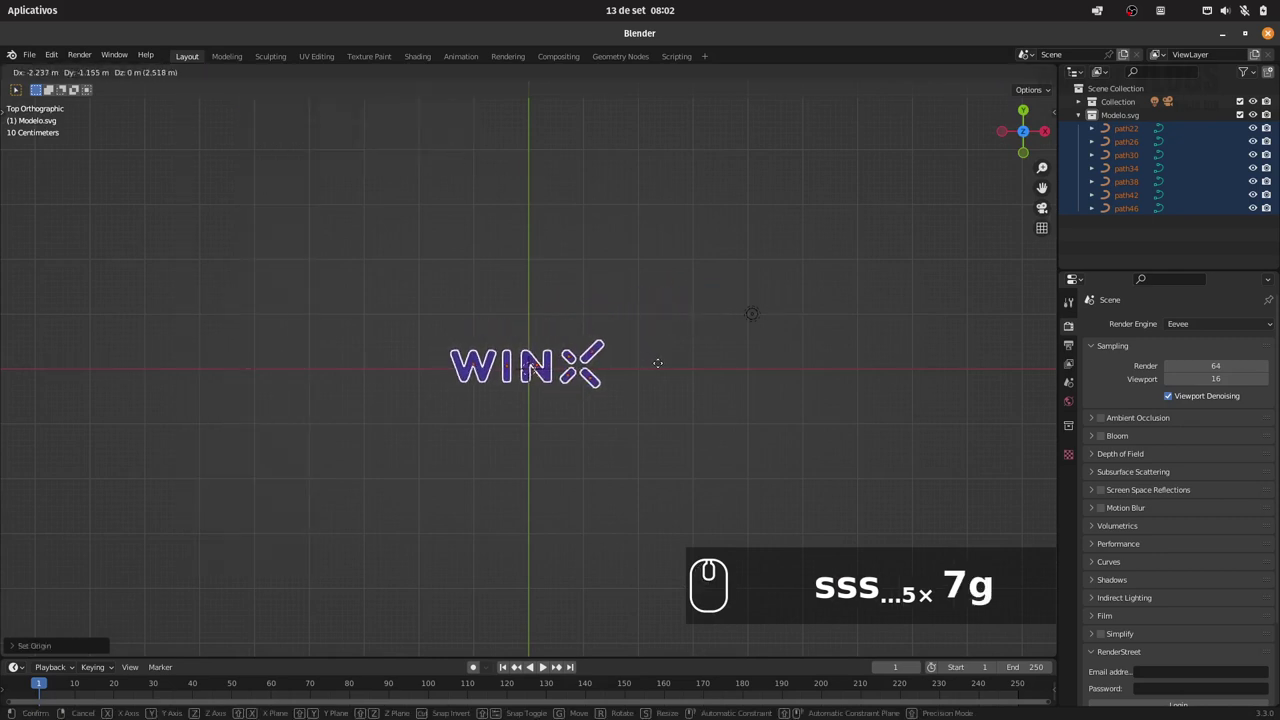
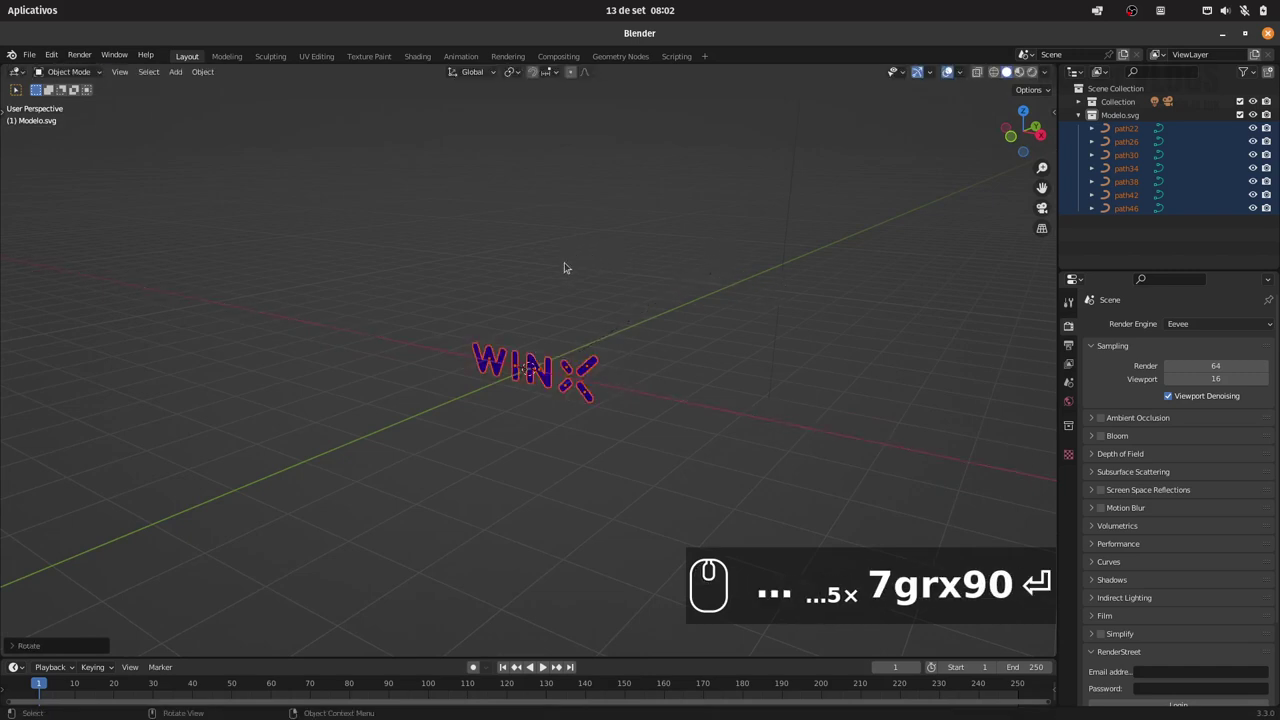
In camera view, enlarge the logo and rotate it 90° about X so it stands upright
key(0)
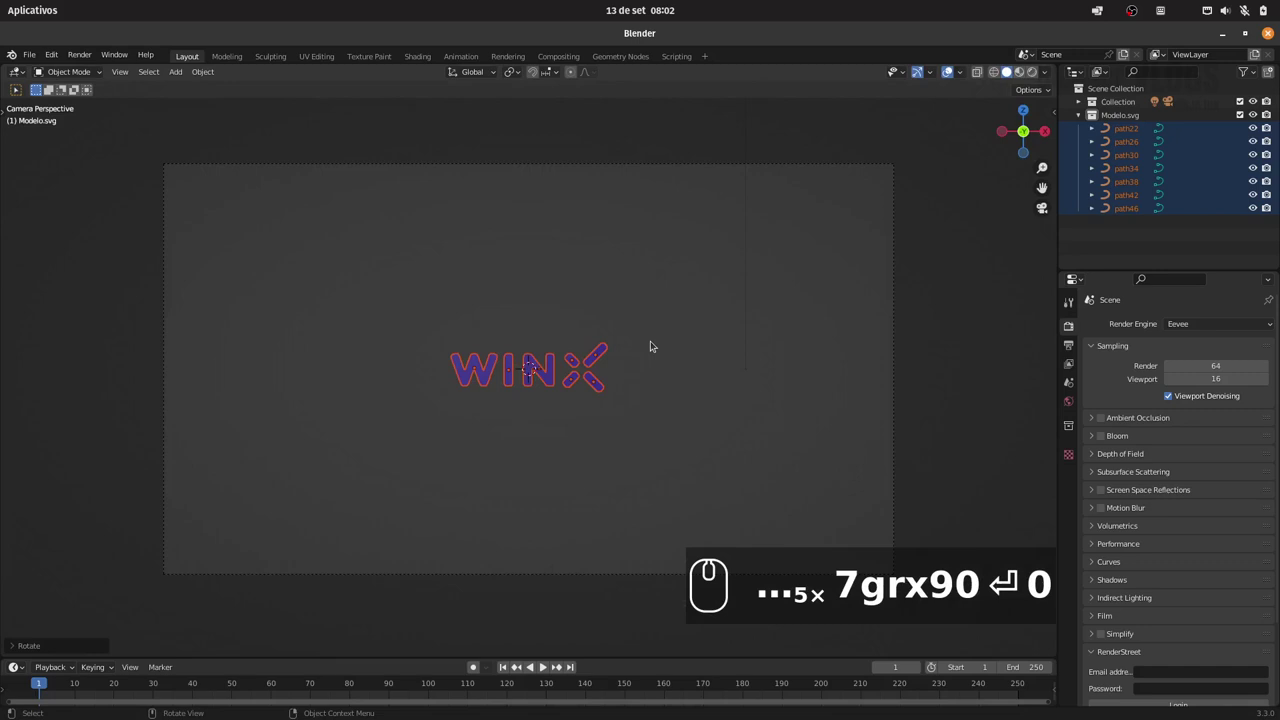
key(s)
click(750, 356)
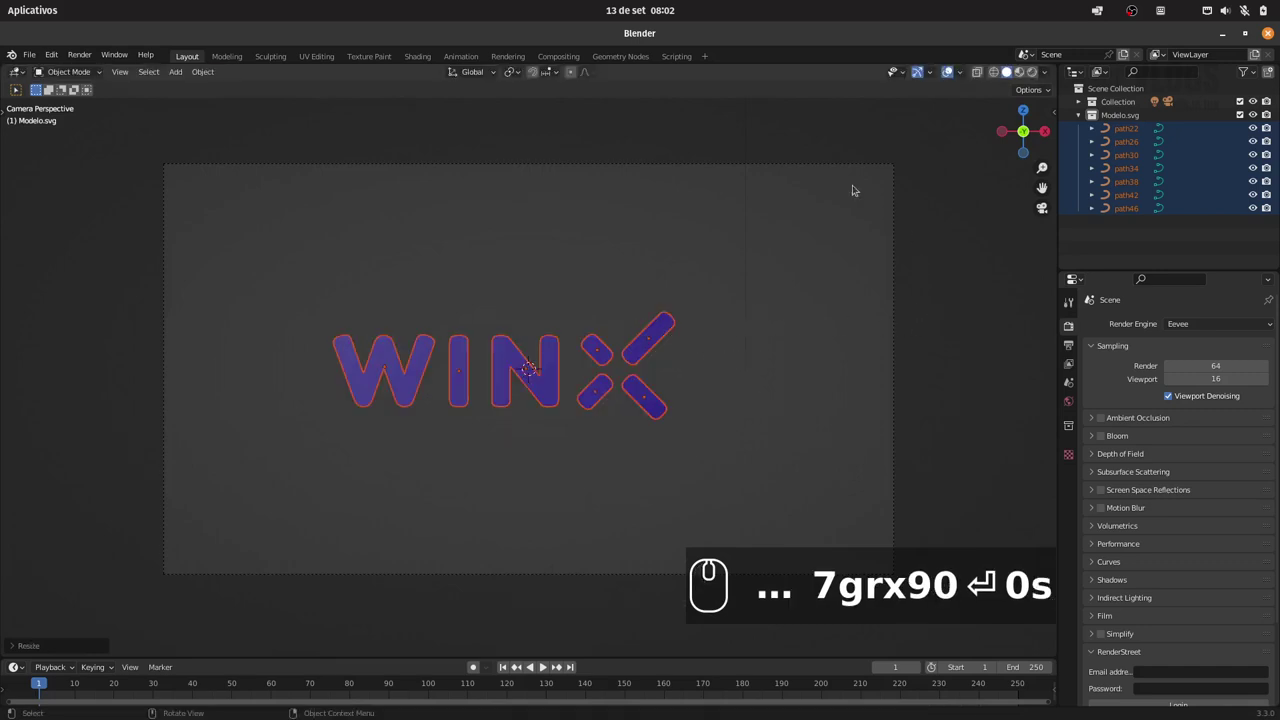
click(841, 167)
text(7grx90 ⏎ 0s)
Select the scene camera and show its properties for the composition guides
click(1075, 508)
click(1117, 565)
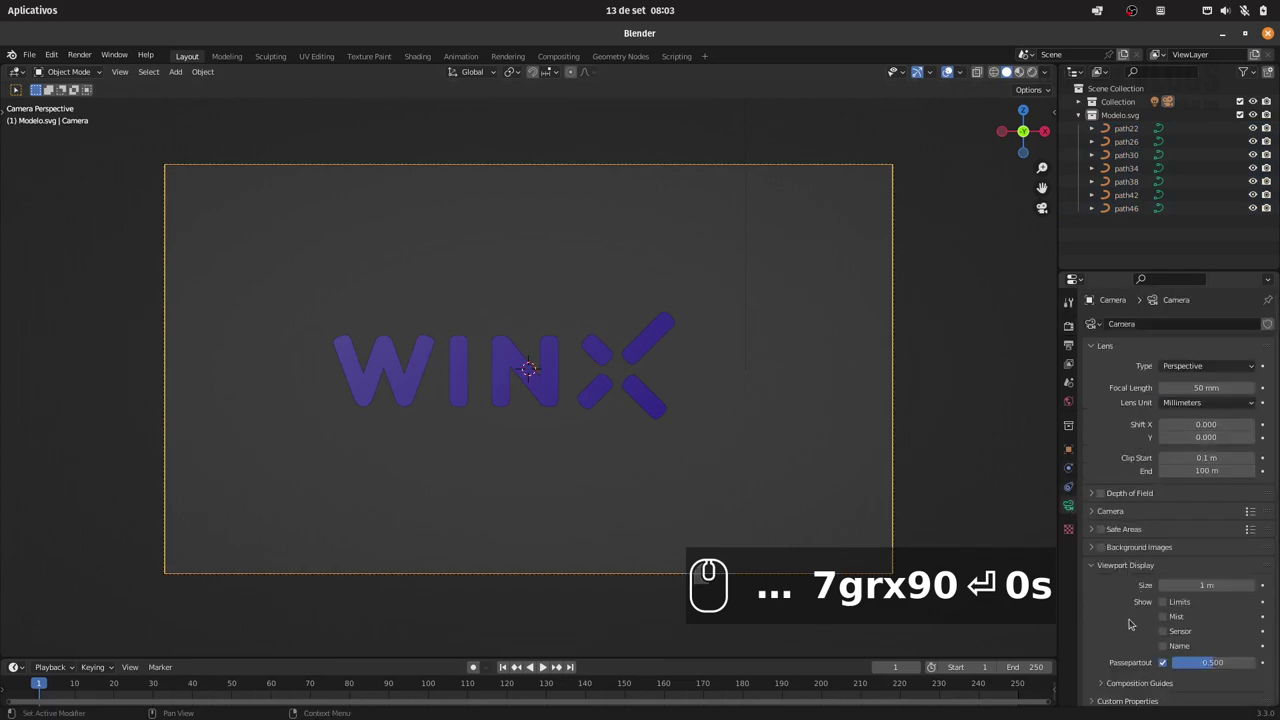
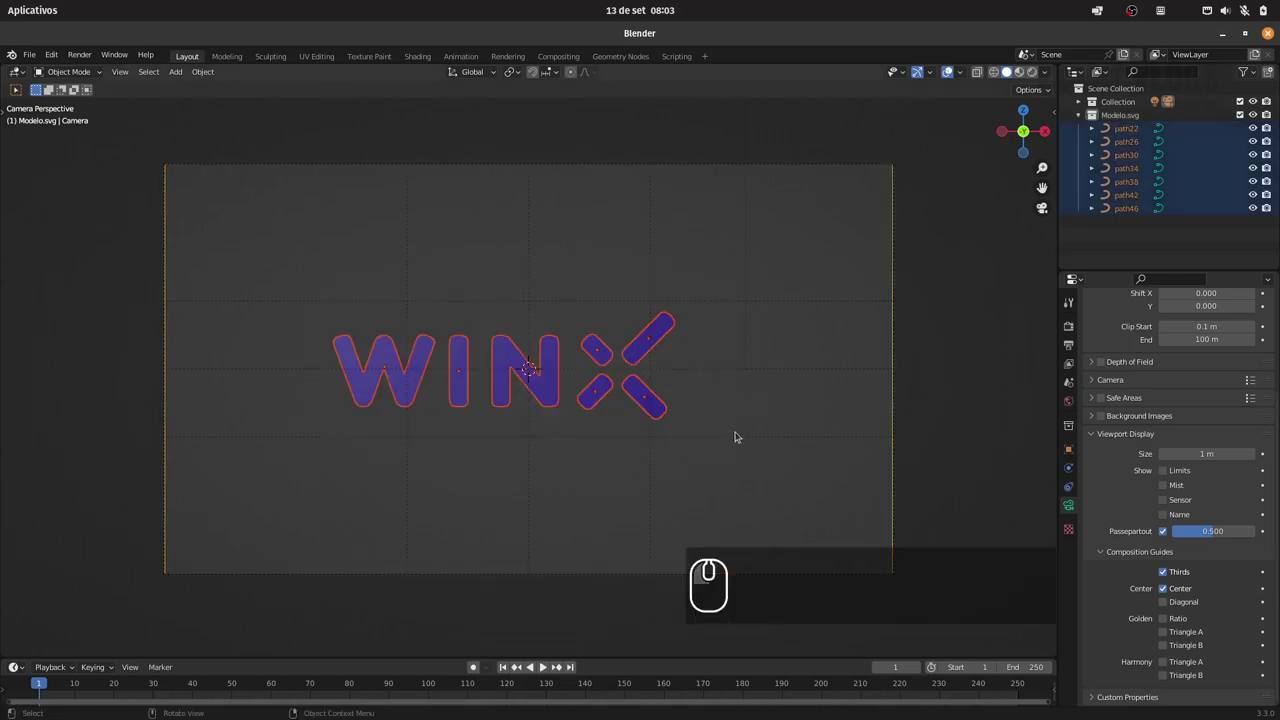
Select all logo pieces and shift them sideways to sit centred in the camera frame
key(shift+s)
click(745, 507)
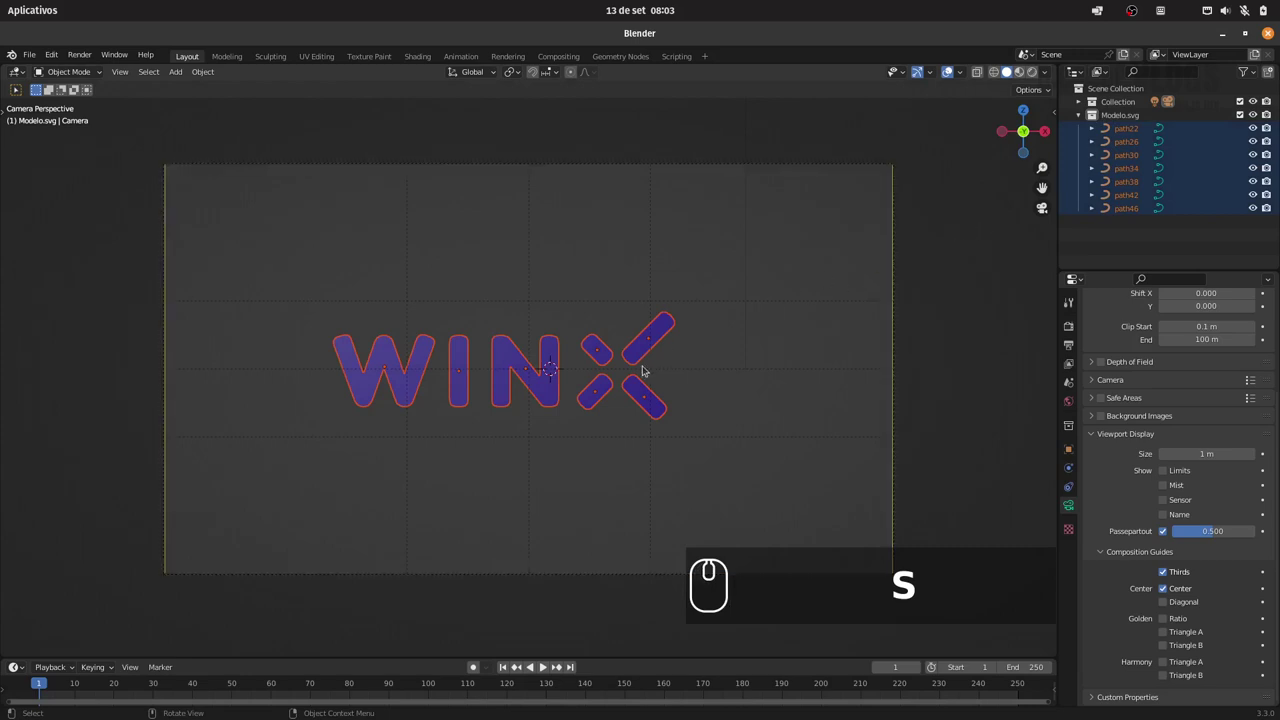
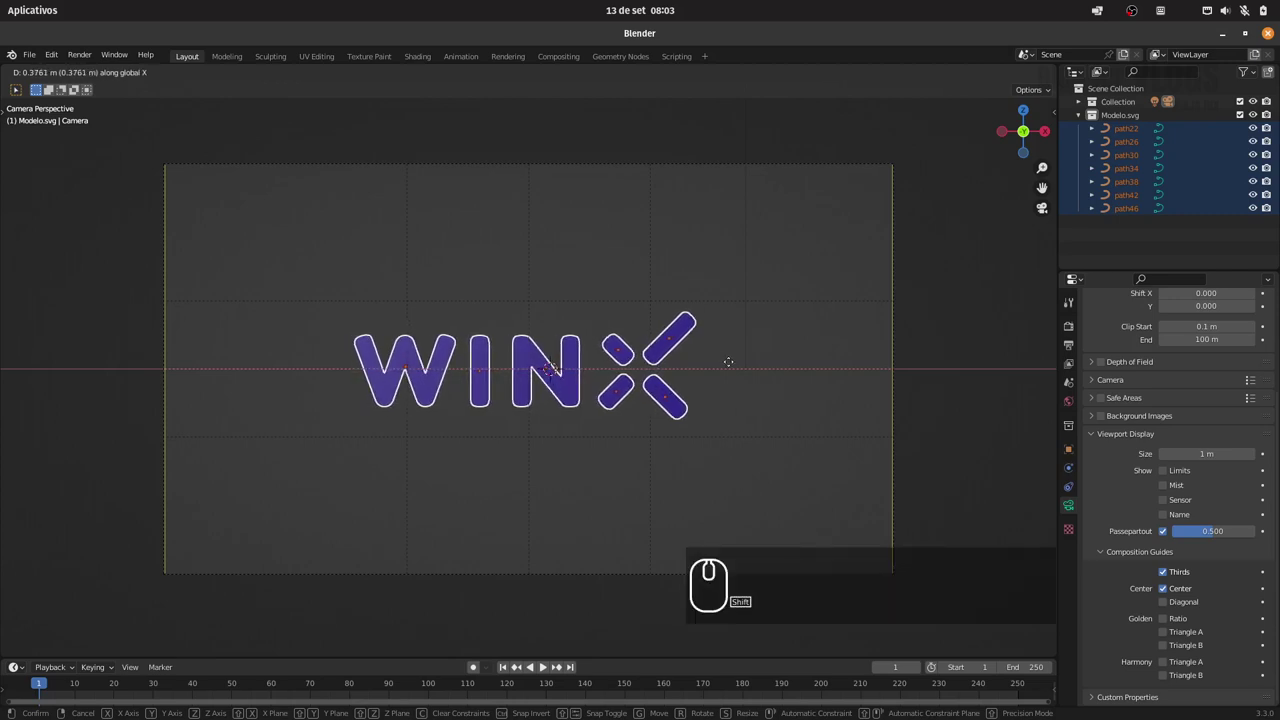
click(737, 363)
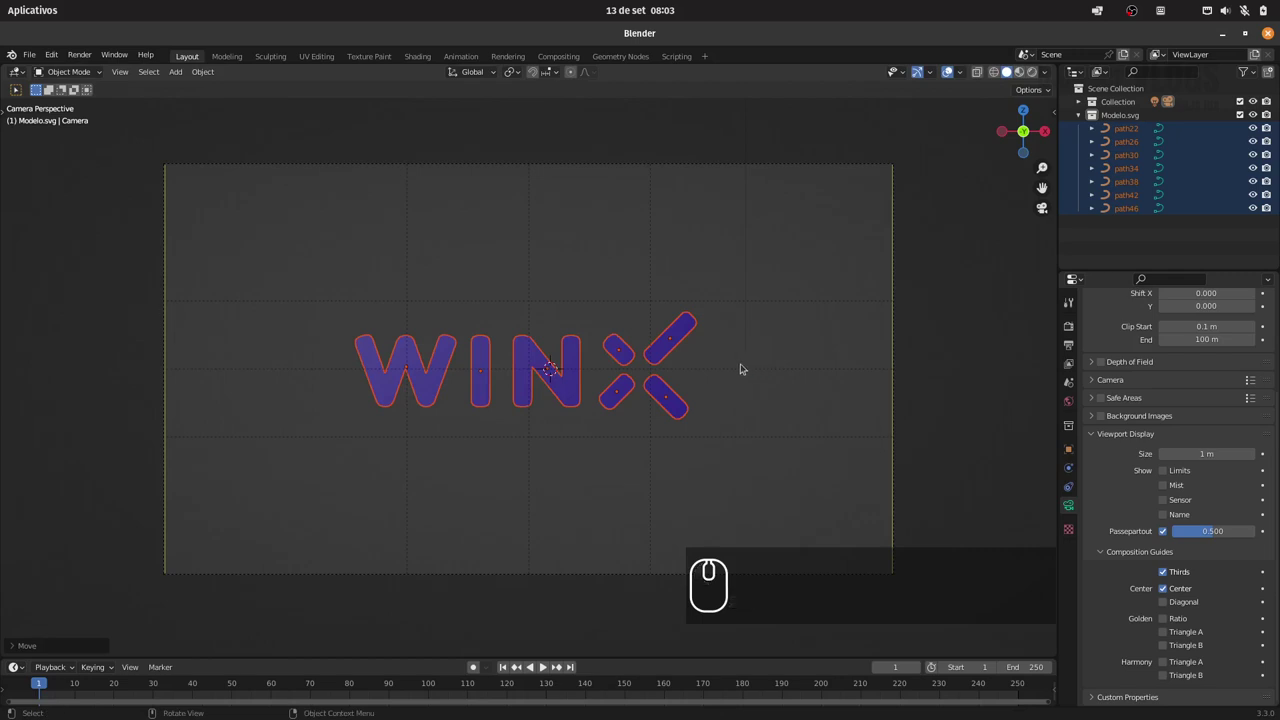
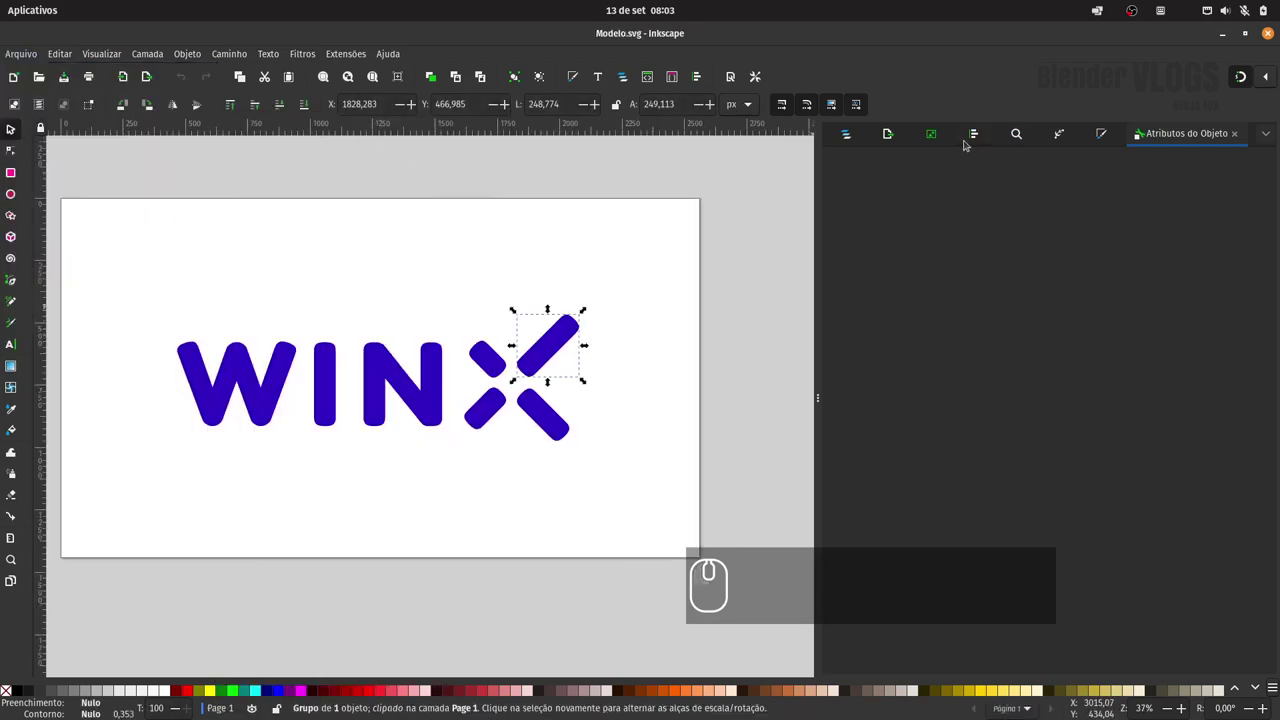
Read and copy the X stroke's blue fill colour in Fill and Stroke, then return to Blender
click(1102, 134)
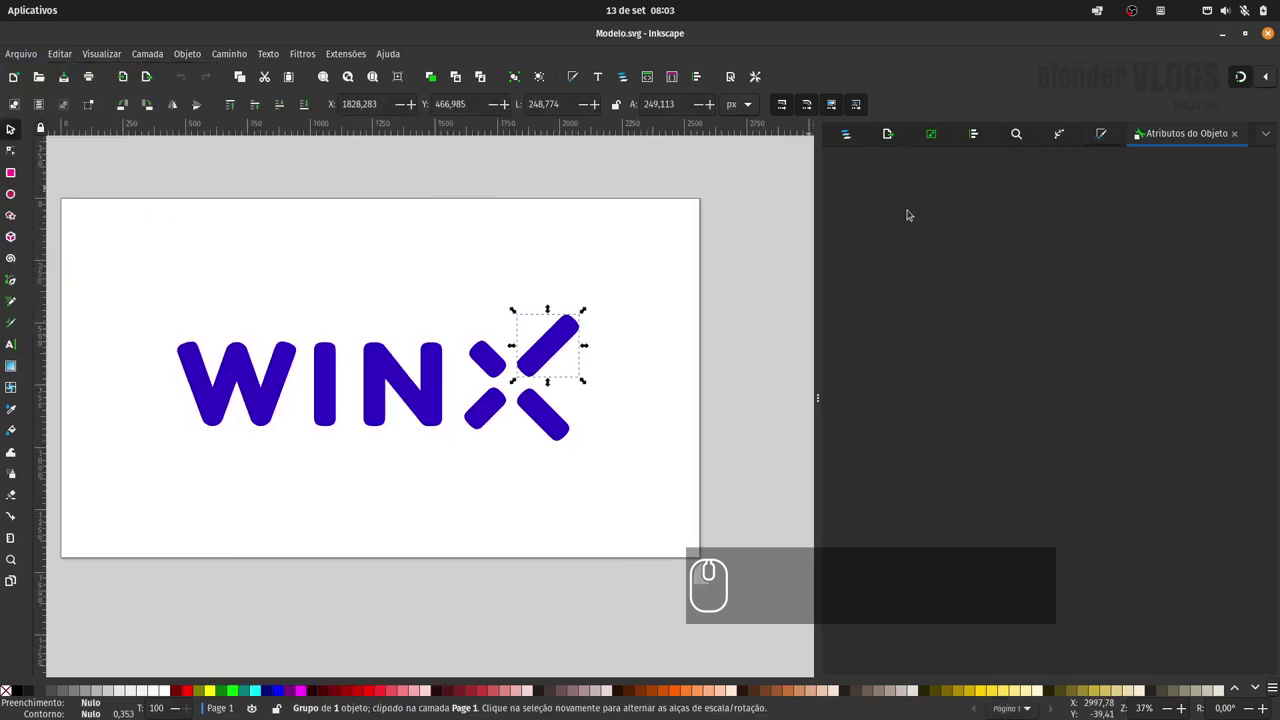
double_click(570, 328)
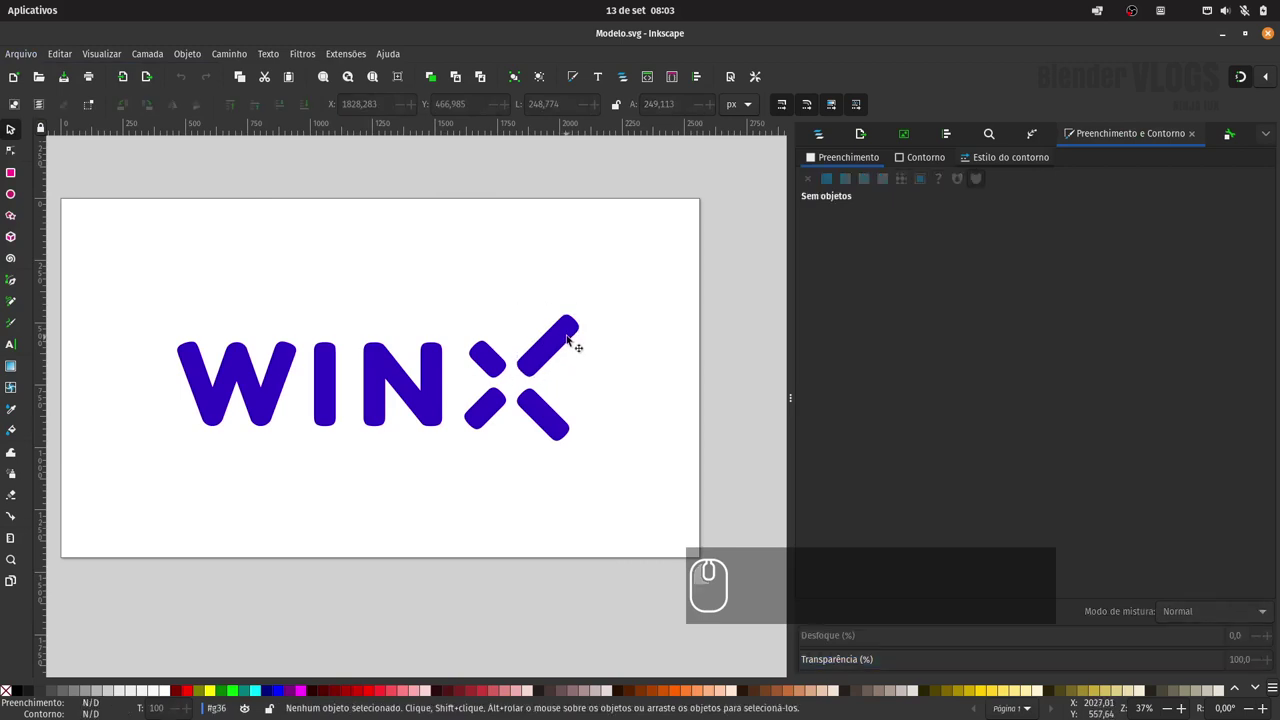
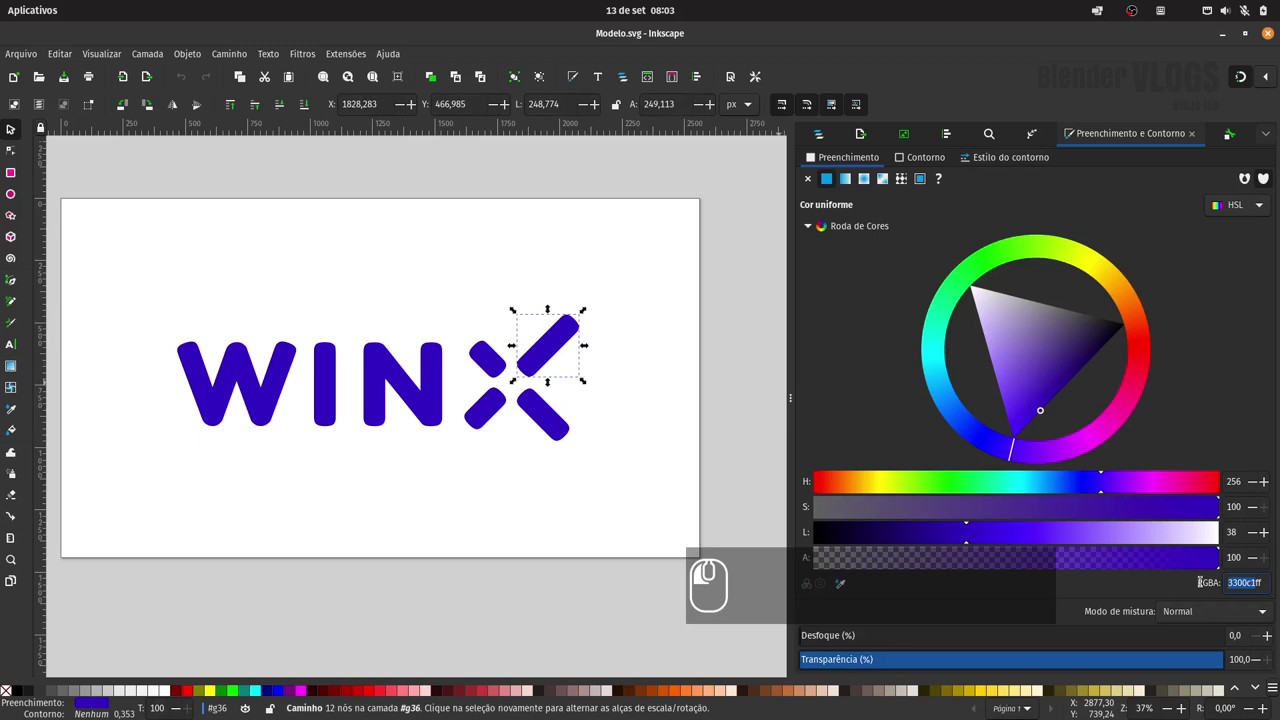
key(ctrl+c)
drag(1223, 38, 721, 331)
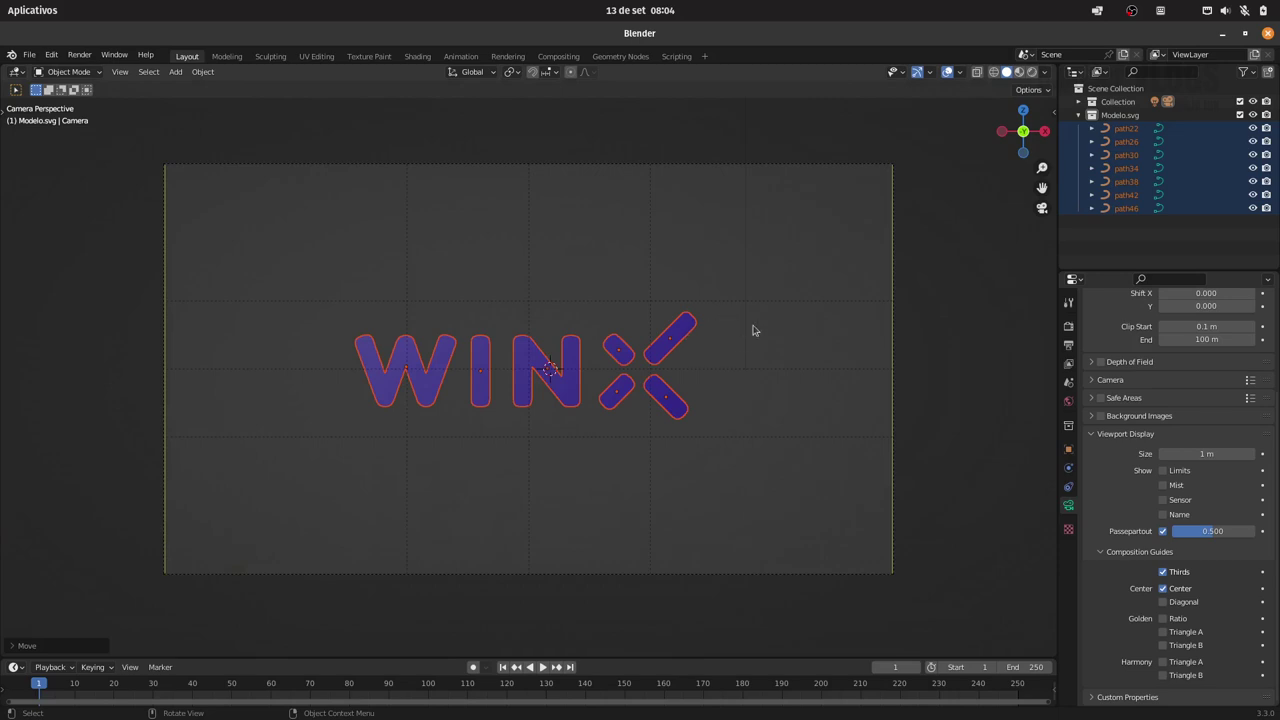
In the Shading workspace camera view, light the preview with the Scene World
click(423, 57)
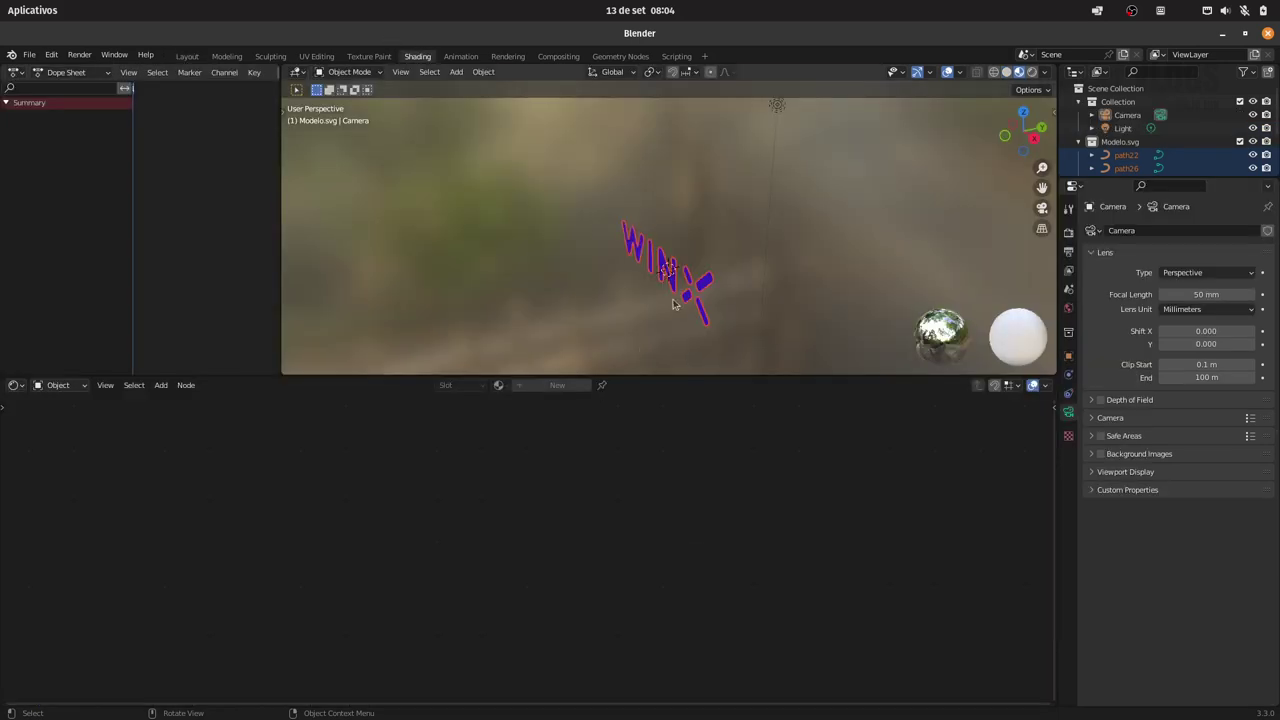
key(0)
drag(763, 229, 979, 151)
click(978, 154)
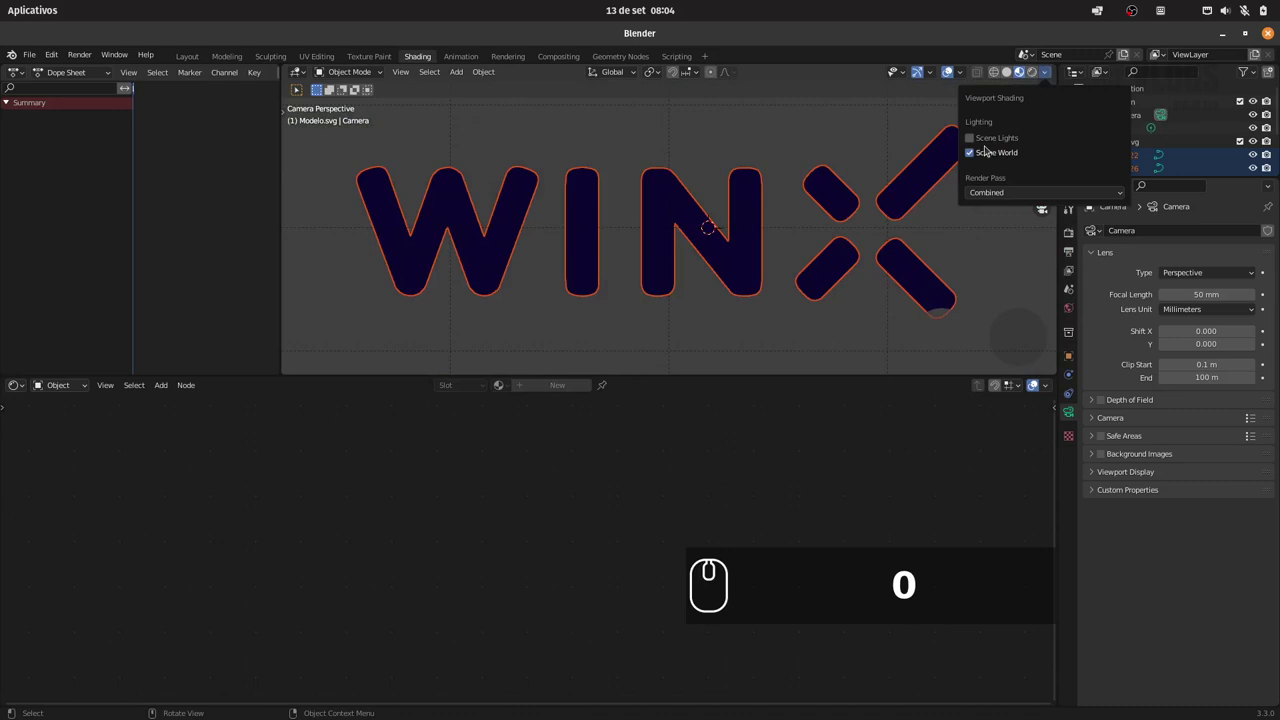
click(976, 145)
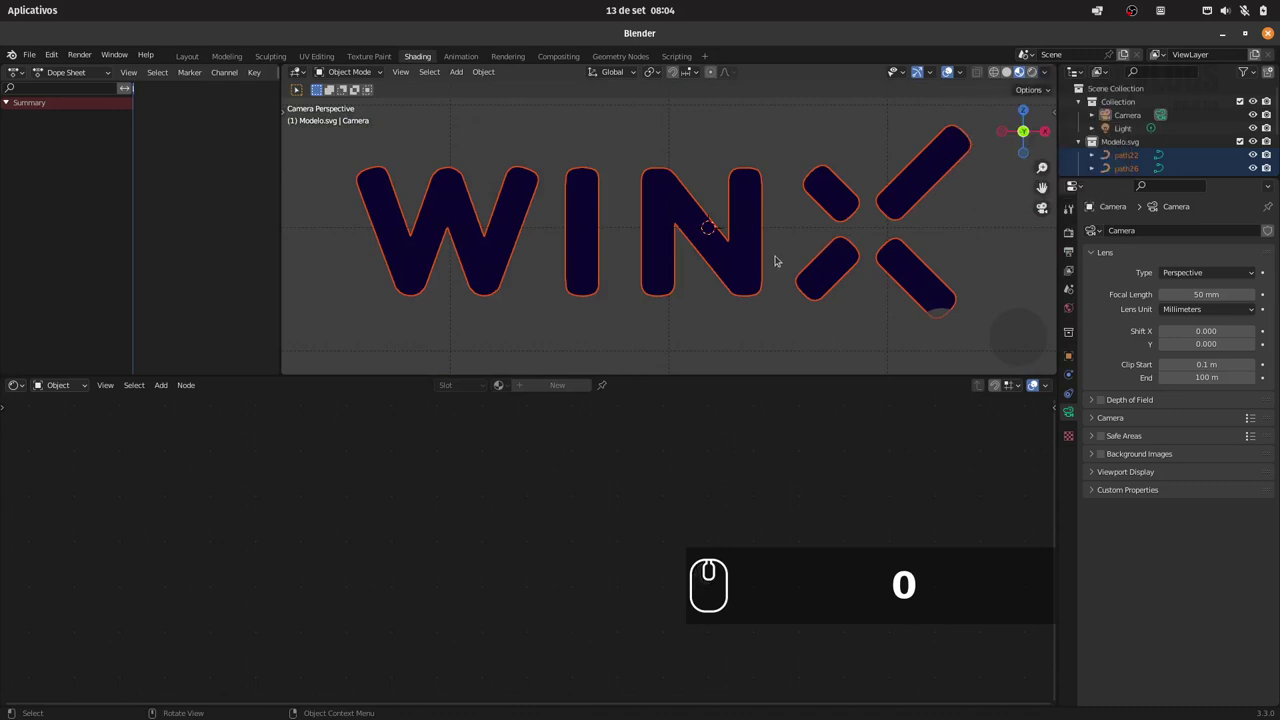
click(489, 267)
Give the W a blue emission material and link it to all other logo pieces via Ctrl+L
click(491, 271)
click(491, 272)
click(491, 272)
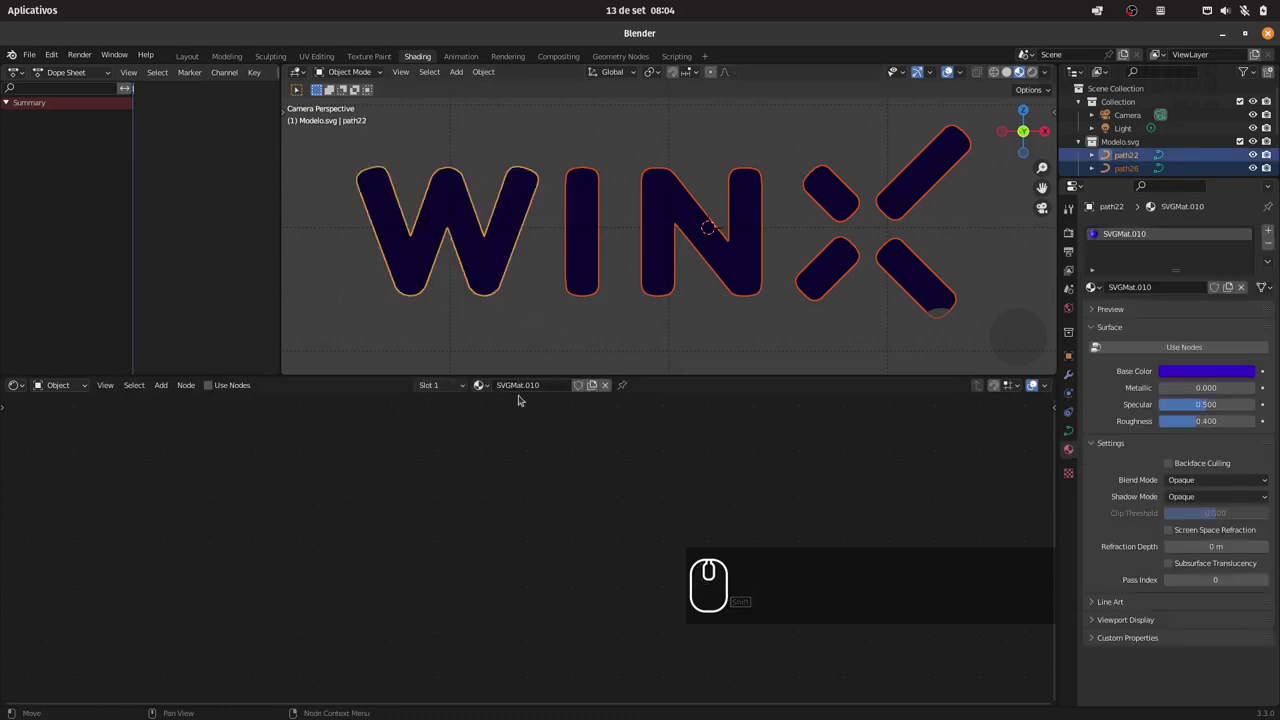
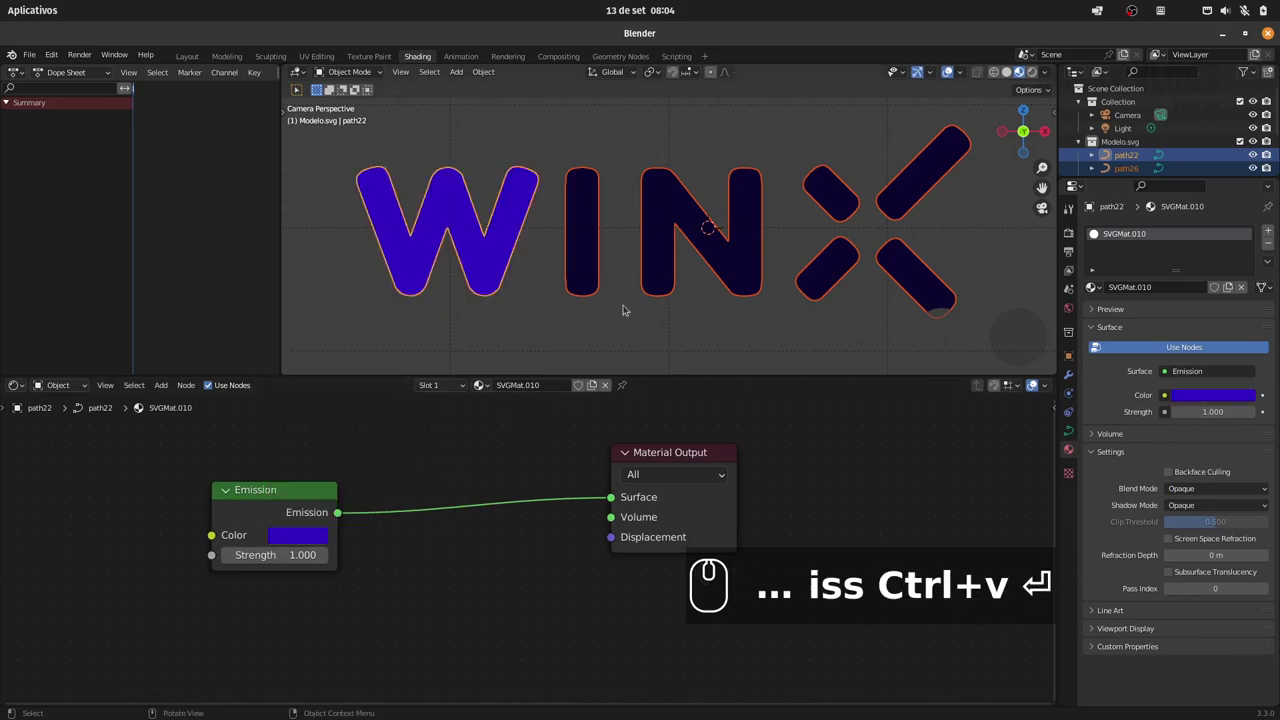
key(ctrl+l)
key(Down)
key(Down)
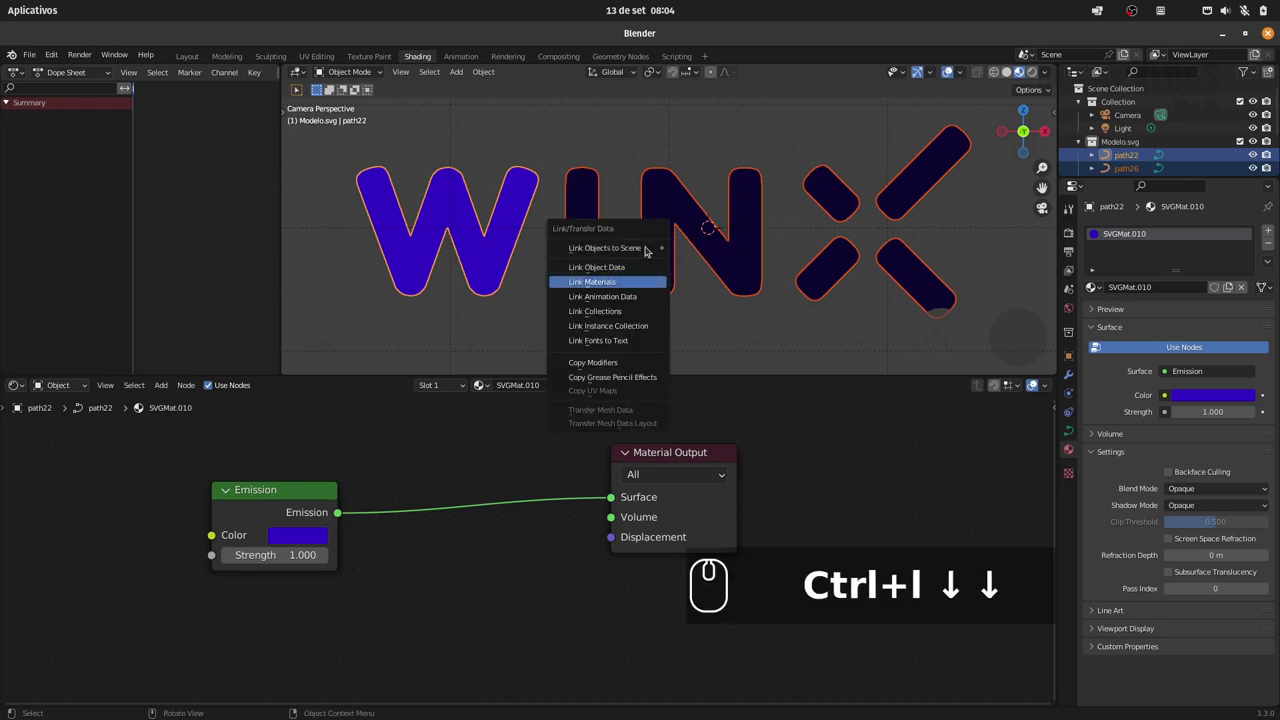
key(Return)
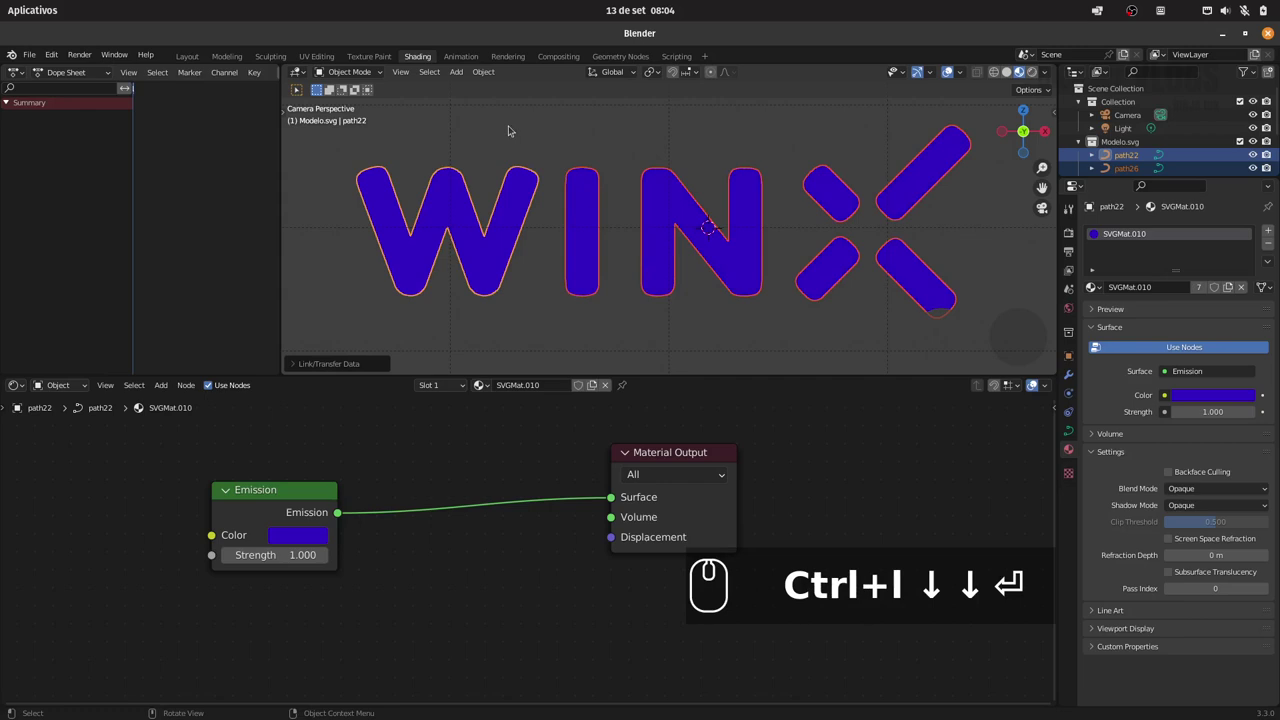
Switch to the Animation workspace and view the logo through the camera
click(459, 56)
key(0)
drag(811, 263, 825, 264)
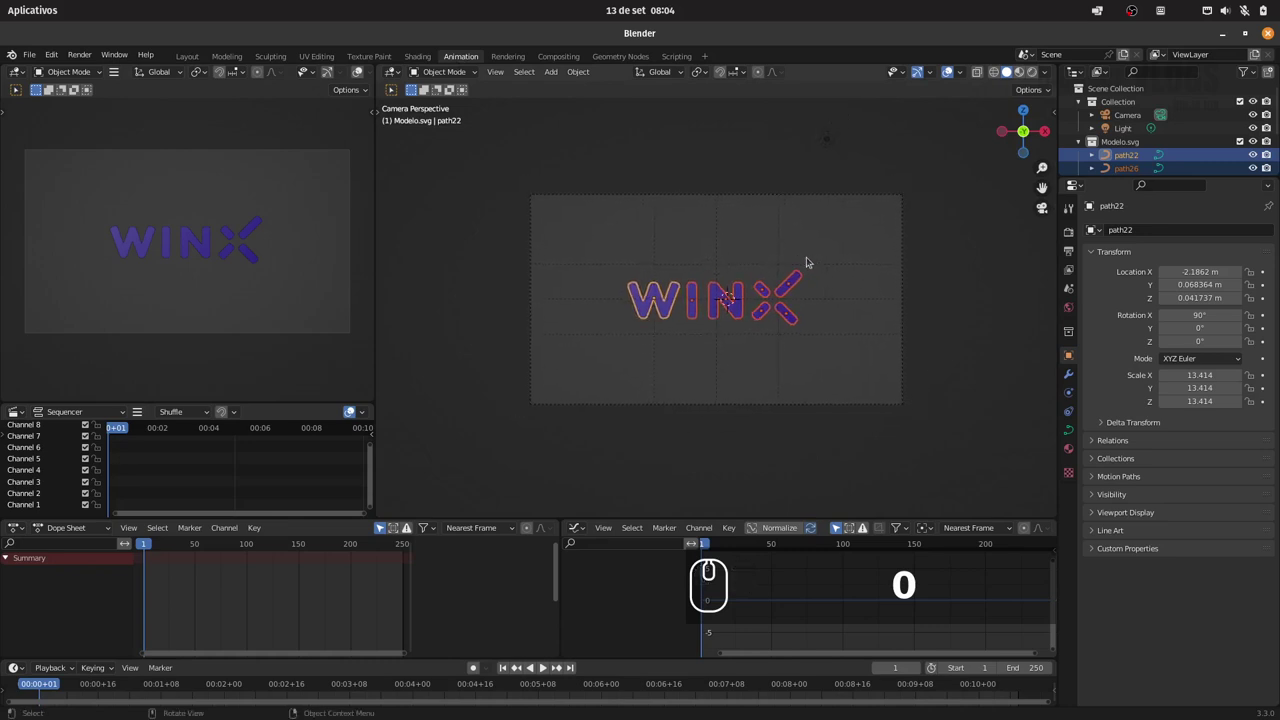
Deselect the logo pieces, collapse the scene outline and orbit around the logo
key(alt+a)
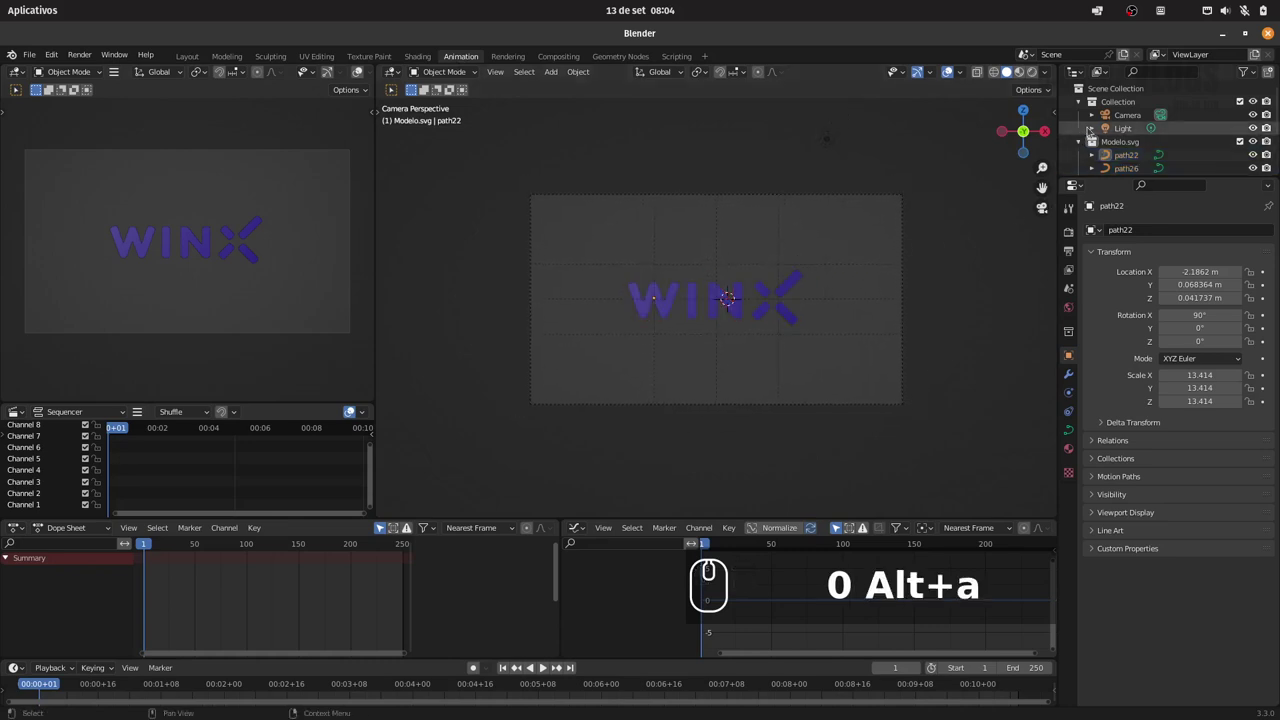
key(-)
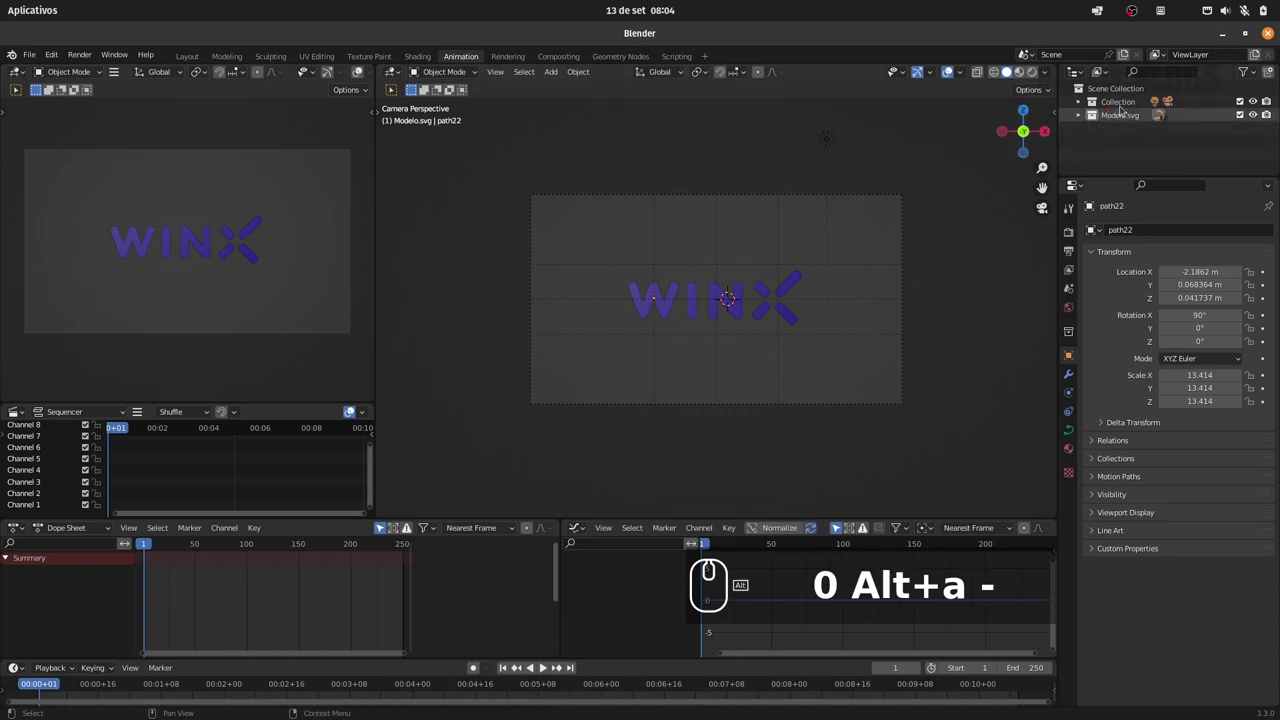
drag(888, 181, 987, 166)
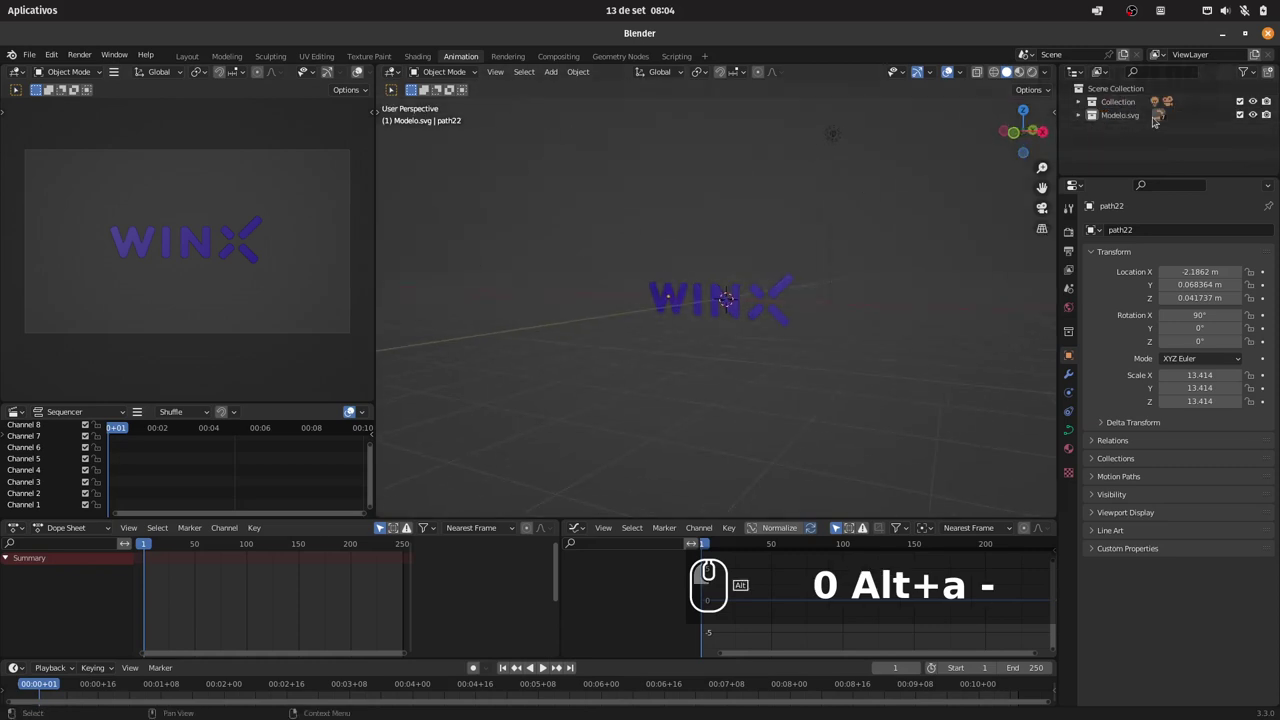
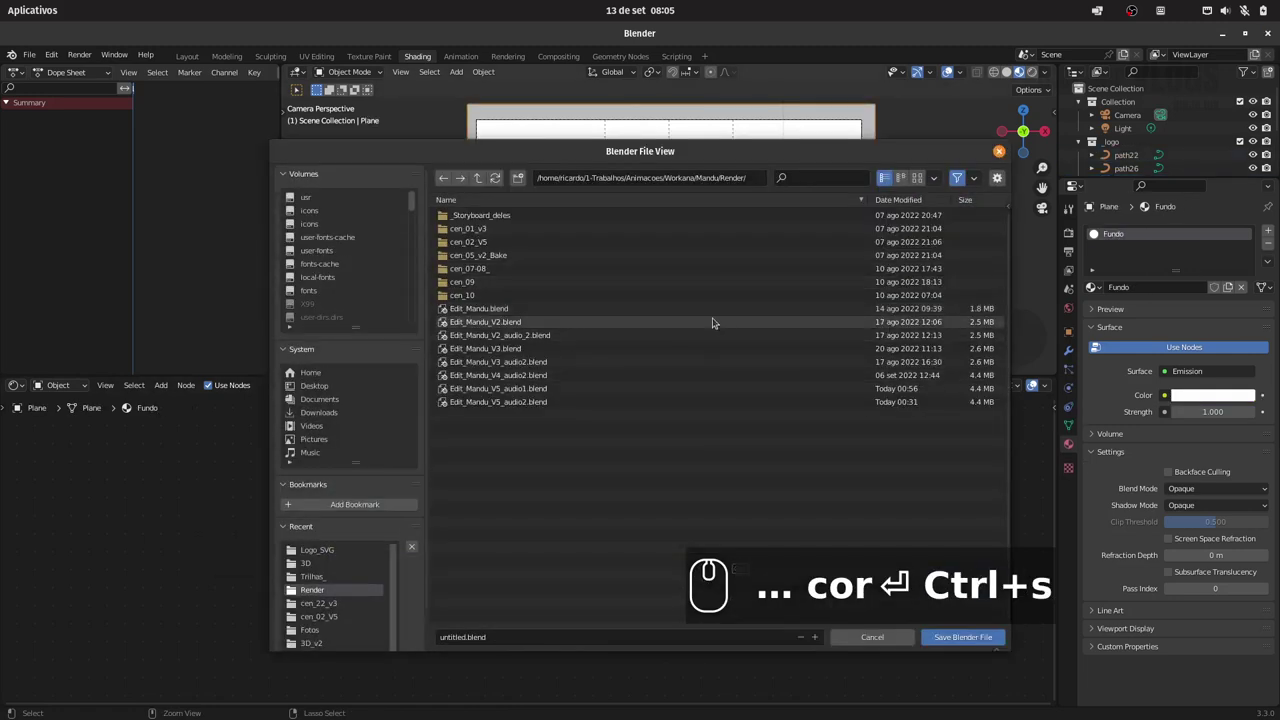
Name the logo material Logo_cor and browse the Save As dialog into Workana/Winx/3D
drag(489, 179, 495, 379)
drag(498, 376, 891, 336)
drag(1010, 282, 799, 415)
text(cor)
double_click(462, 338)
double_click(483, 216)
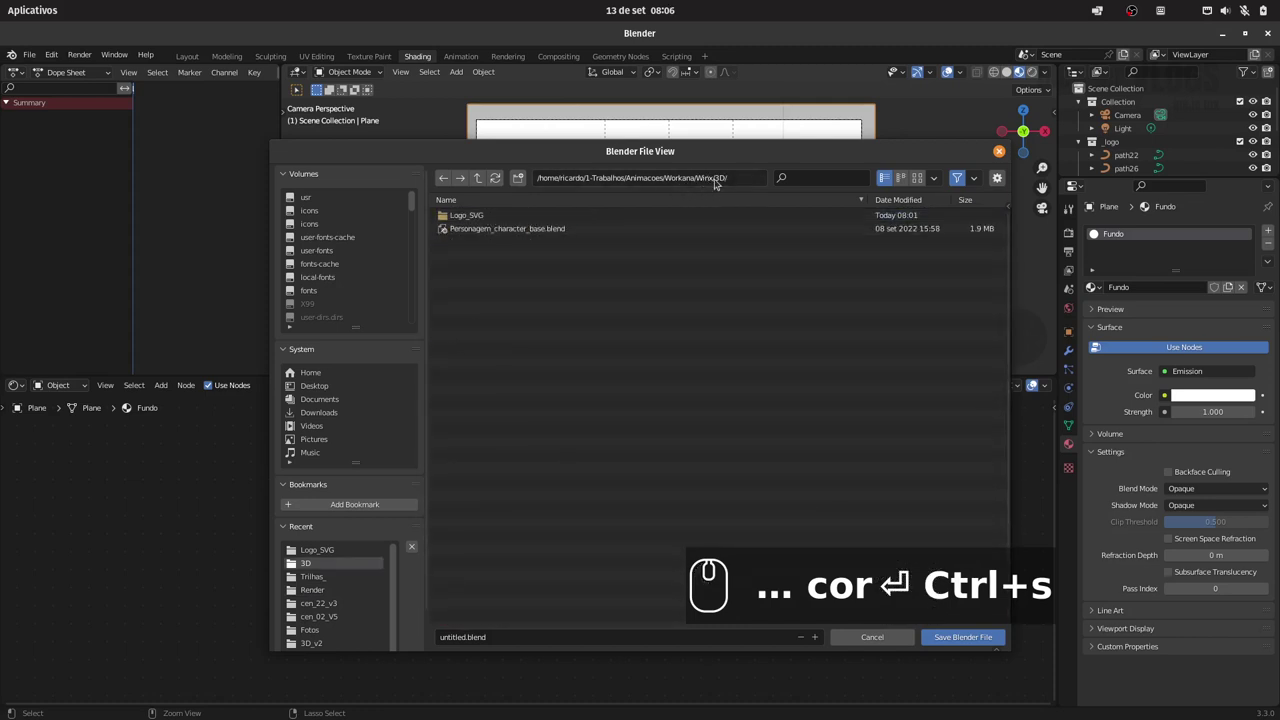
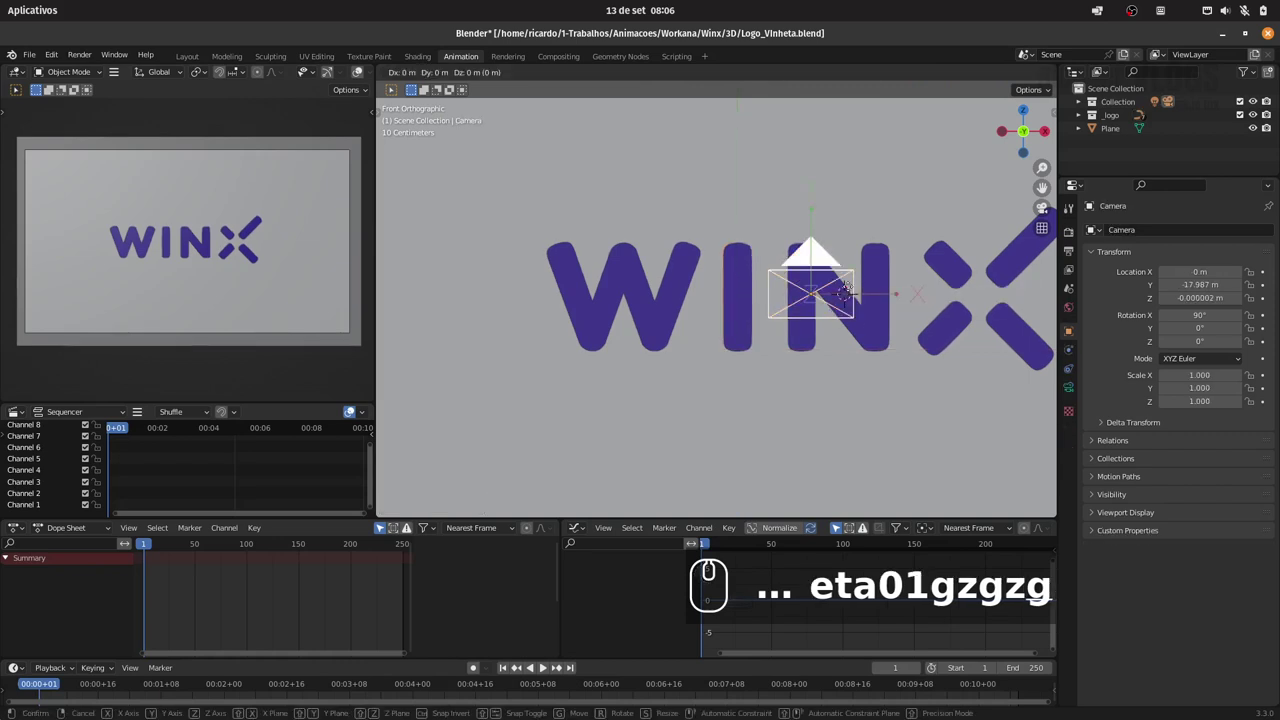
Move the short X bar into place with G and cancel the accidental resize of the N
text(z)
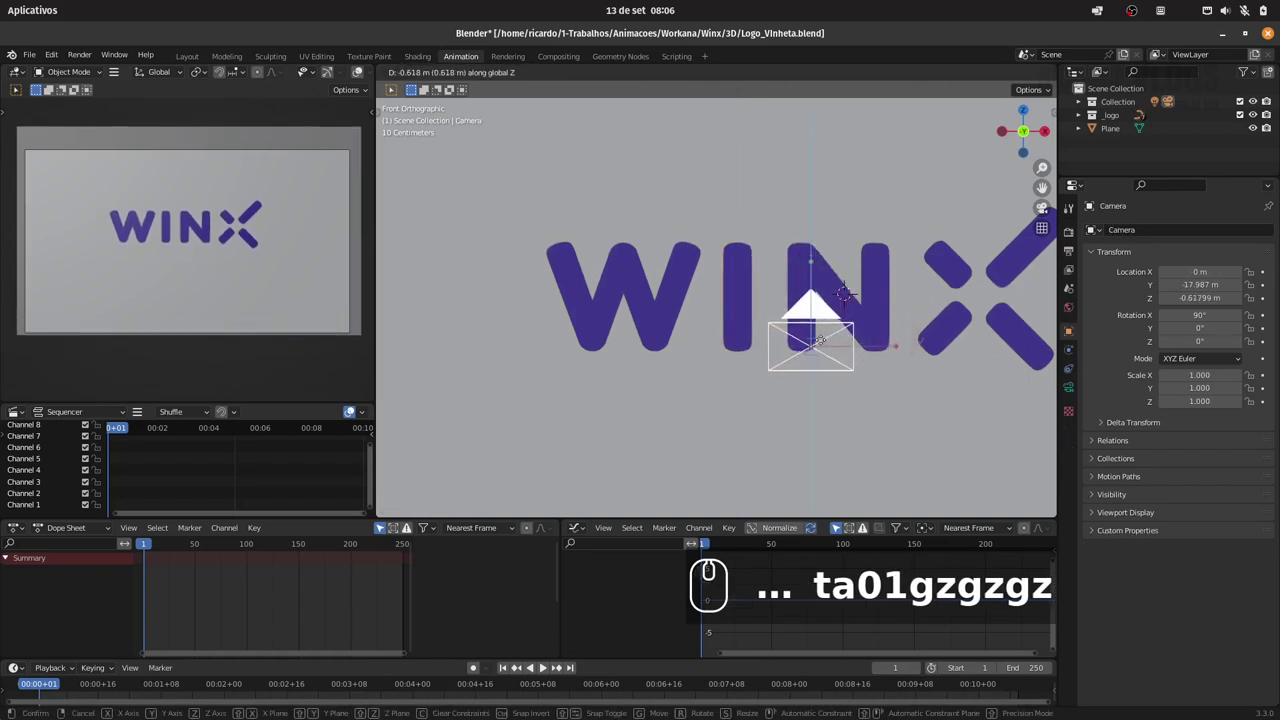
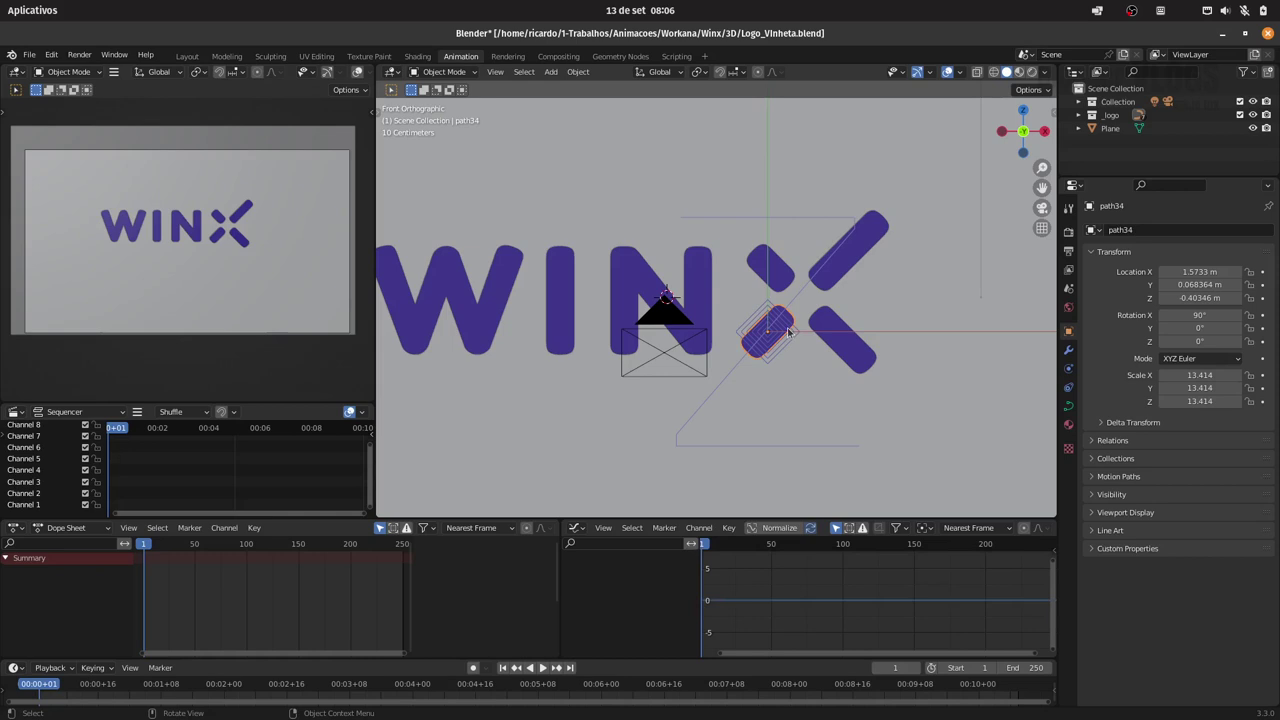
key(g)
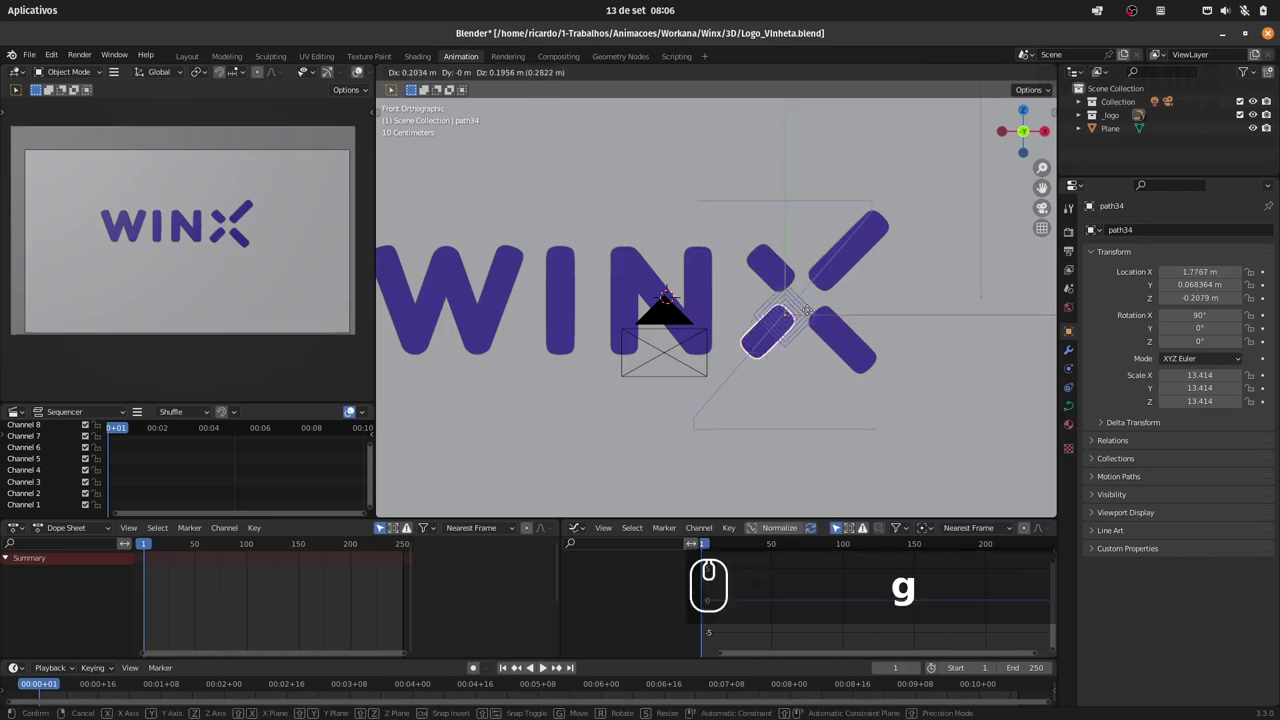
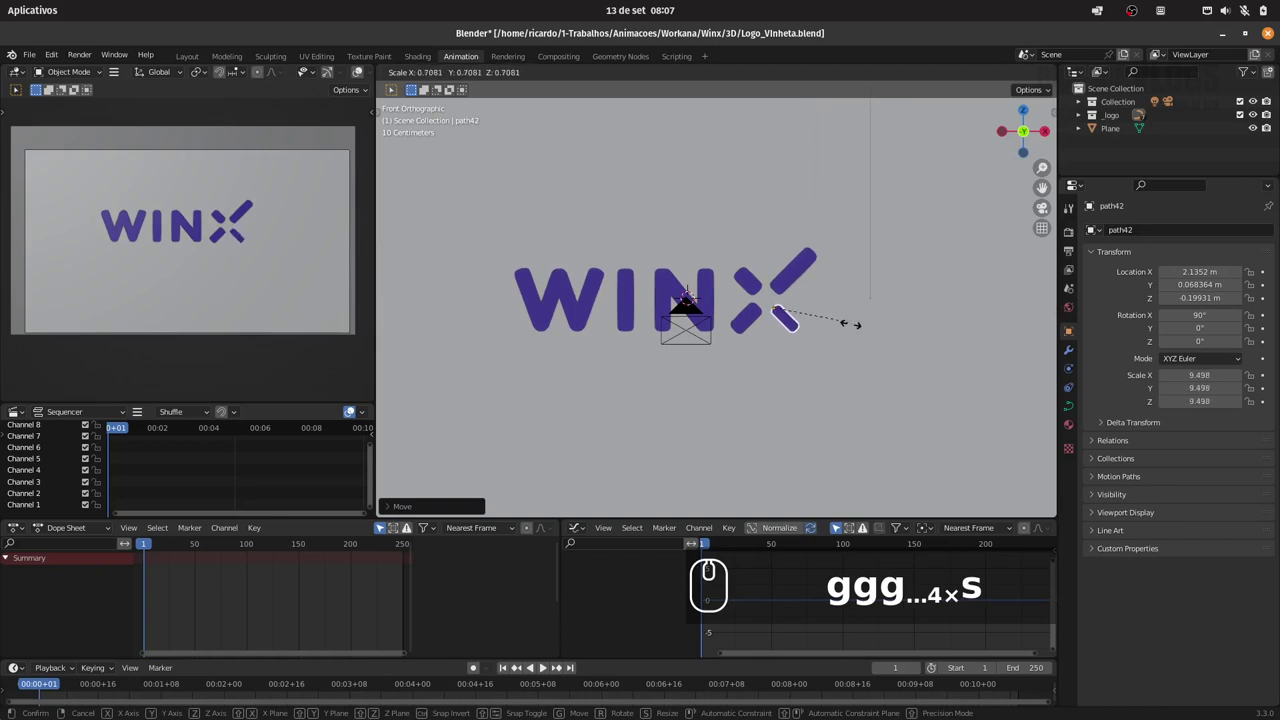
key(Escape)
click(713, 286)
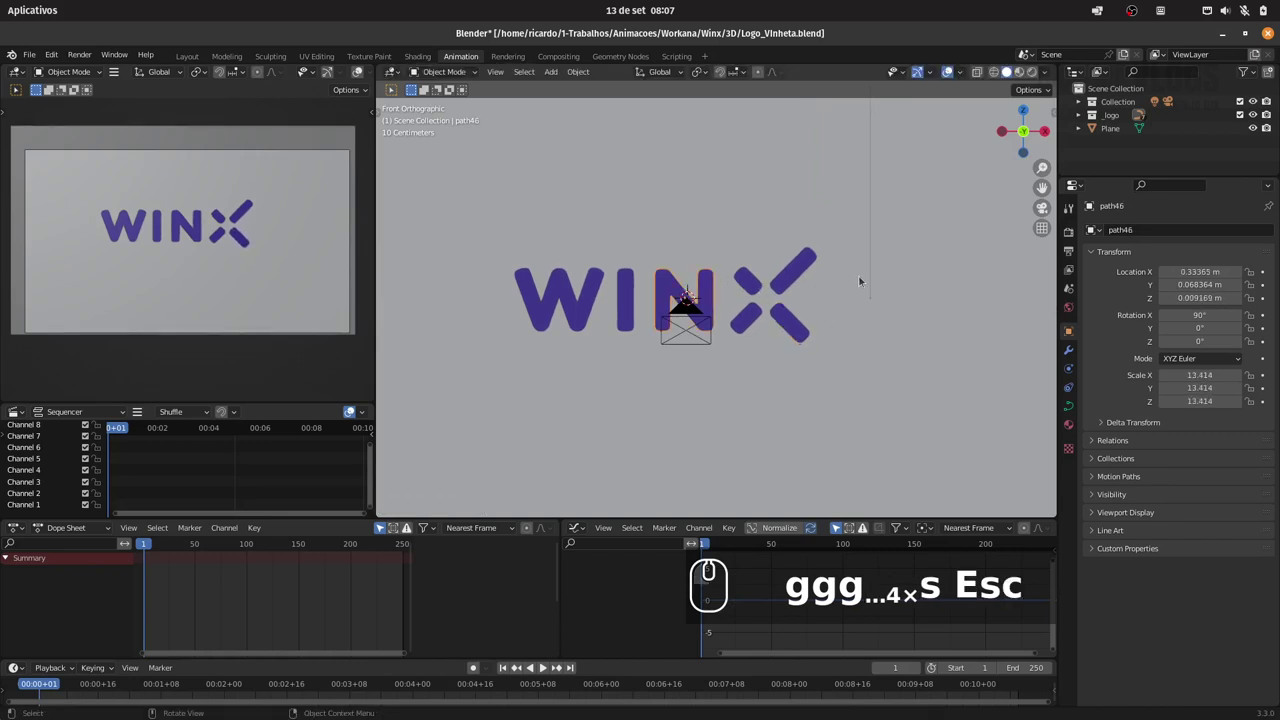
key(s)
key(Escape)
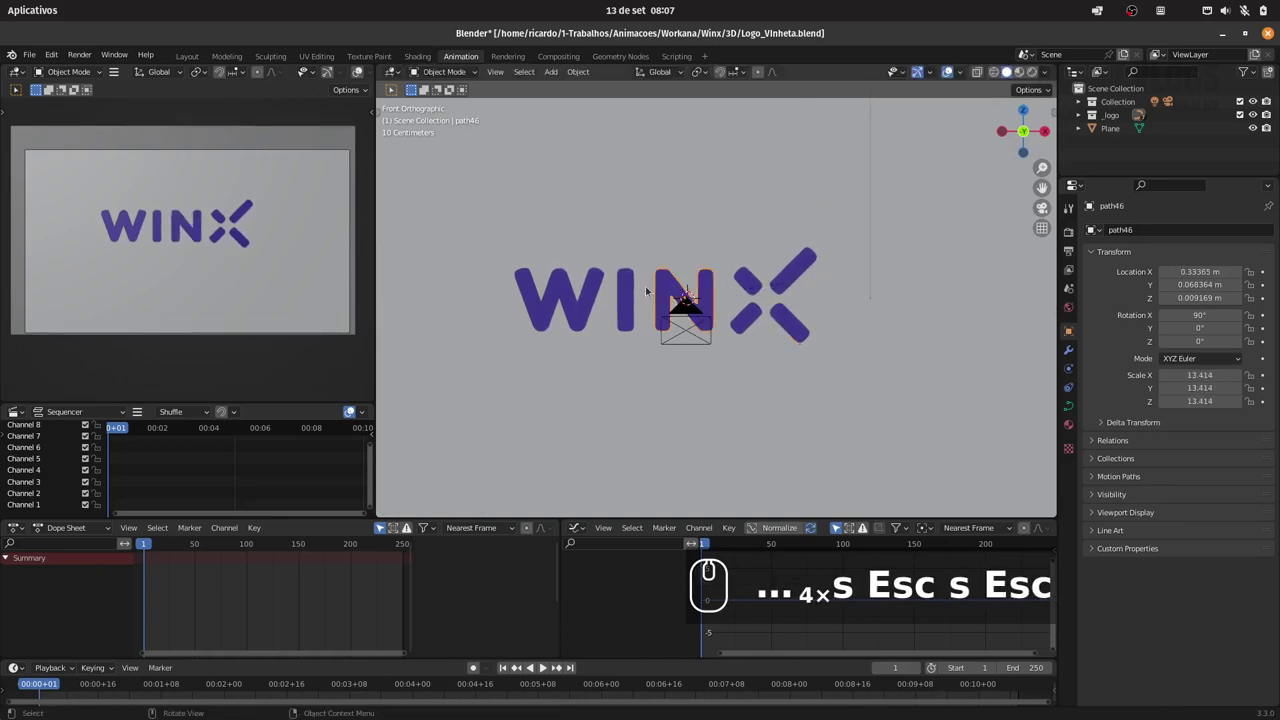
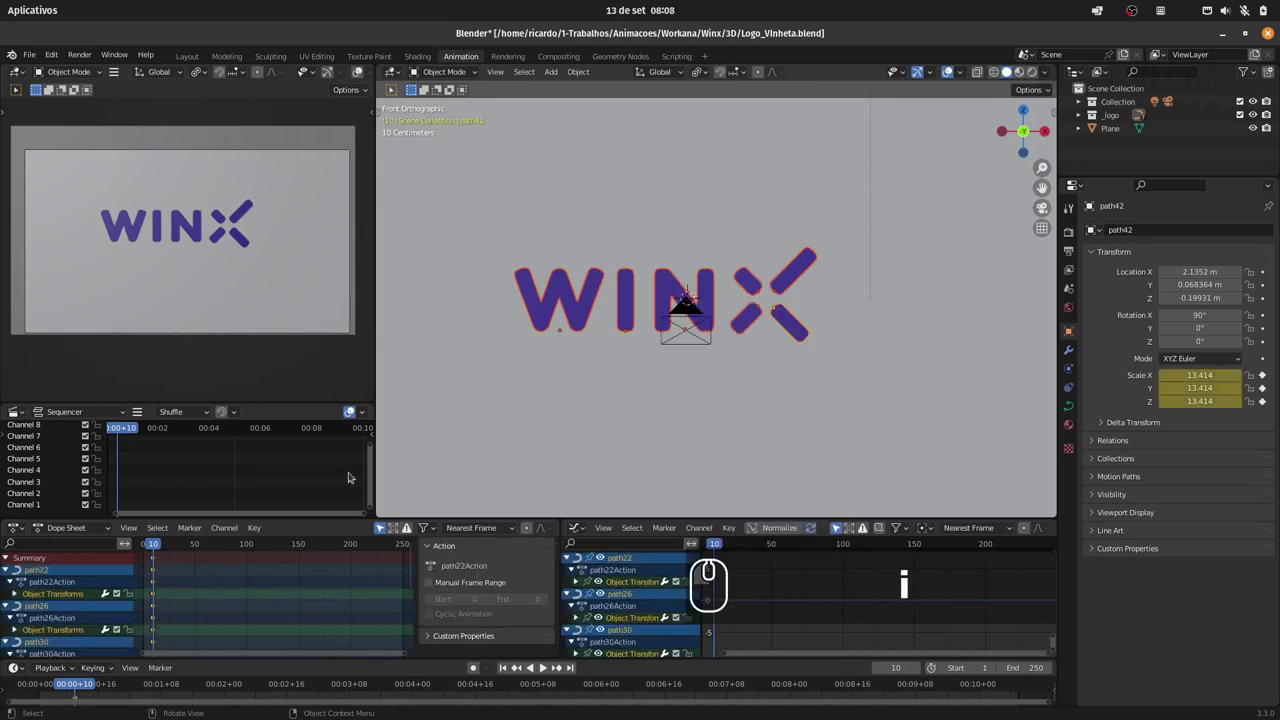
Key the logo pieces' scale at frame 20 and advance five frames
drag(159, 546, 193, 547)
key(Left)
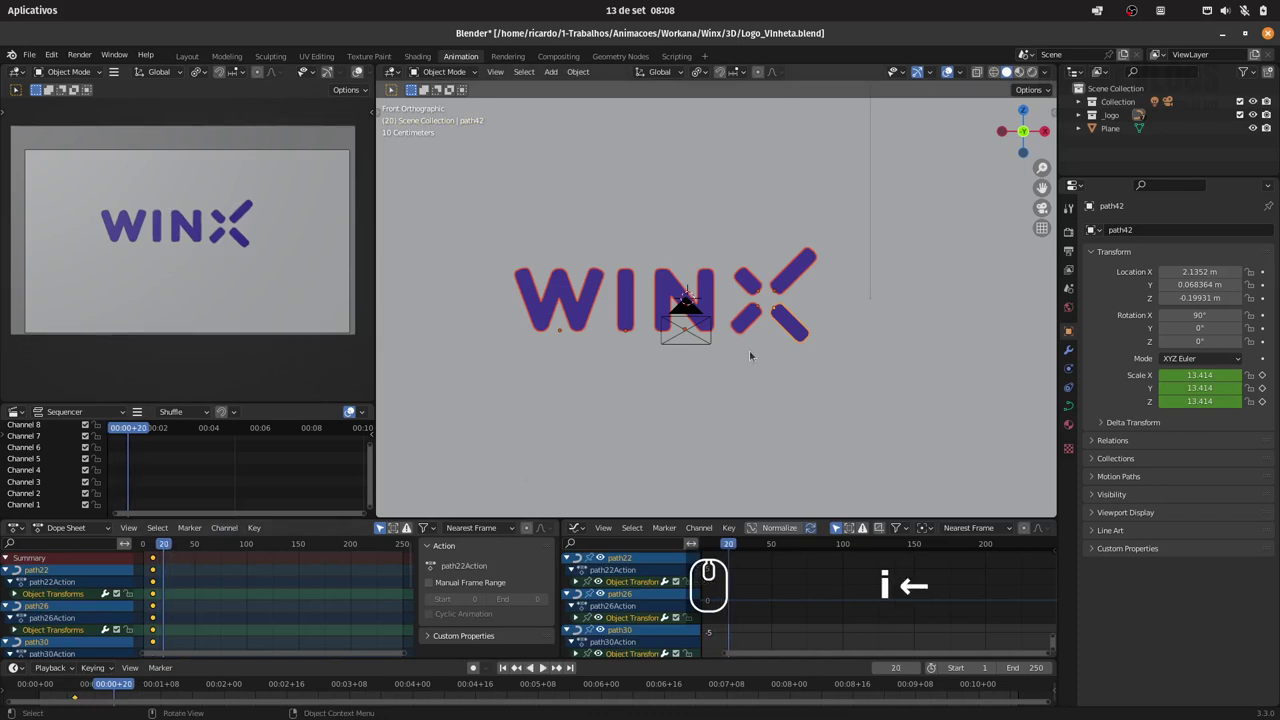
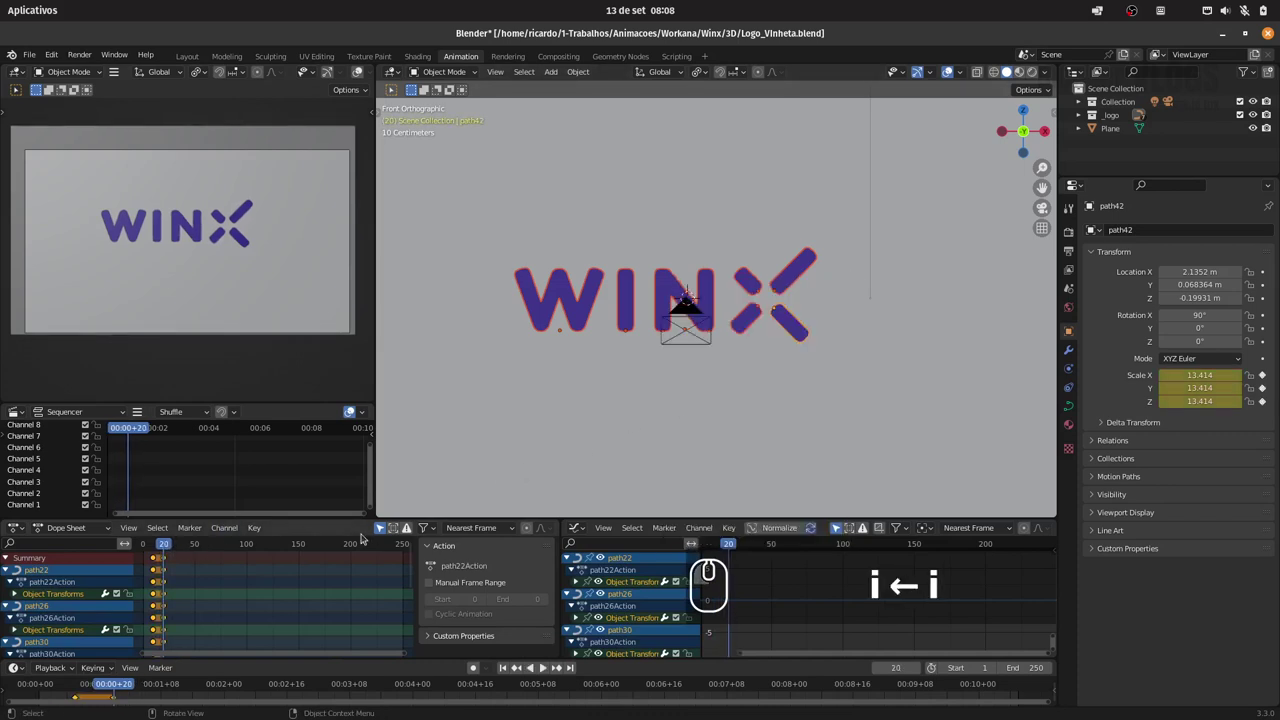
key(Right)
key(Right)
key(Right)
key(Right)
key(Right)
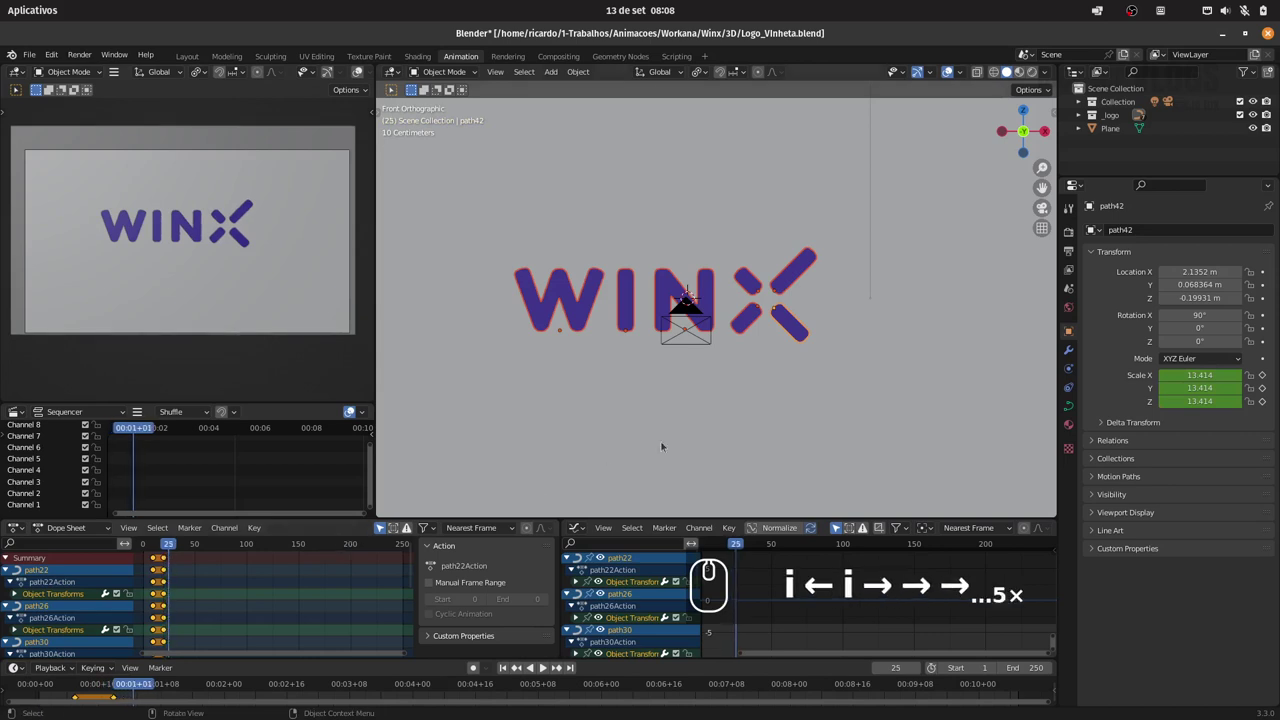
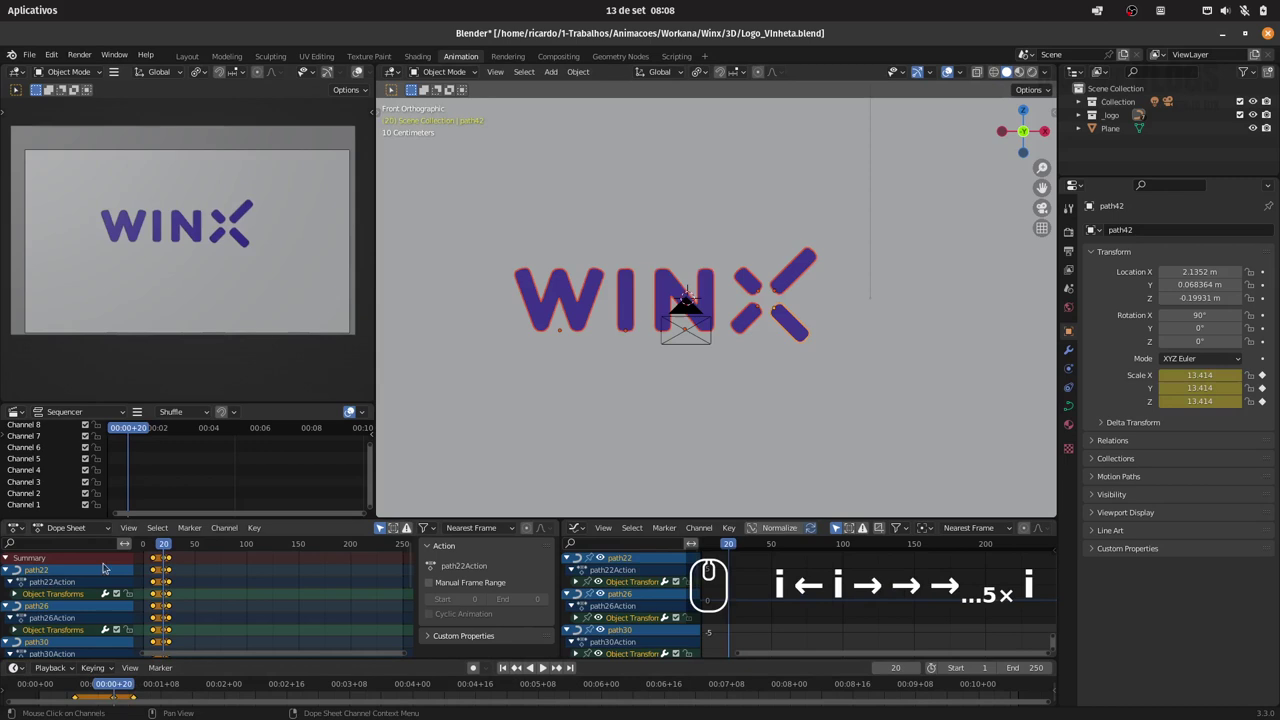
Collapse the animation channels and start enlarging all logo pieces for the swell key
key(-)
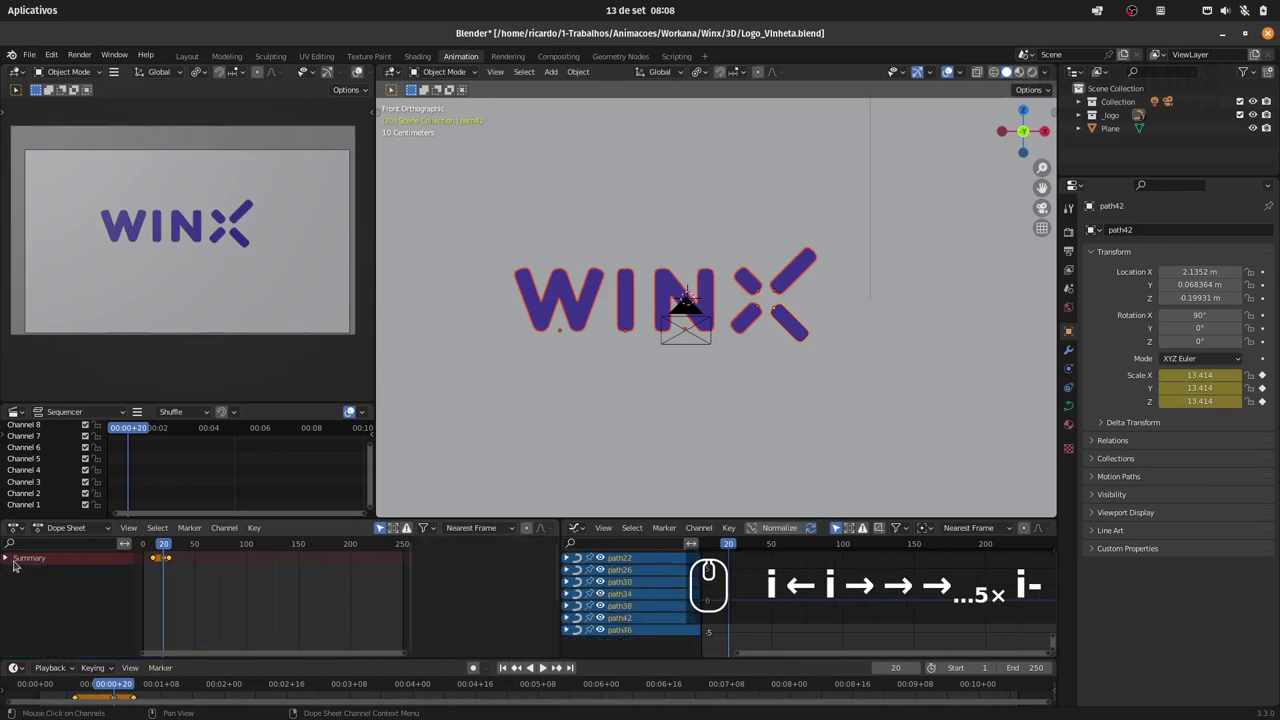
click(10, 560)
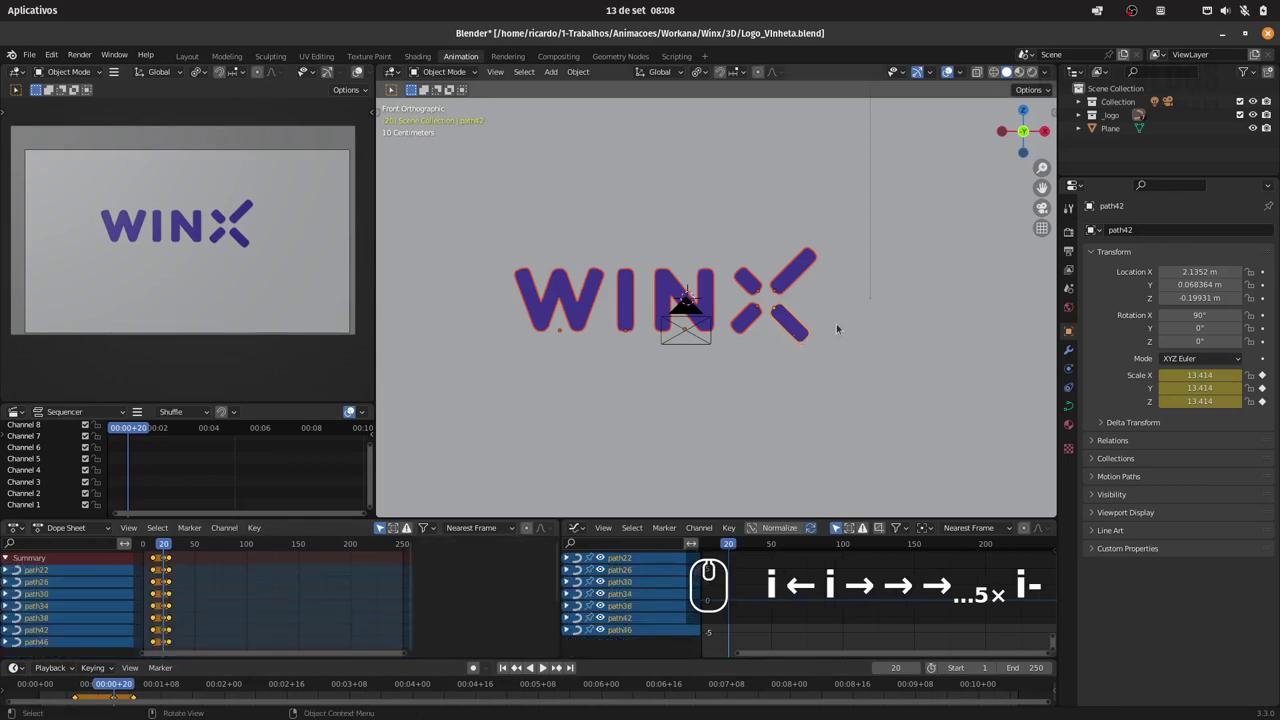
key(s)
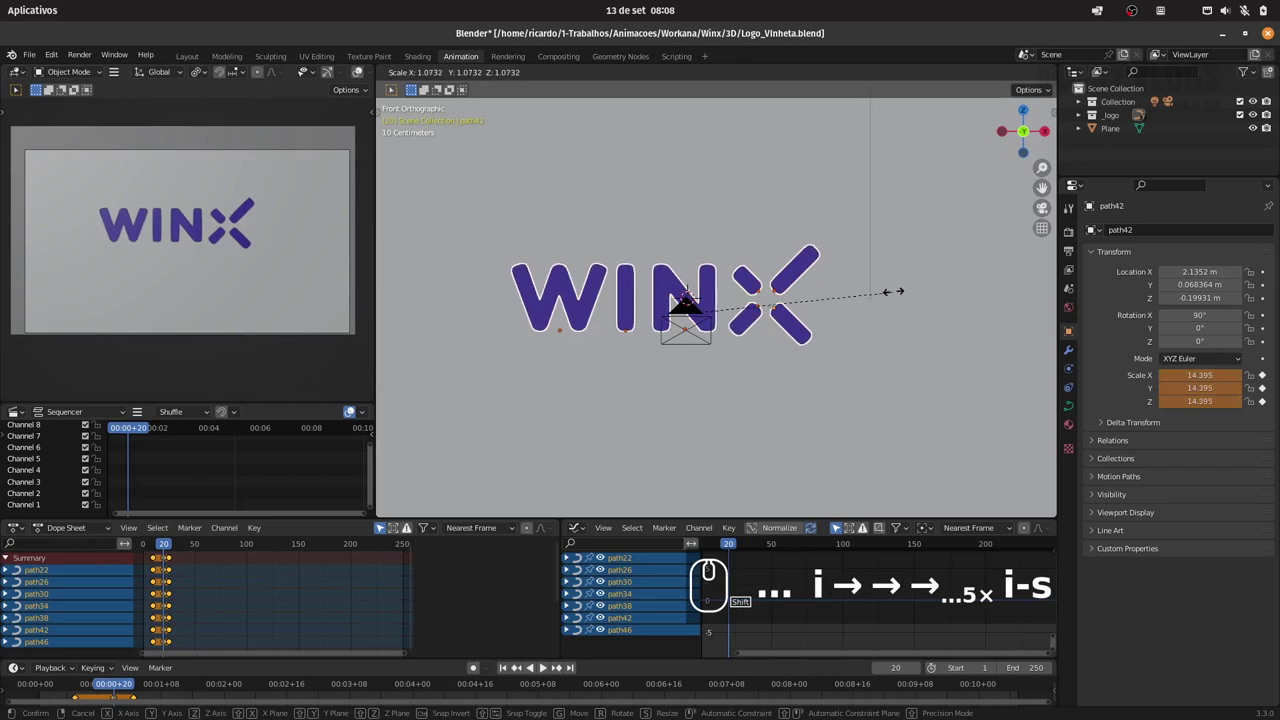
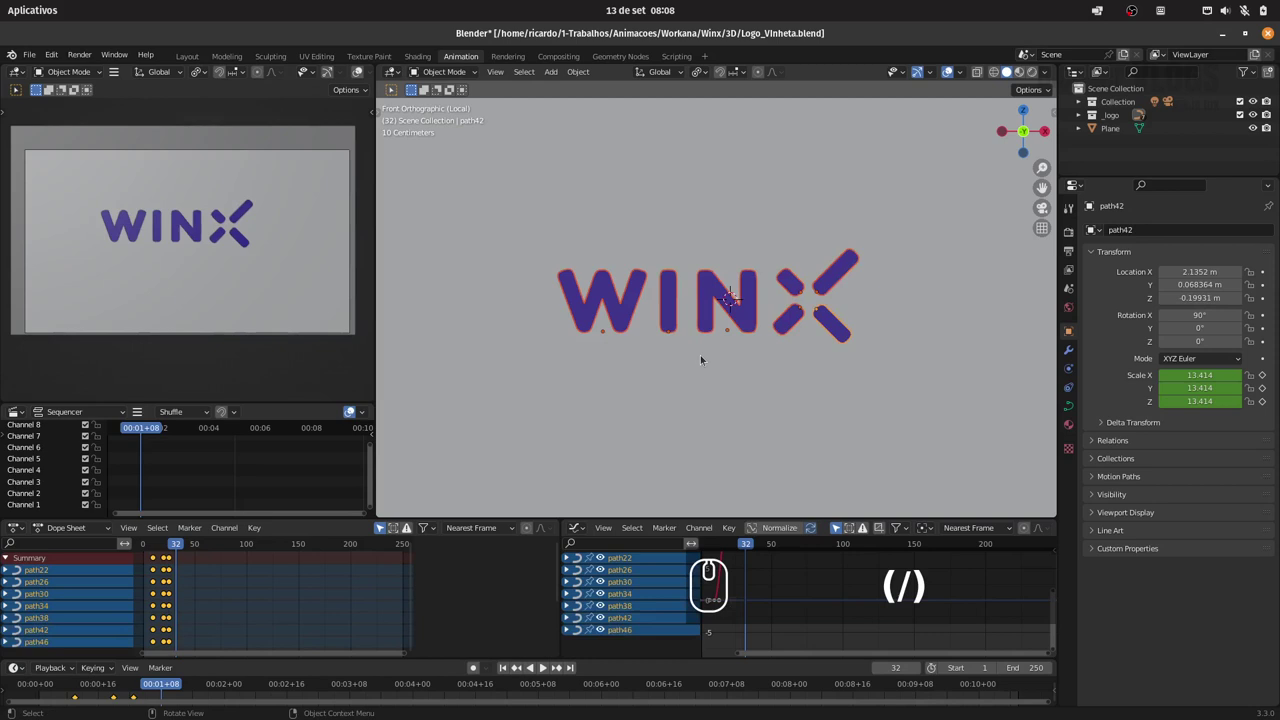
Toggle local view off and back on to isolate the logo pieces
key(/)
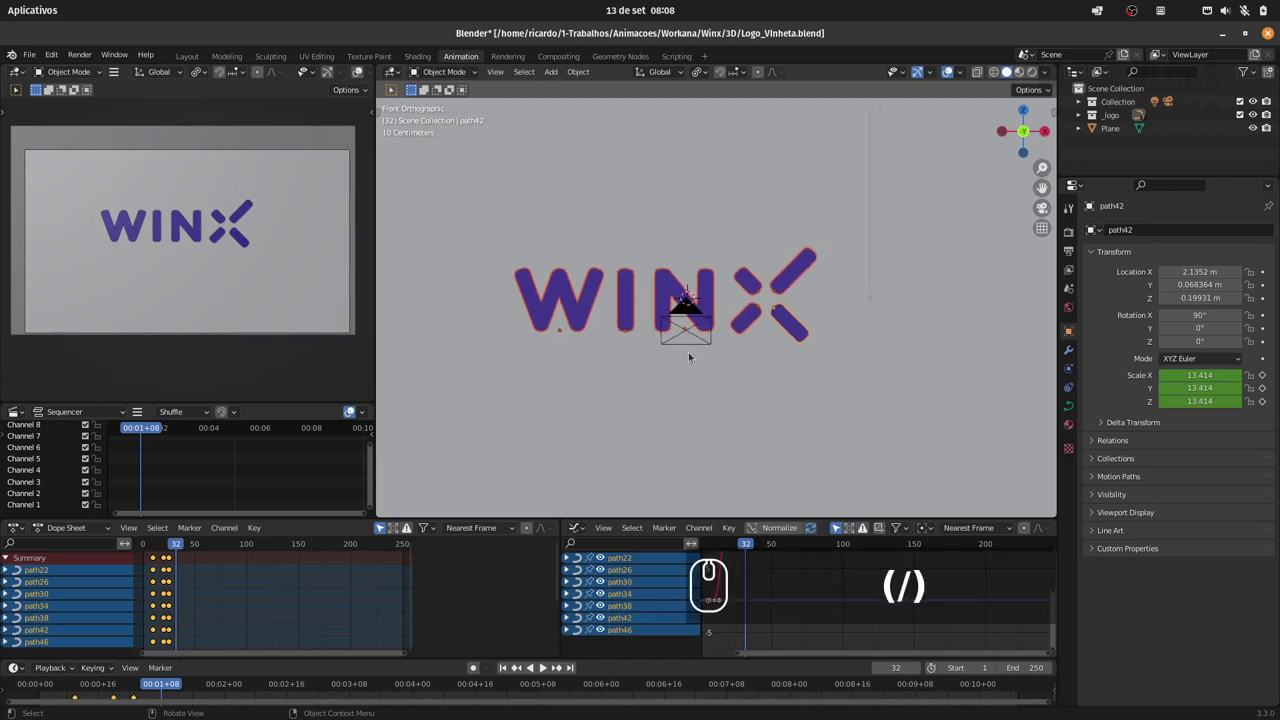
key(/)
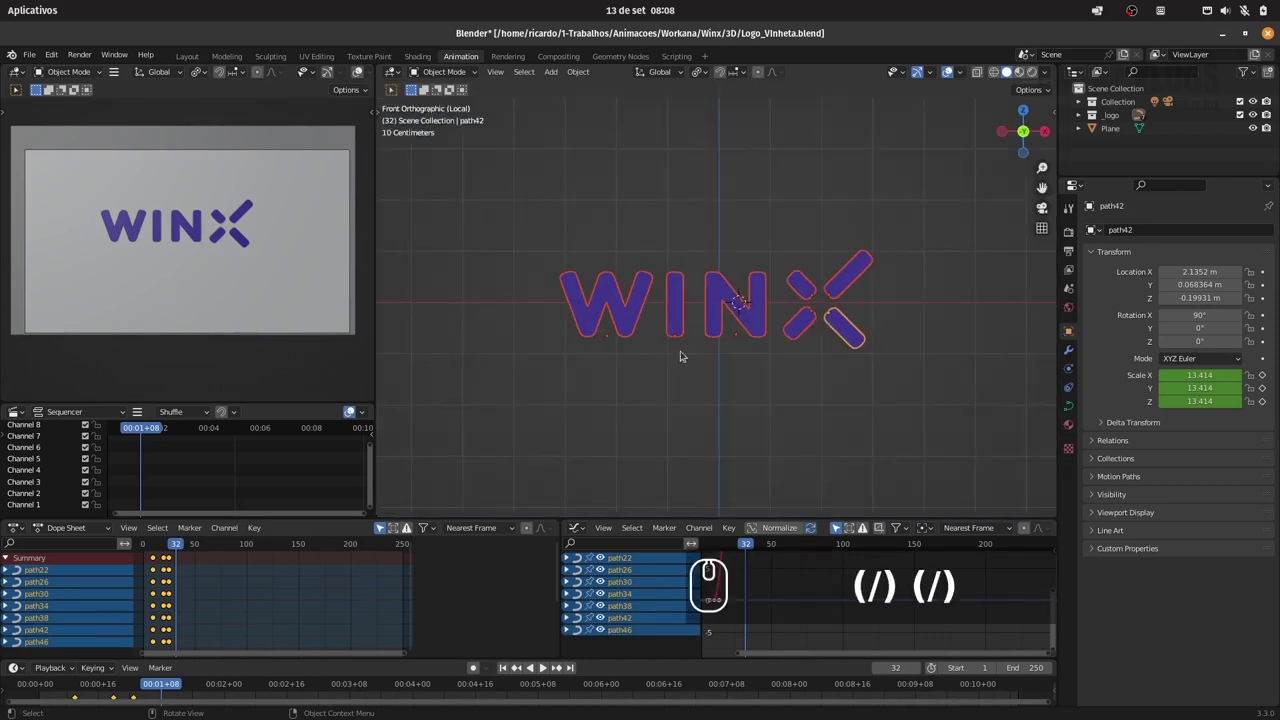
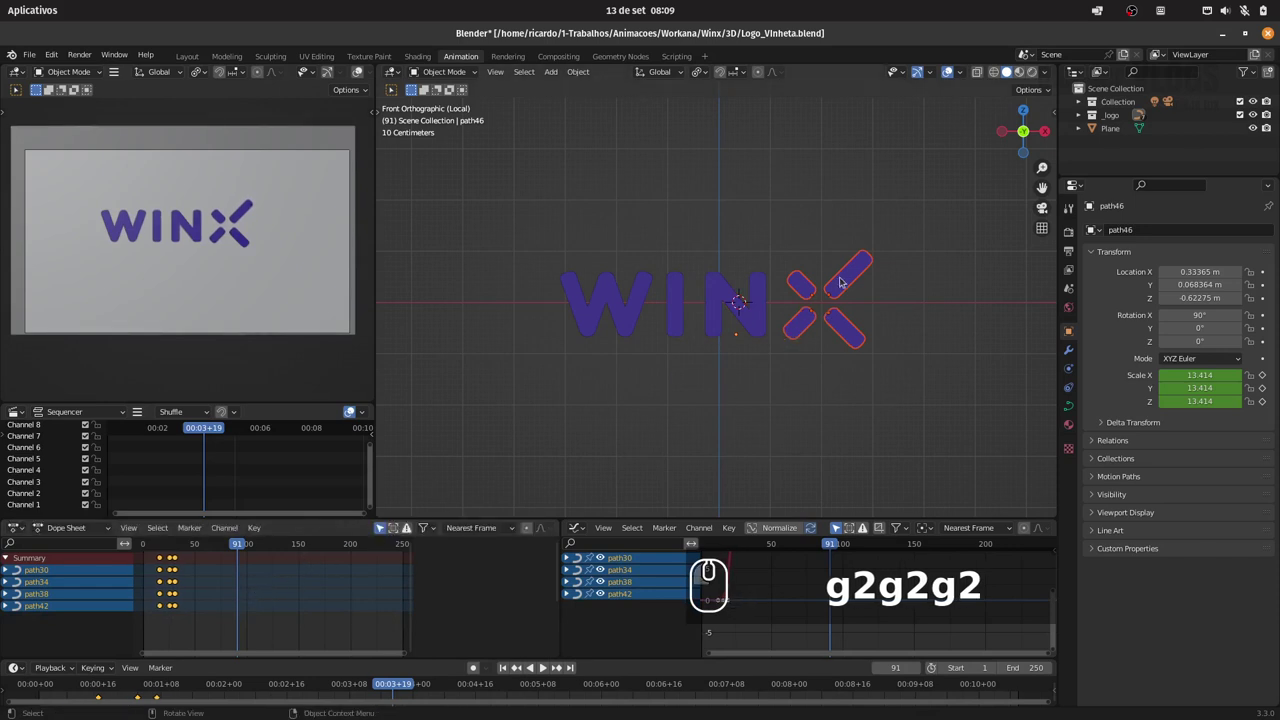
Rewind the playhead and play the pop-in animation to check it
drag(223, 541, 181, 540)
click(186, 538)
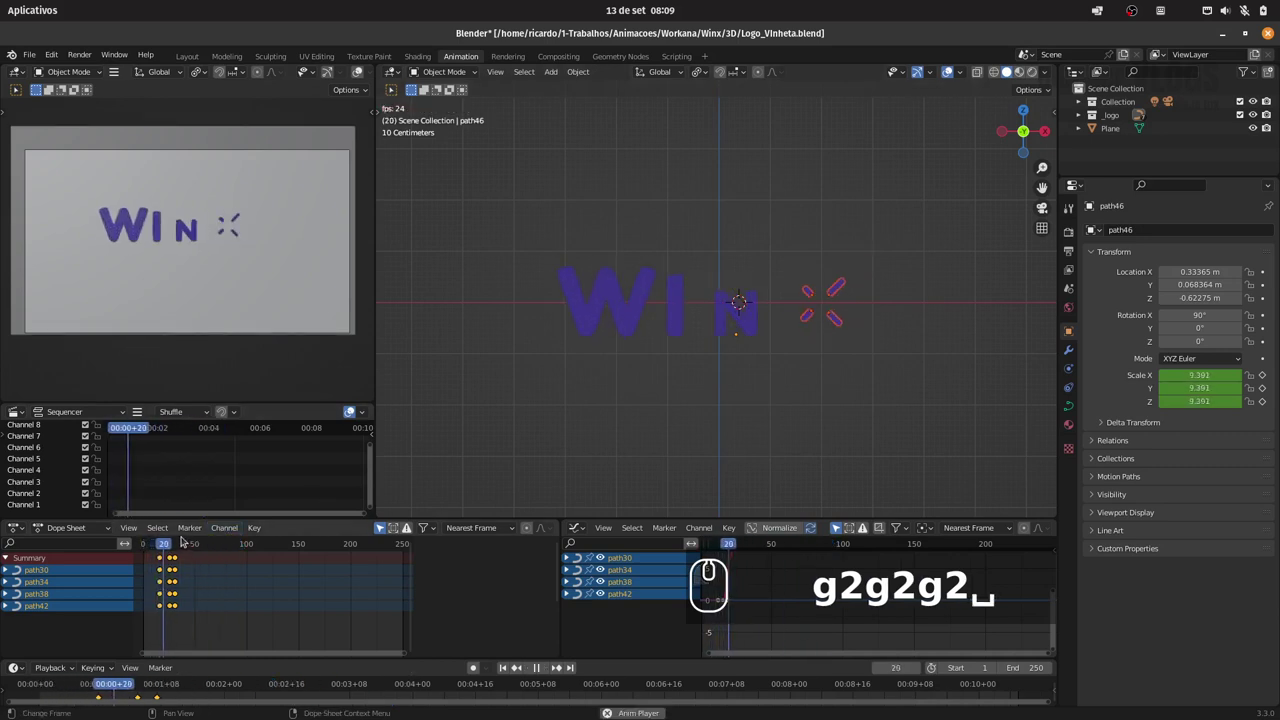
key(space)
key(space)
Select the X bars' keyframes and offset them by 2–3 frames with G
drag(160, 547, 159, 541)
key(space)
key(space)
text(g2g2g2)
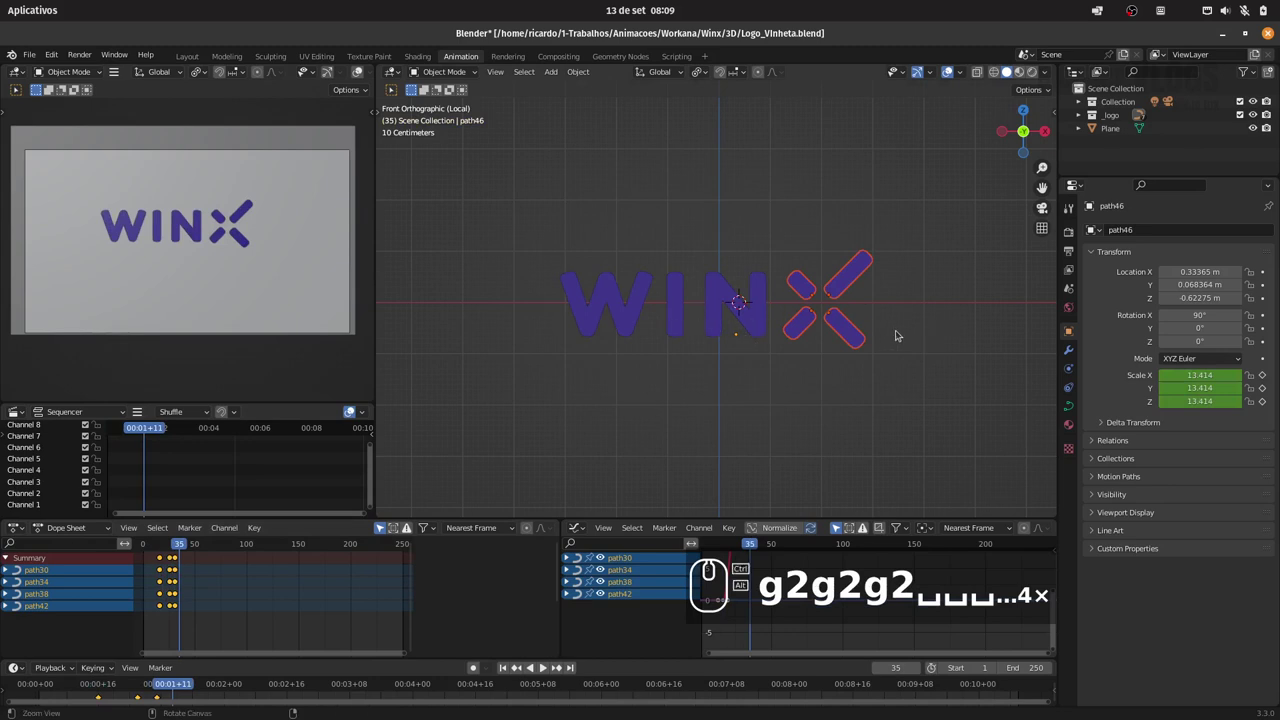
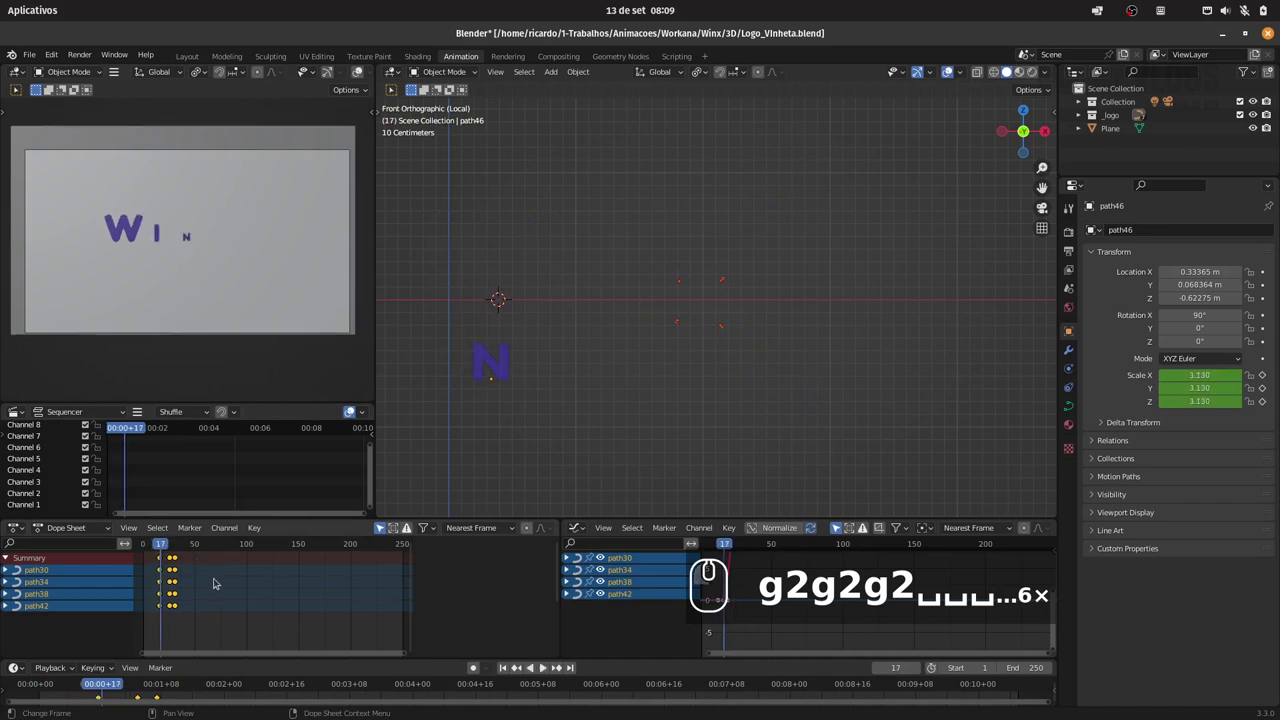
key(g)
key(3)
Scrub and play back so the X bars appear after the letters
drag(216, 578, 174, 557)
key(space)
key(space)
click(163, 552)
key(space)
key(space)
click(149, 547)
key(space)
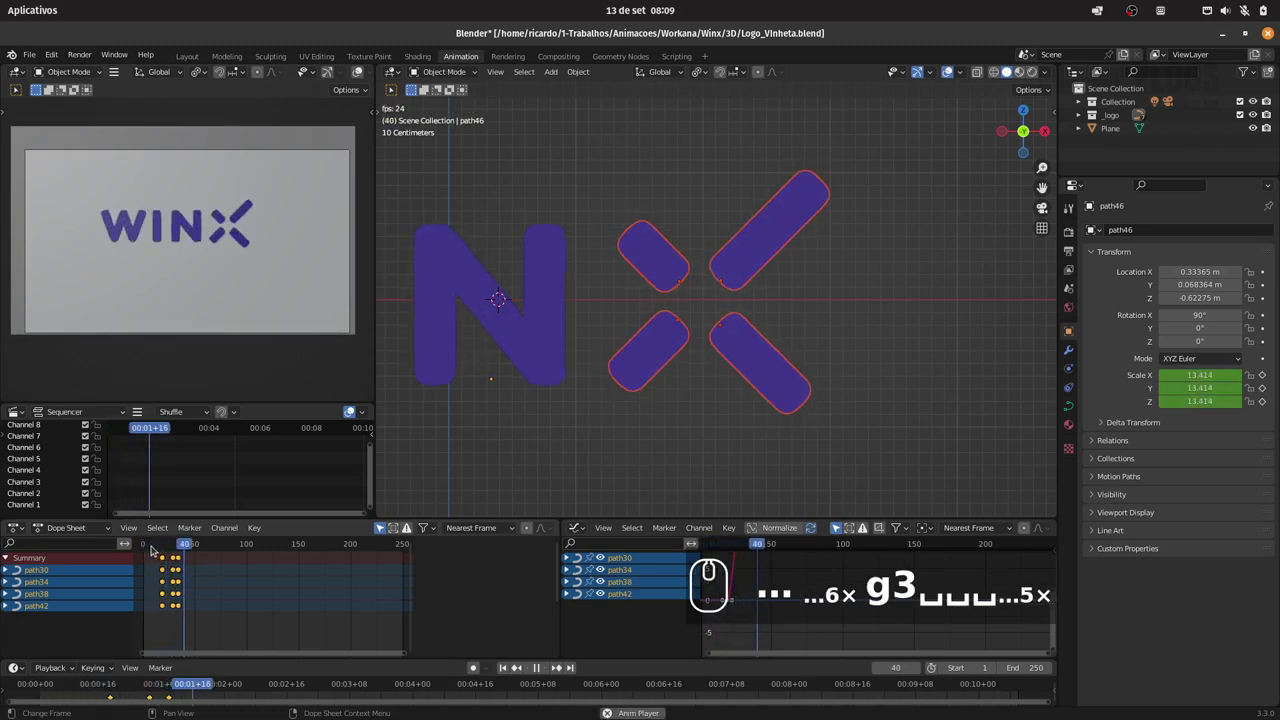
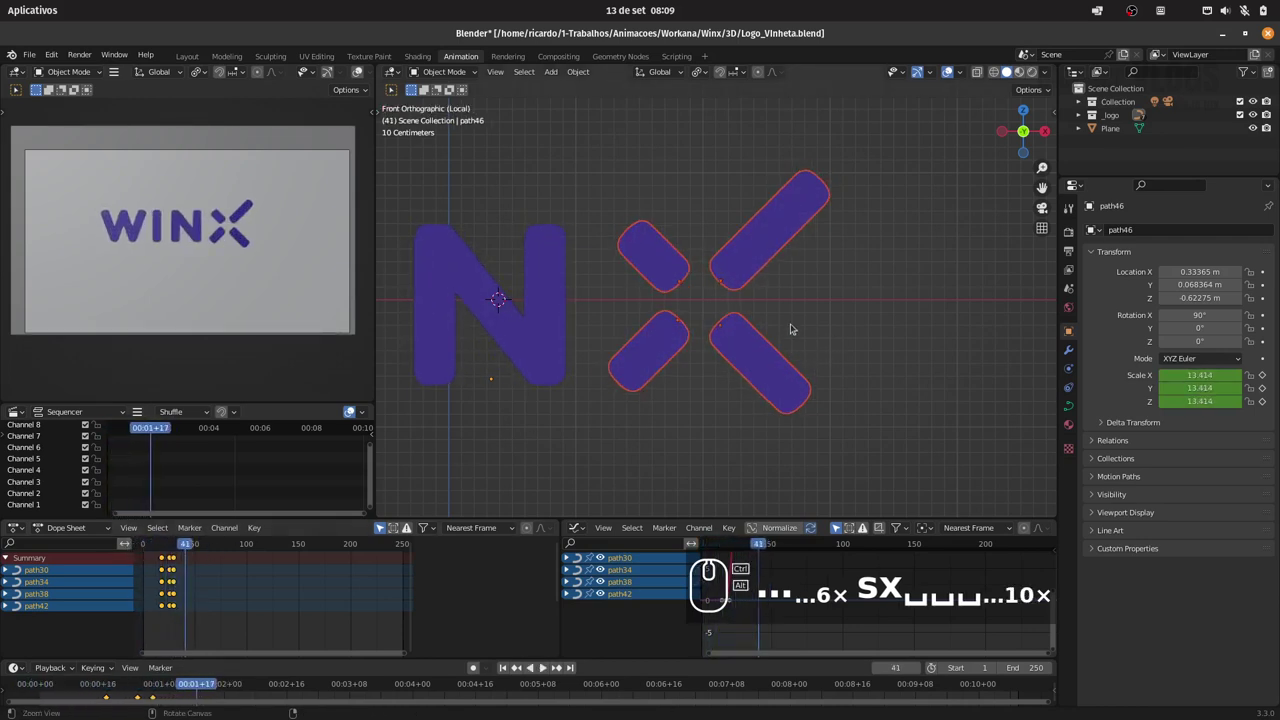
Select a column of the X bars' keyframes and copy them
drag(799, 306, 763, 346)
drag(161, 544, 184, 538)
drag(799, 384, 793, 332)
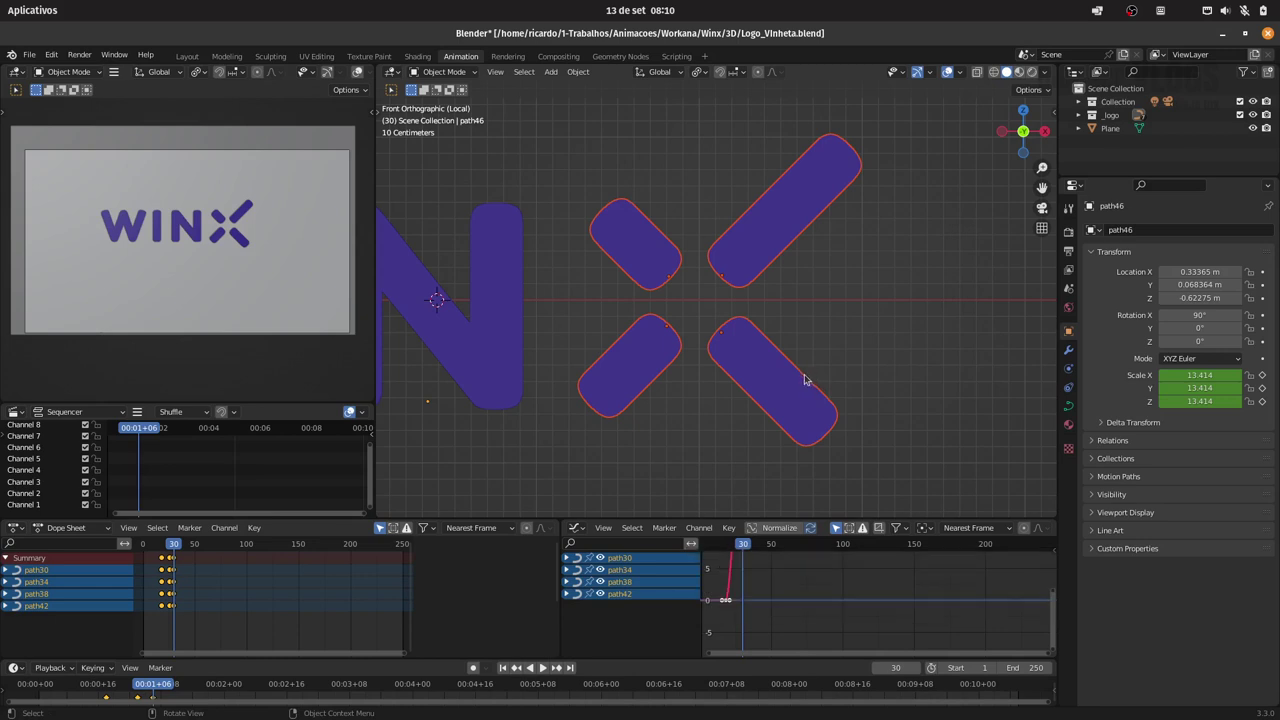
key(i)
click(802, 349)
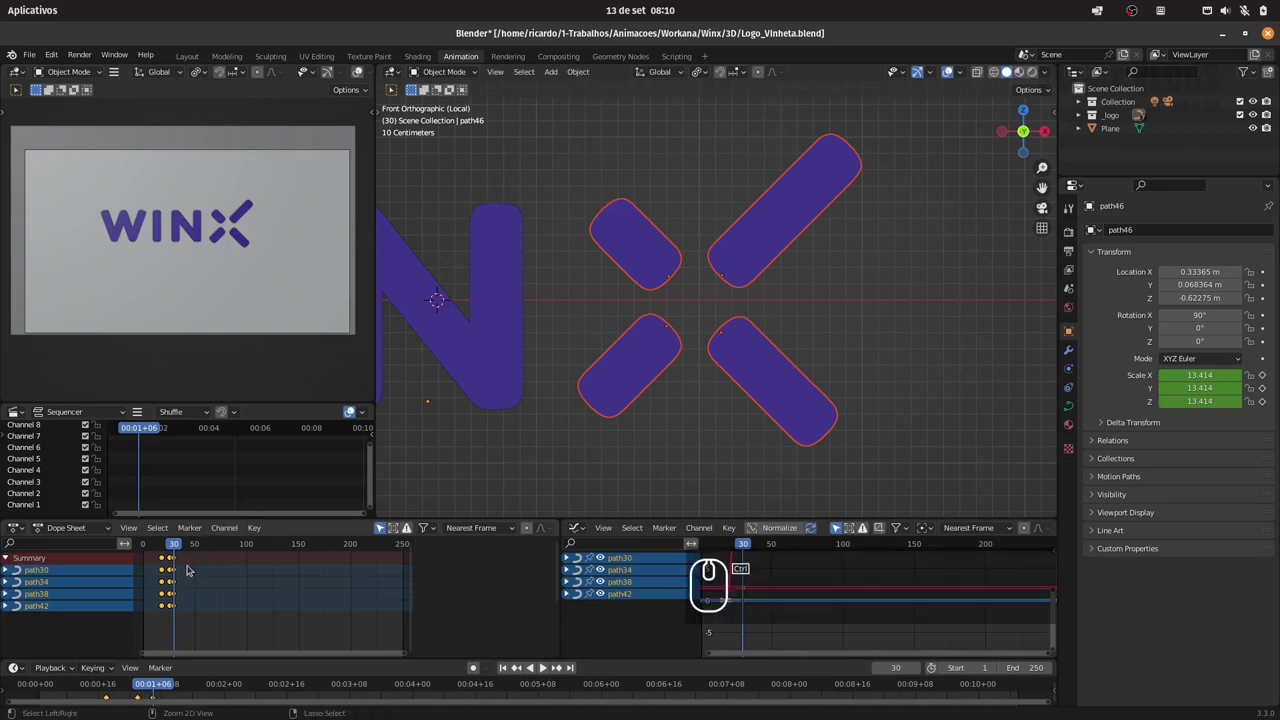
key(ctrl+z)
key(ctrl+z)
Move the playhead to frame 99/100 and paste the copied keyframes there
drag(161, 546, 197, 554)
drag(219, 542, 253, 546)
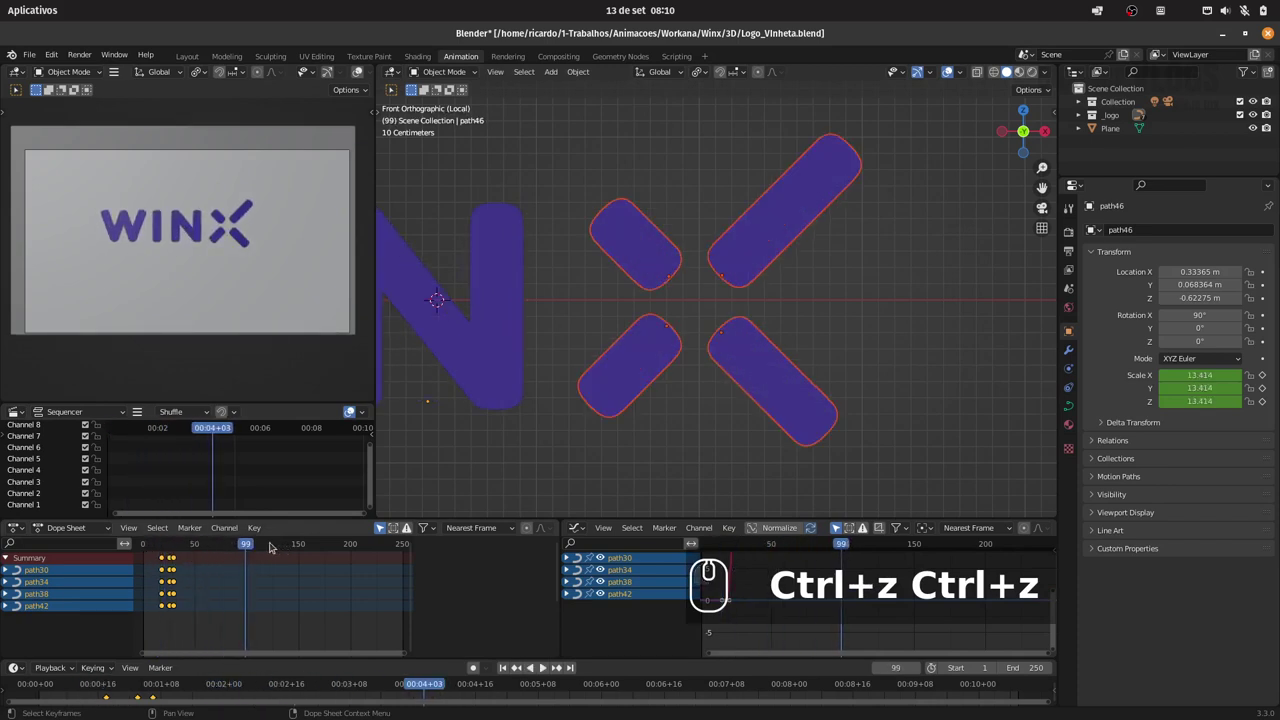
key(Right)
key(i)
Select the pasted keys and step the playhead on to frame 108
drag(809, 376, 328, 550)
key(Right)
key(Right)
key(Right)
key(Right)
key(Right)
key(Right)
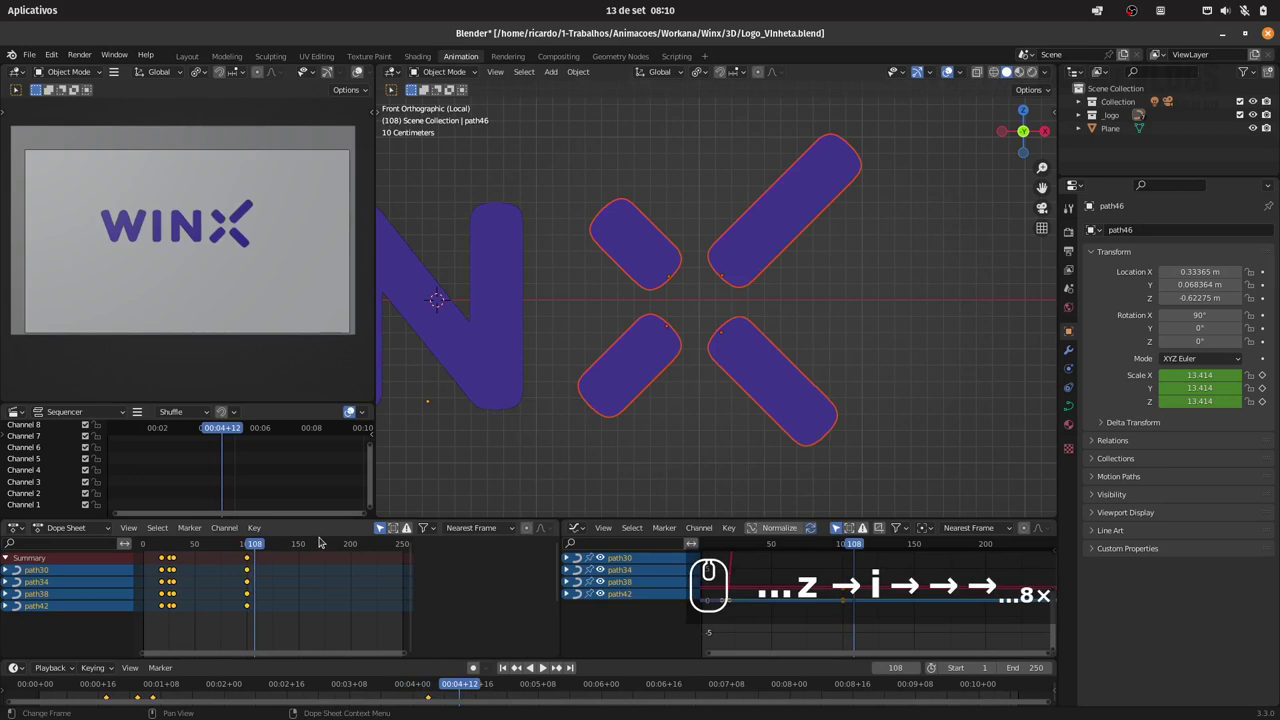
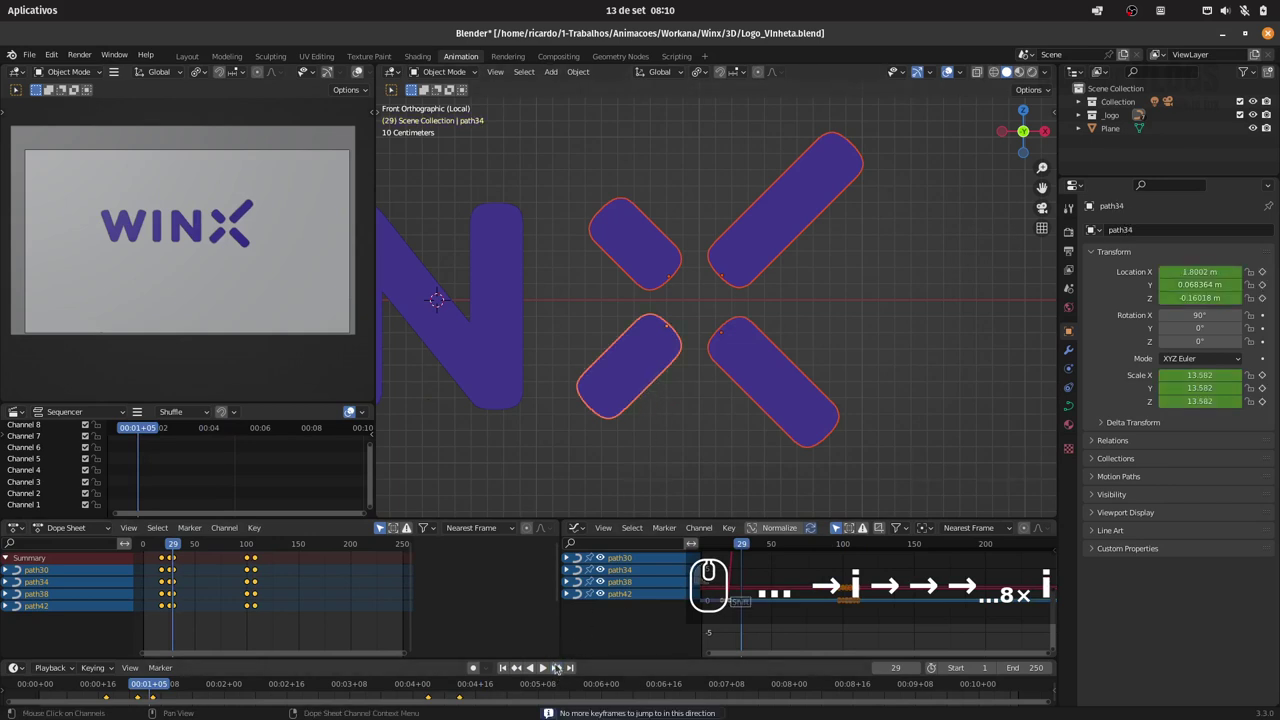
Snap the lower-left X bar to the centre cursor with Shift+S and keyframe it
click(564, 666)
click(559, 666)
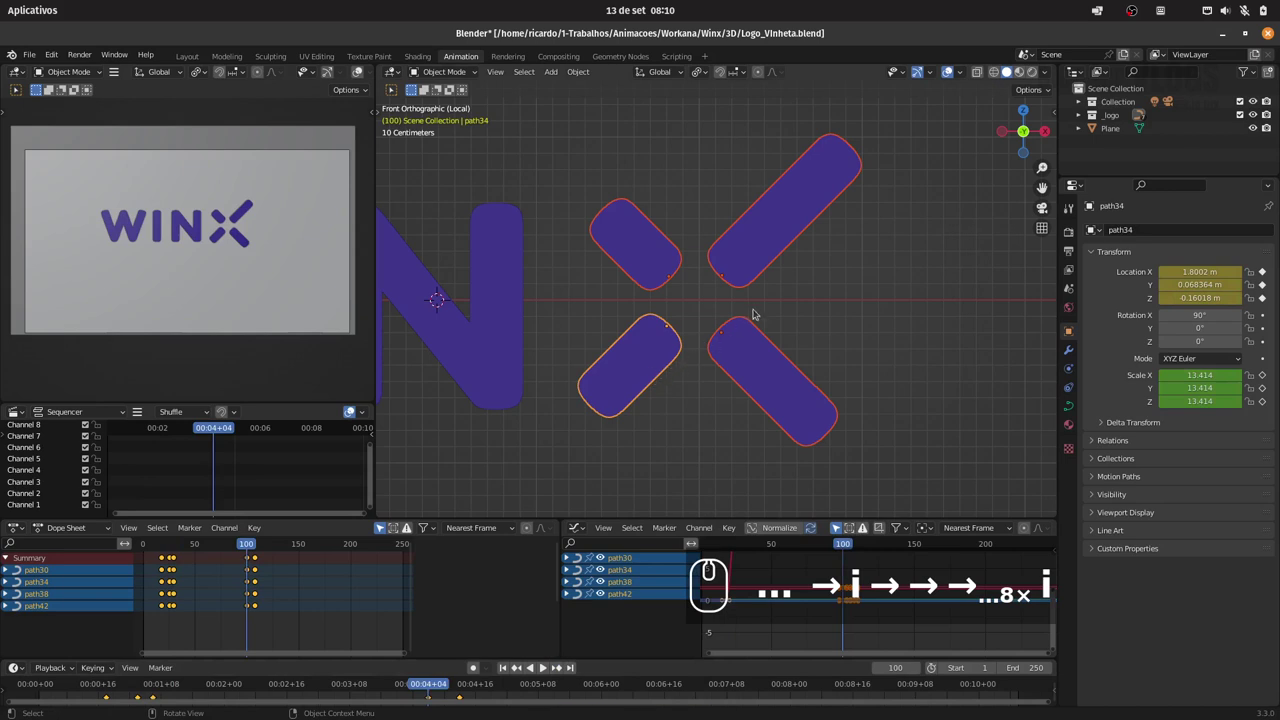
key(shift+s)
click(739, 414)
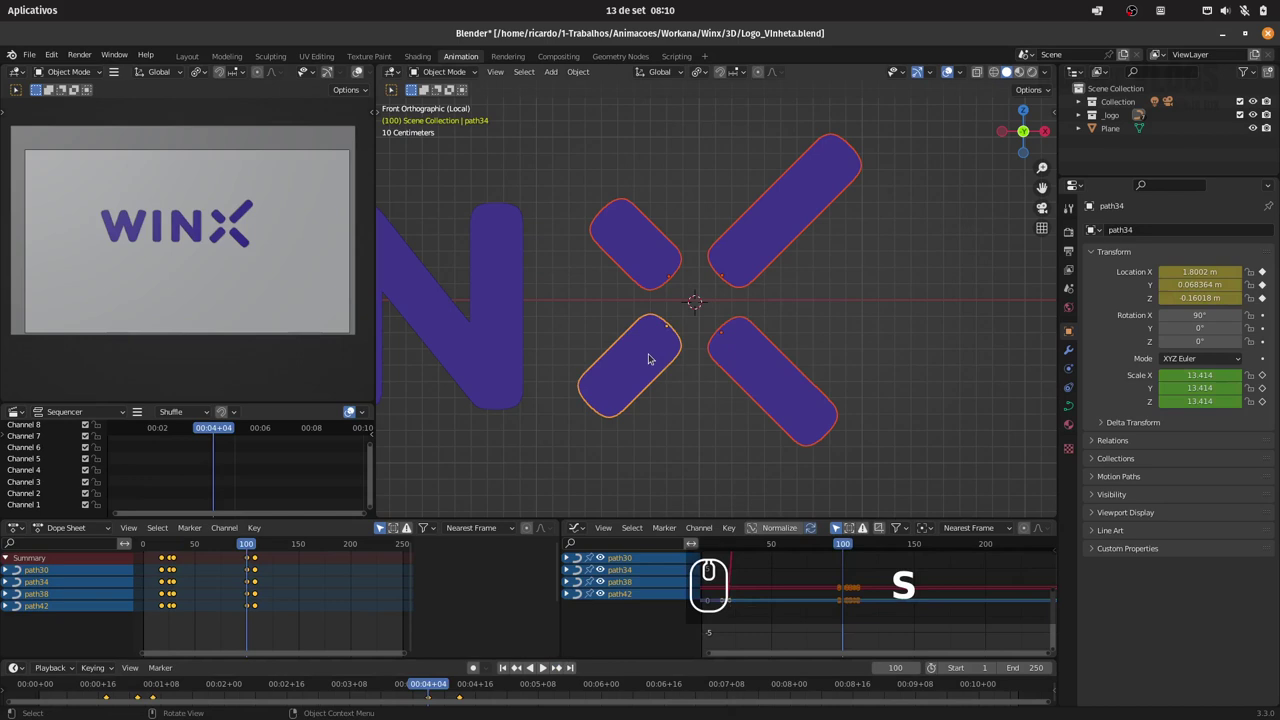
click(650, 361)
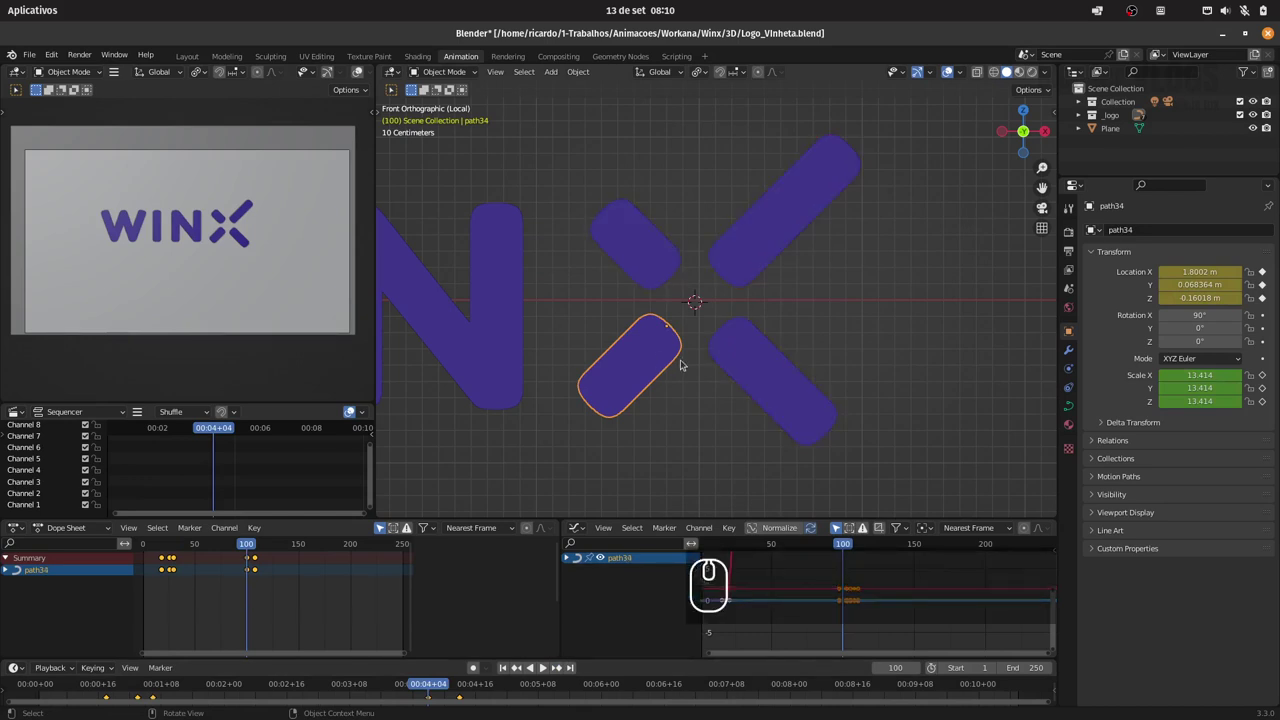
key(shift+s)
drag(692, 288, 705, 297)
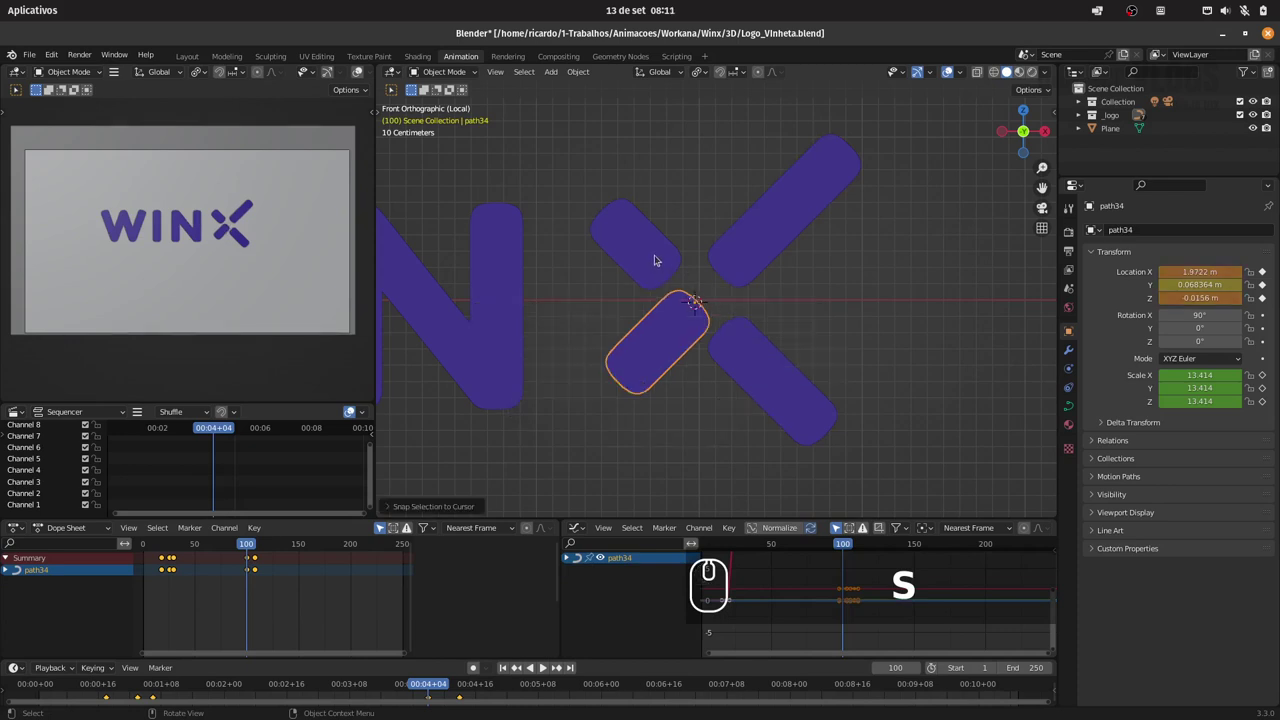
key(i)
click(689, 308)
Centre the upper-left X bar and insert its location and scale keys
click(647, 267)
key(shift+s)
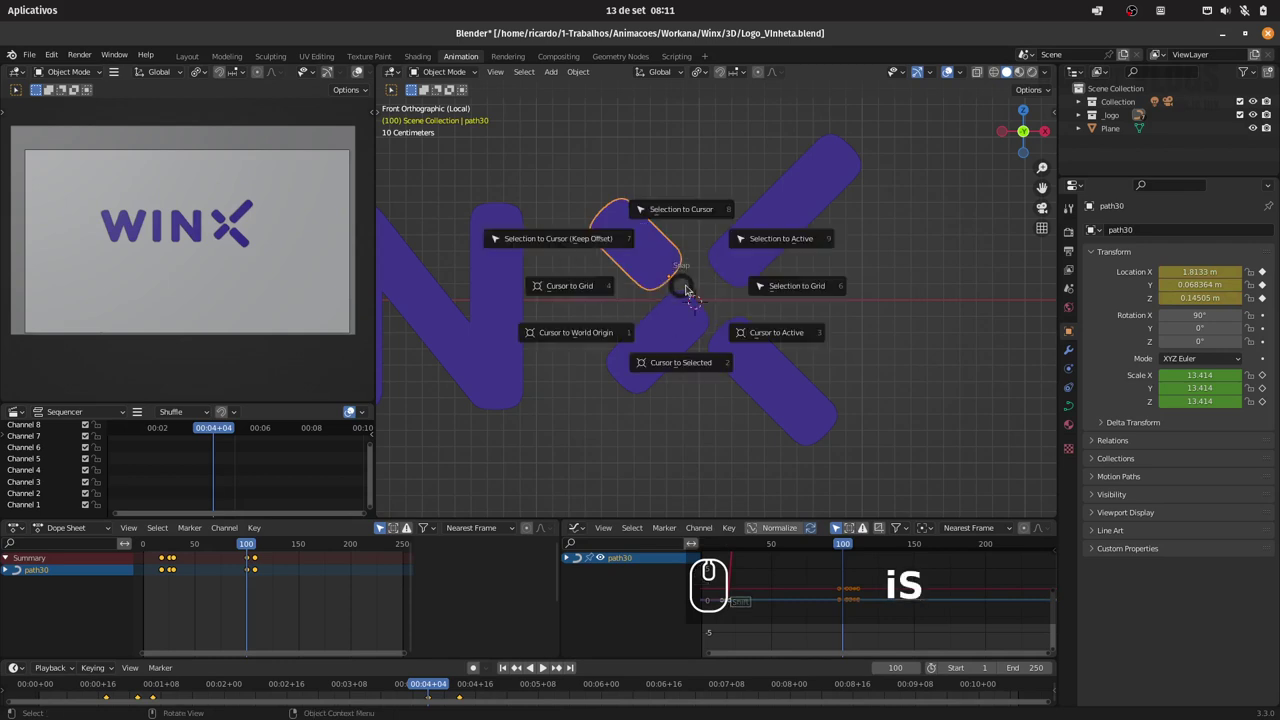
click(700, 214)
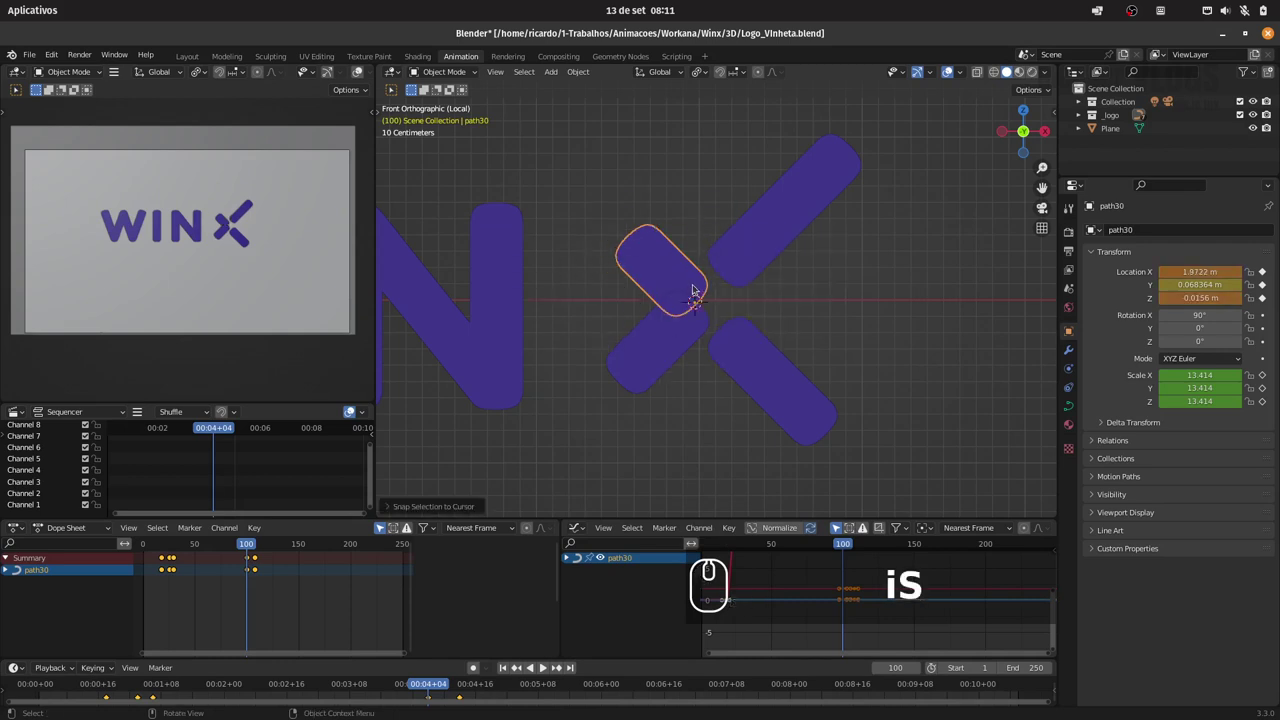
key(s)
drag(693, 285, 731, 273)
text(isis)
Centre and keyframe the two right-hand X bars the same way
drag(735, 200, 758, 266)
text(iiSiSi)
drag(752, 263, 752, 358)
text(siSiSiS)
drag(765, 274, 771, 339)
text(i)
click(763, 341)
key(space)
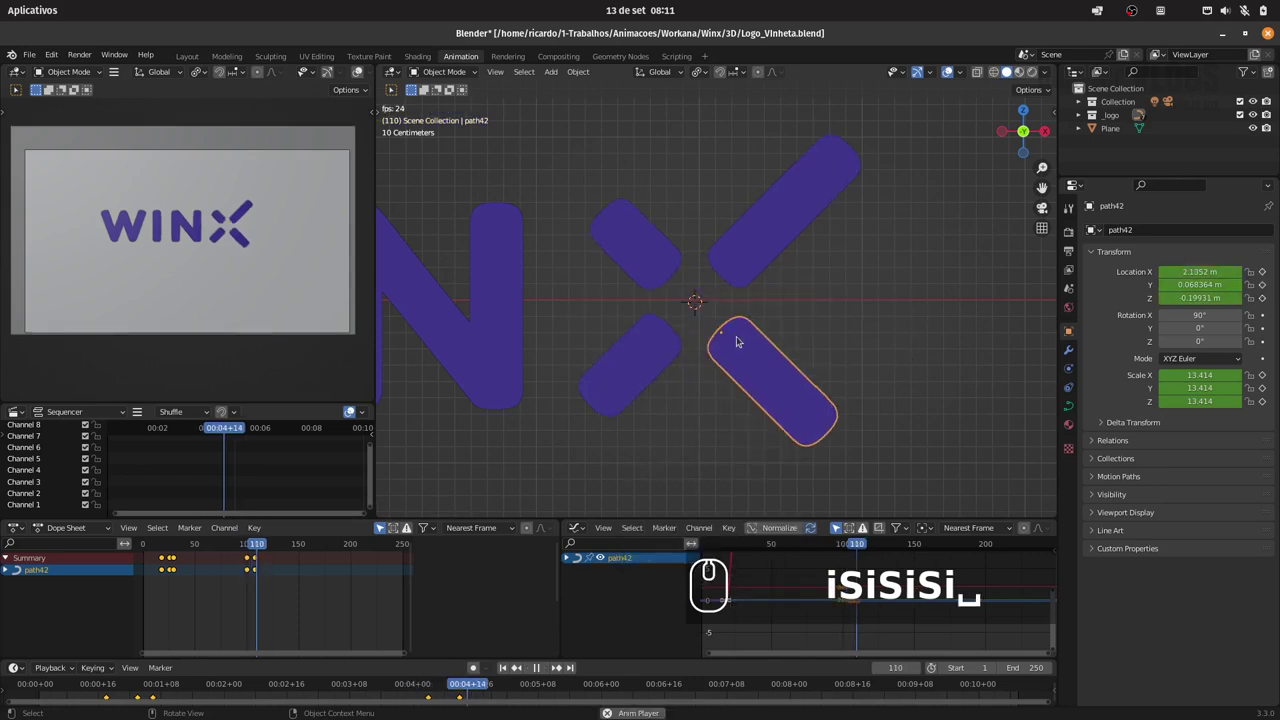
Play the animation to preview the X meeting at centre and spreading back out
key(space)
click(243, 550)
key(space)
key(space)
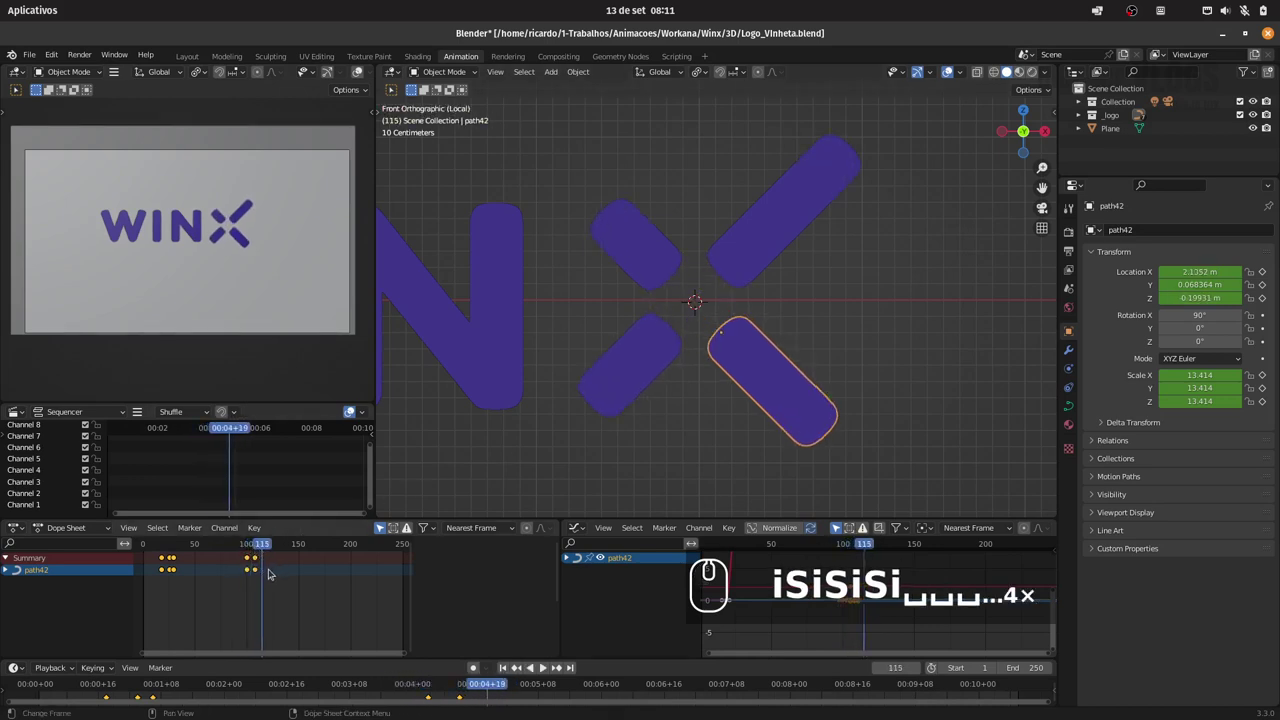
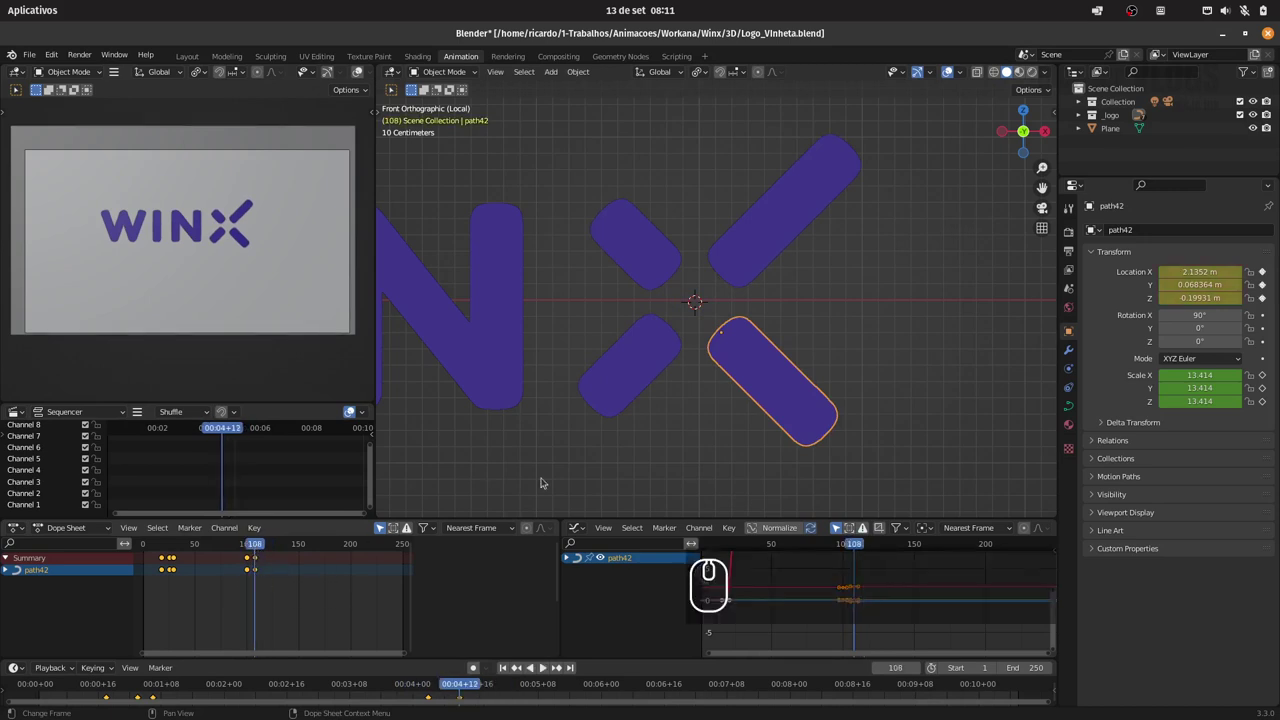
Reveal the keyframes of all four X pieces in the Dope Sheet and box-select them
drag(629, 396, 661, 360)
click(651, 278)
click(744, 260)
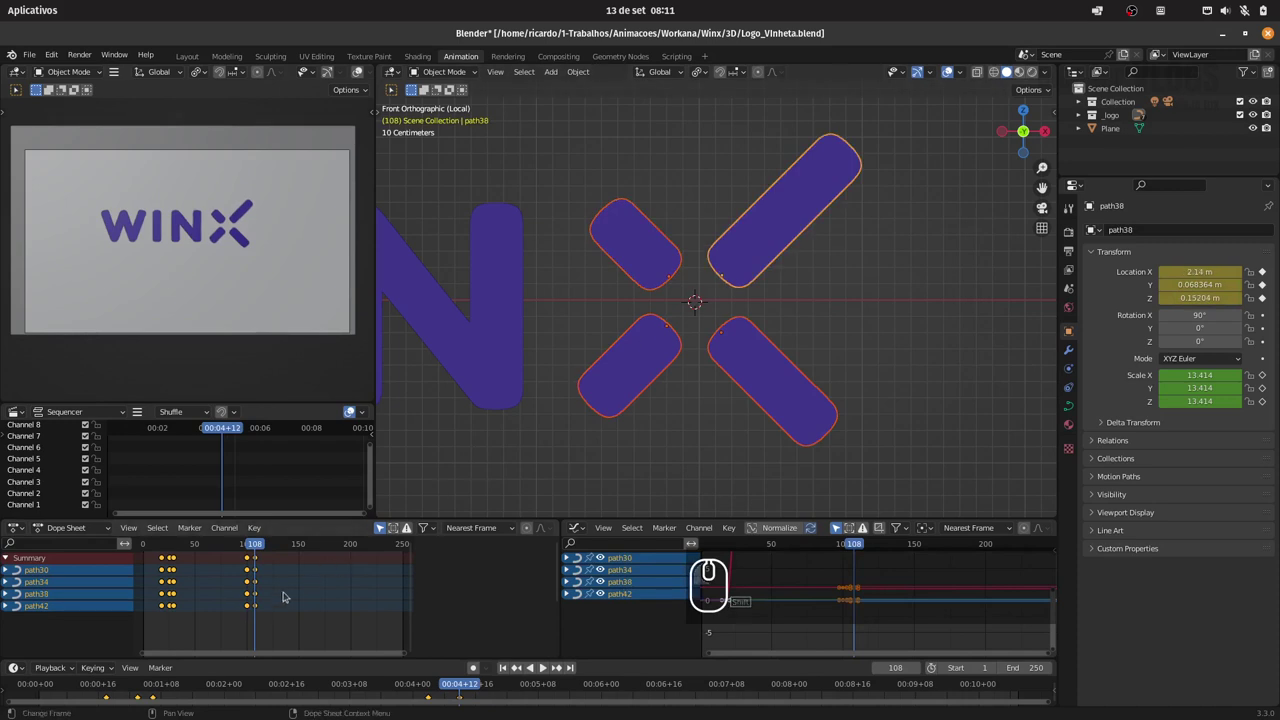
drag(256, 624, 303, 544)
Shift the selected X keyframes about 80 frames earlier in the timeline
text(g-2)
click(288, 583)
click(247, 545)
drag(251, 550, 241, 553)
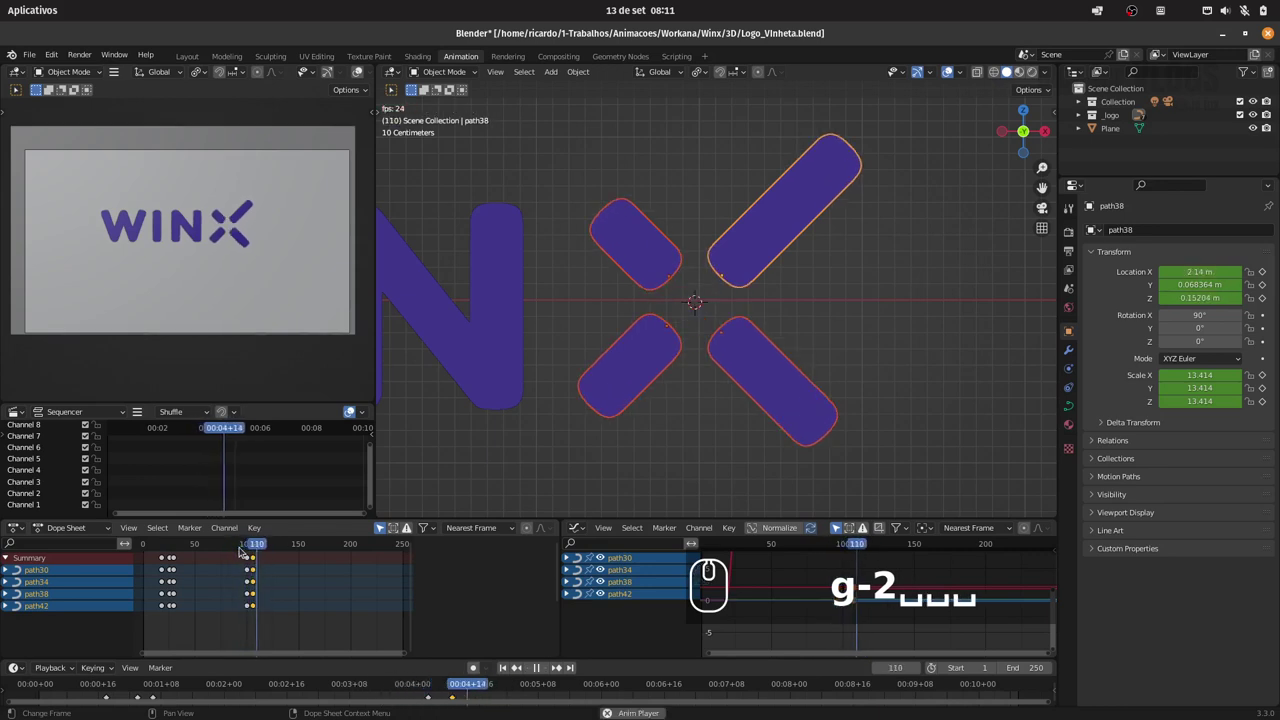
text(␣...4×)
drag(239, 627, 337, 577)
key(g)
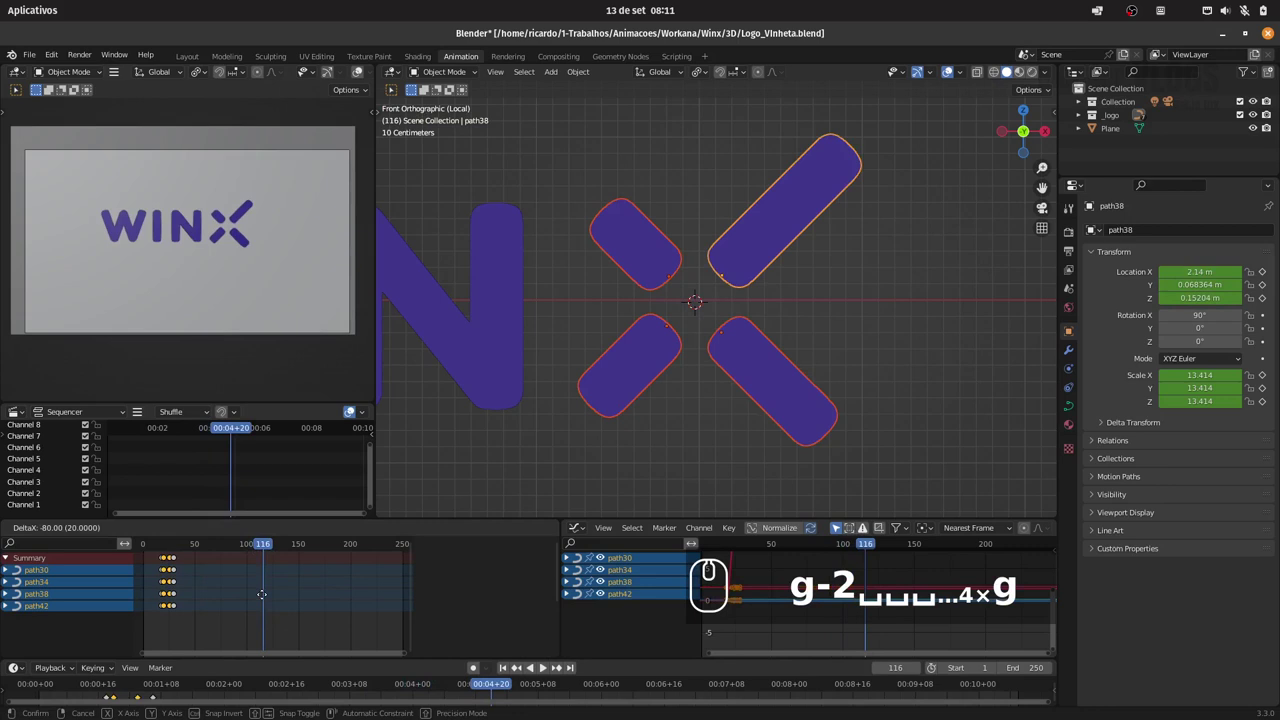
drag(265, 600, 165, 546)
Preview the opening, then reposition the X keyframes to end around frame 38
key(space)
key(space)
click(163, 541)
key(space)
key(space)
key(g)
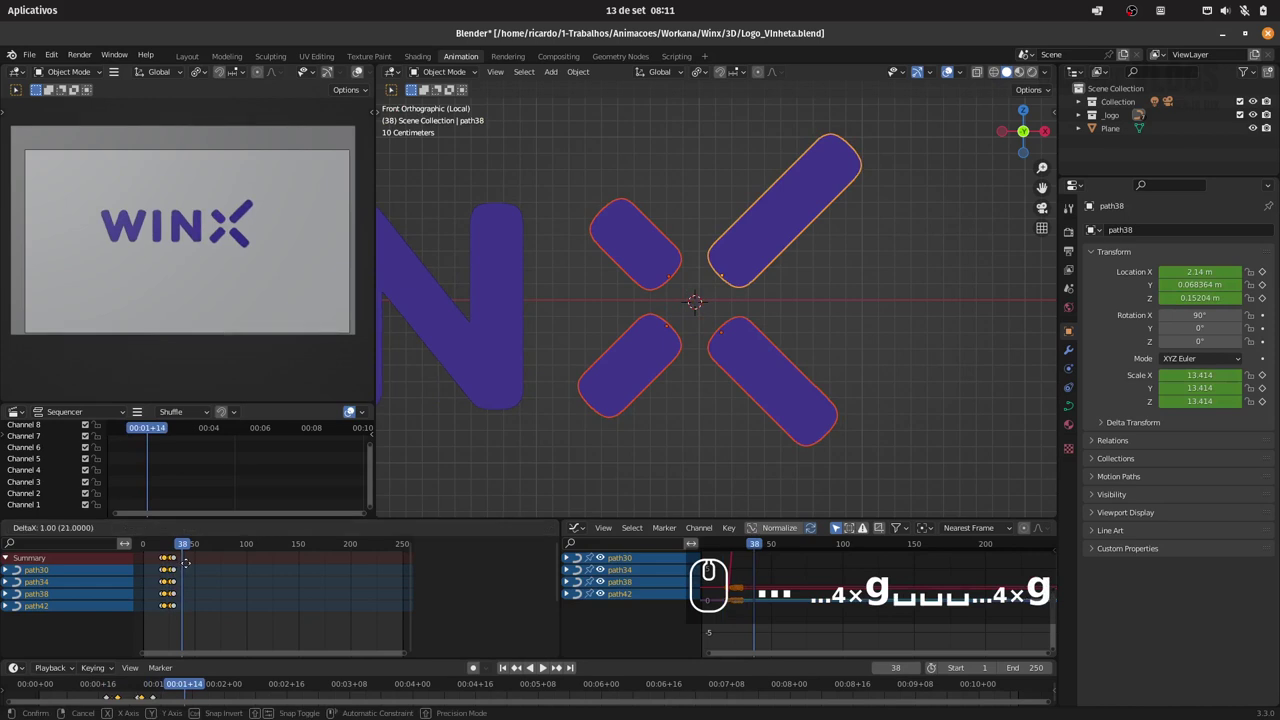
click(189, 563)
click(158, 547)
Replay the opening repeatedly to check the X grows and spreads by about frame 26
key(space)
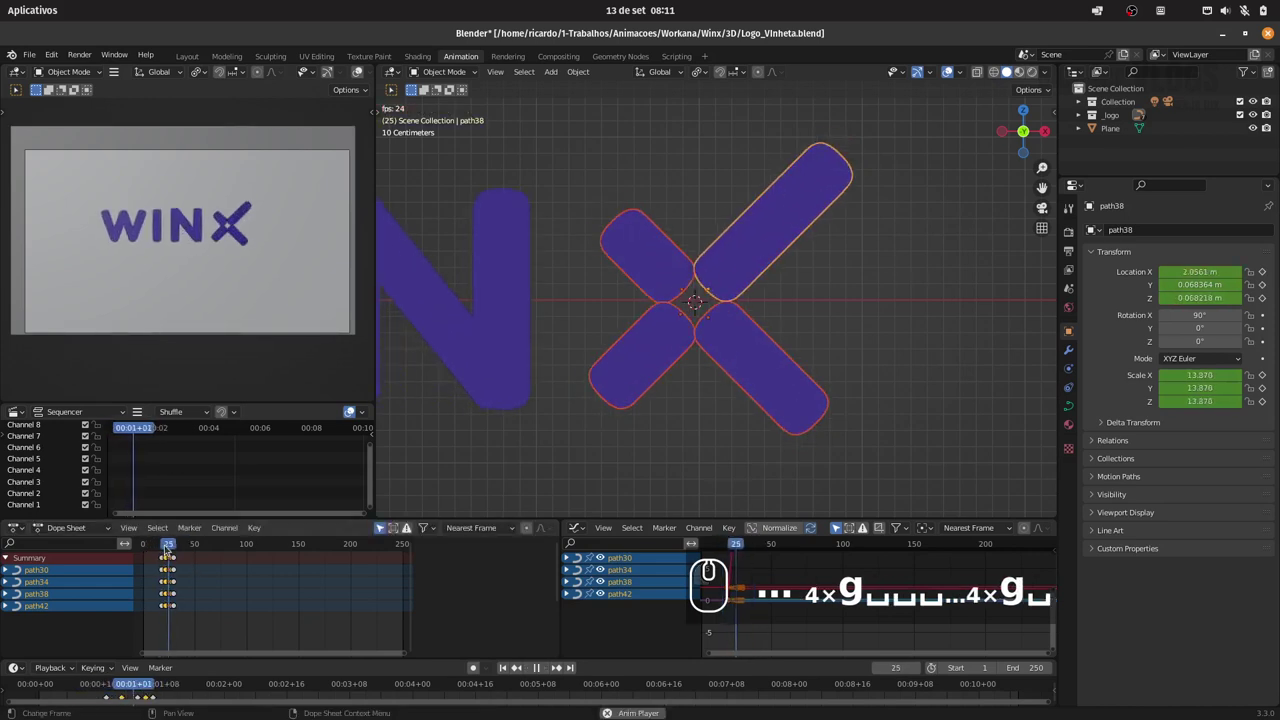
key(space)
click(157, 543)
key(space)
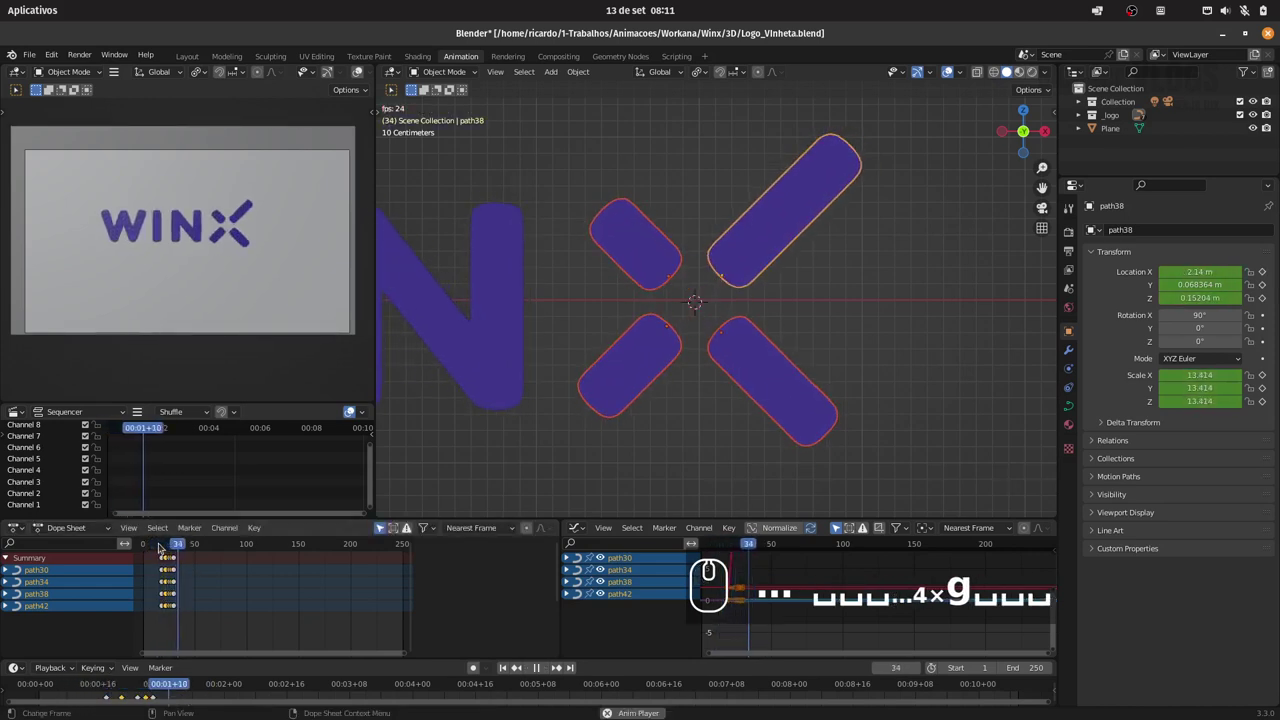
key(space)
click(155, 545)
key(space)
key(space)
click(163, 541)
key(space)
click(157, 542)
key(space)
key(space)
click(155, 541)
key(space)
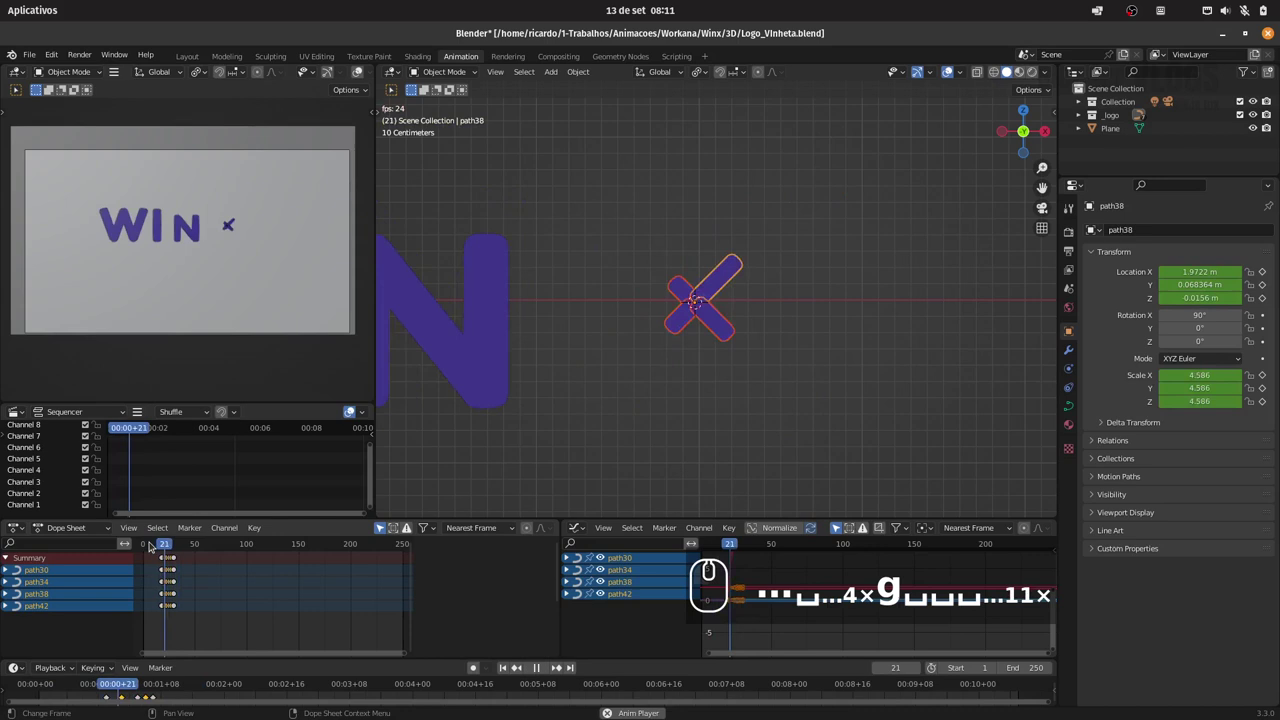
key(space)
click(155, 540)
key(space)
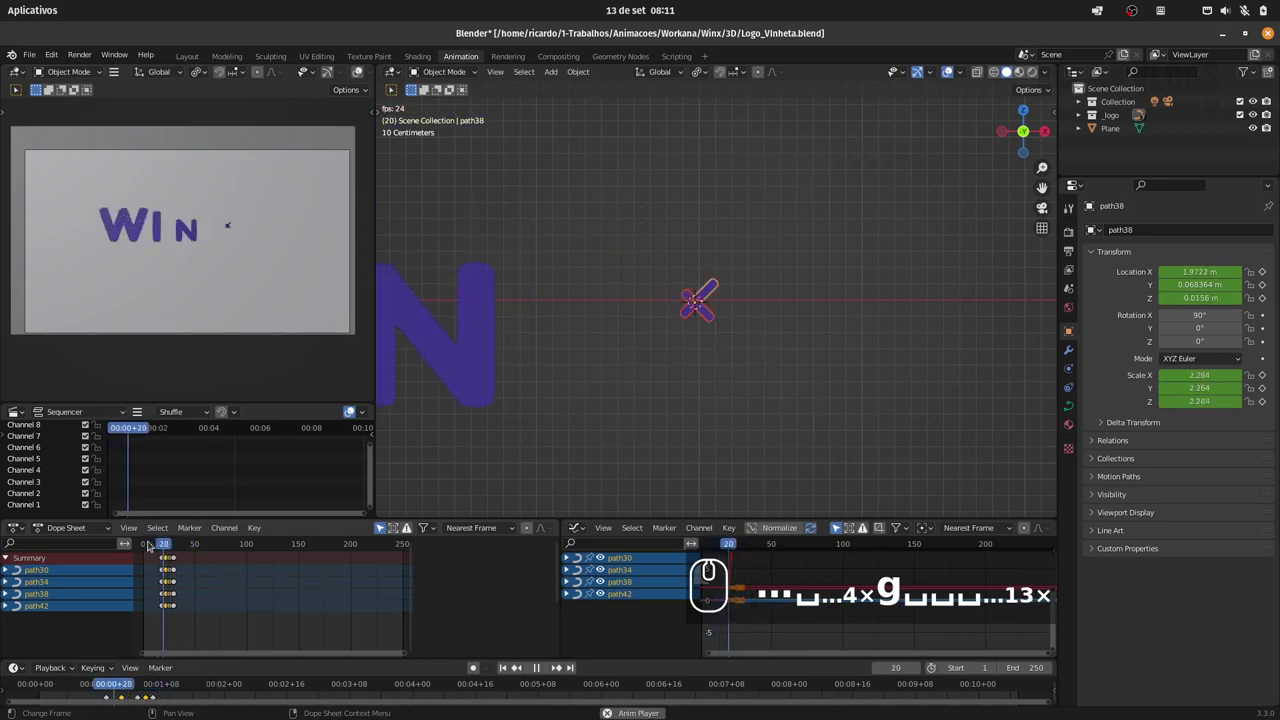
key(space)
click(153, 542)
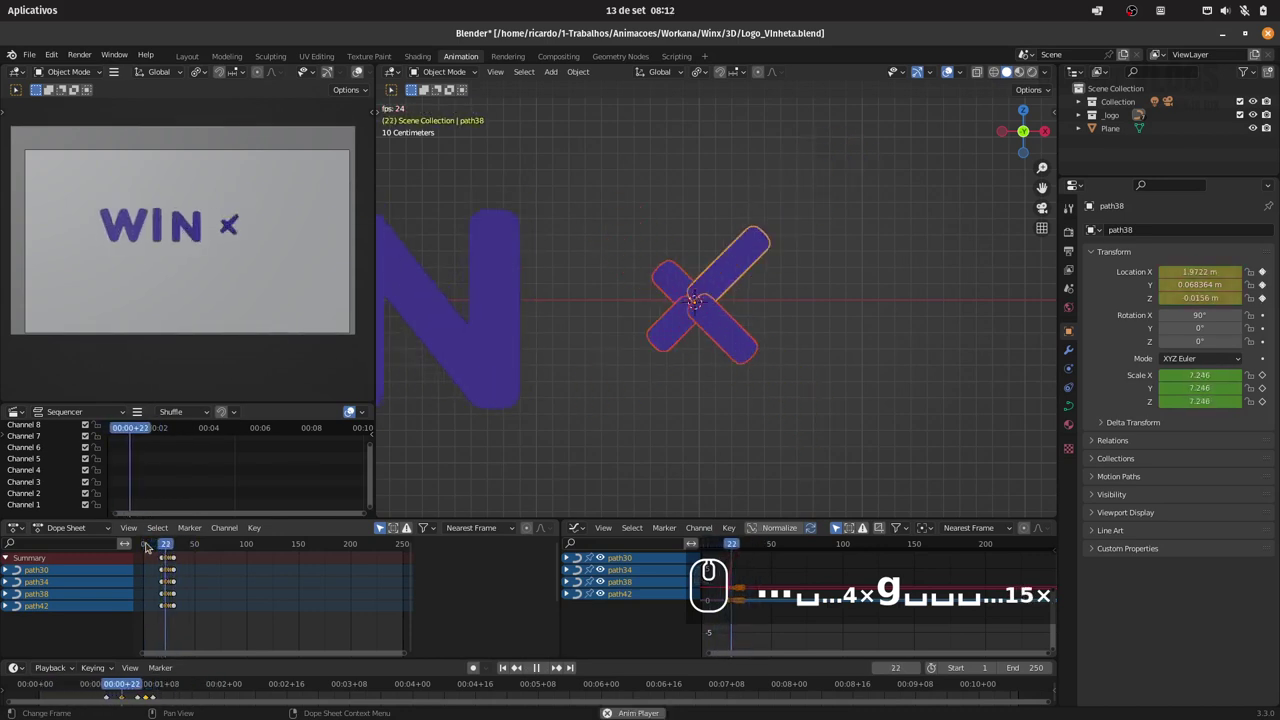
key(space)
click(151, 543)
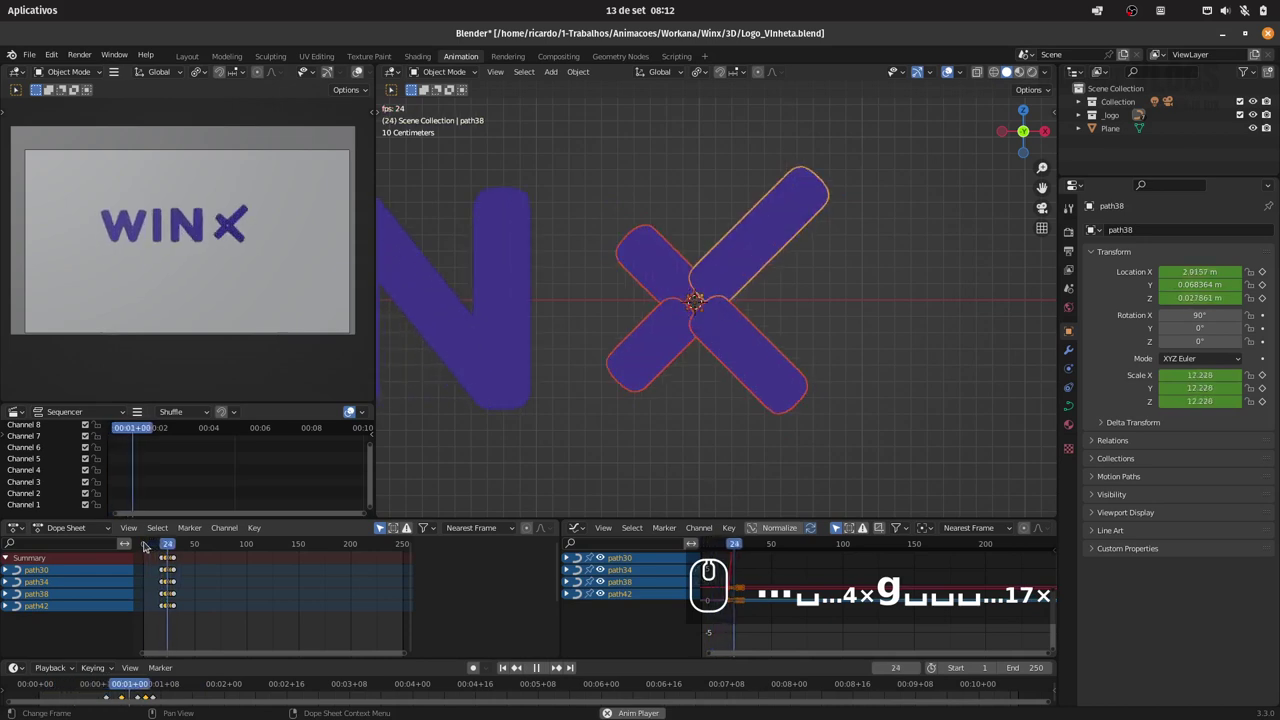
key(space)
click(148, 542)
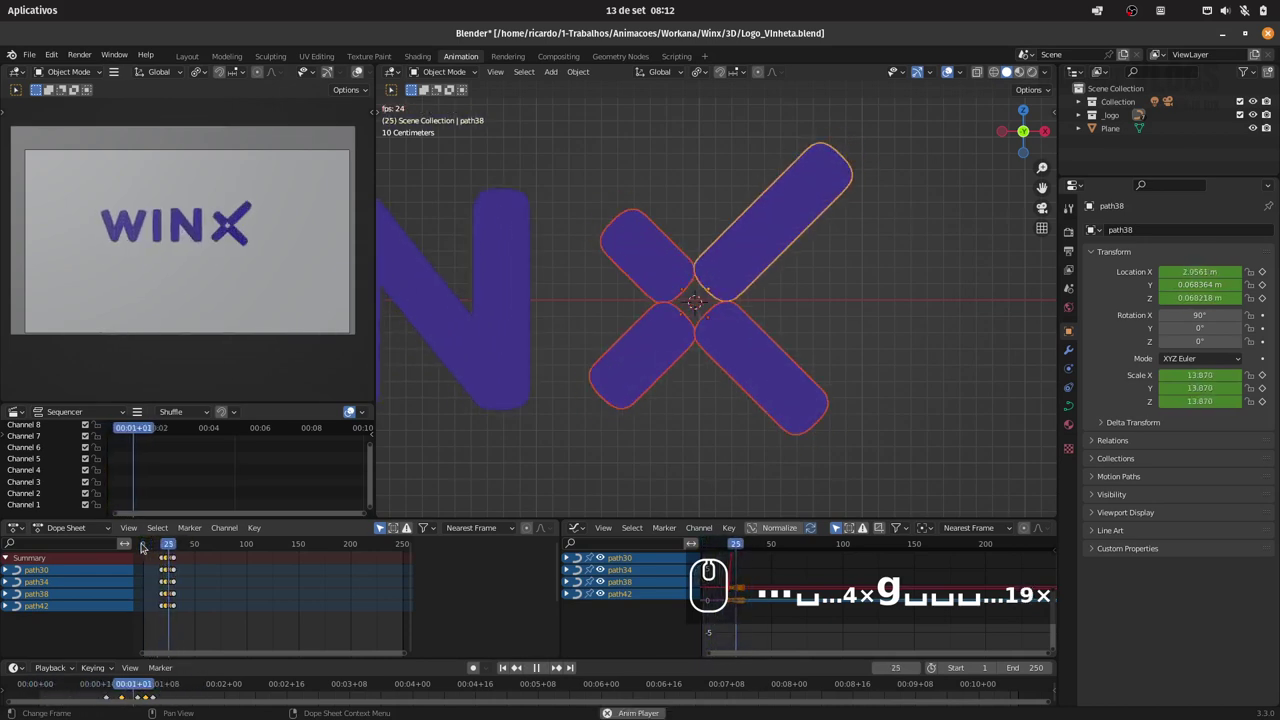
key(space)
click(149, 544)
key(space)
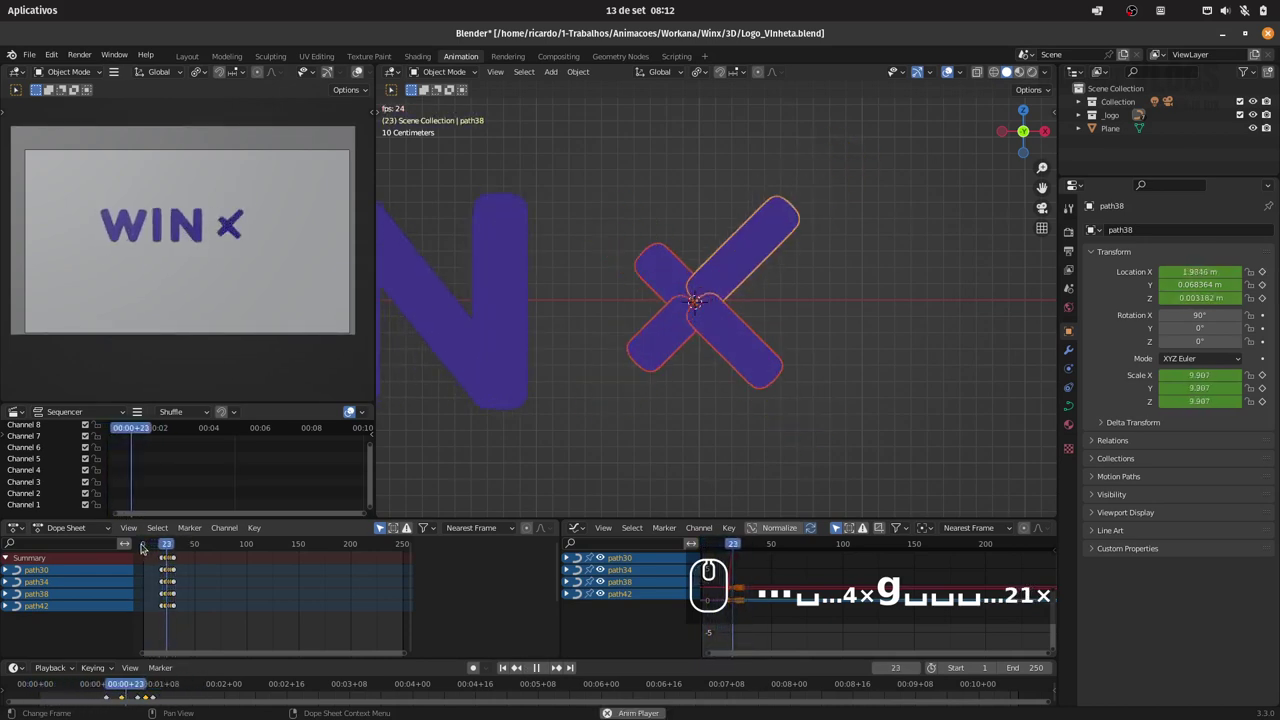
key(space)
click(147, 543)
key(space)
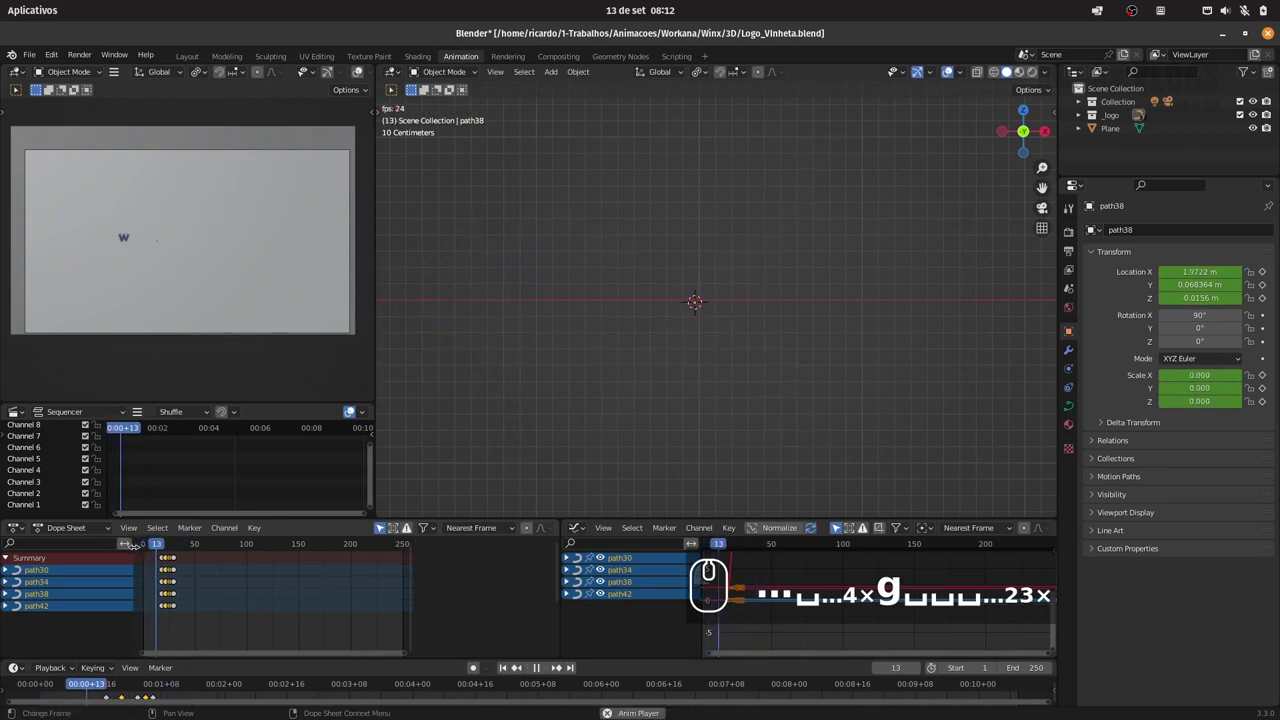
key(space)
click(151, 547)
key(space)
key(space)
click(156, 544)
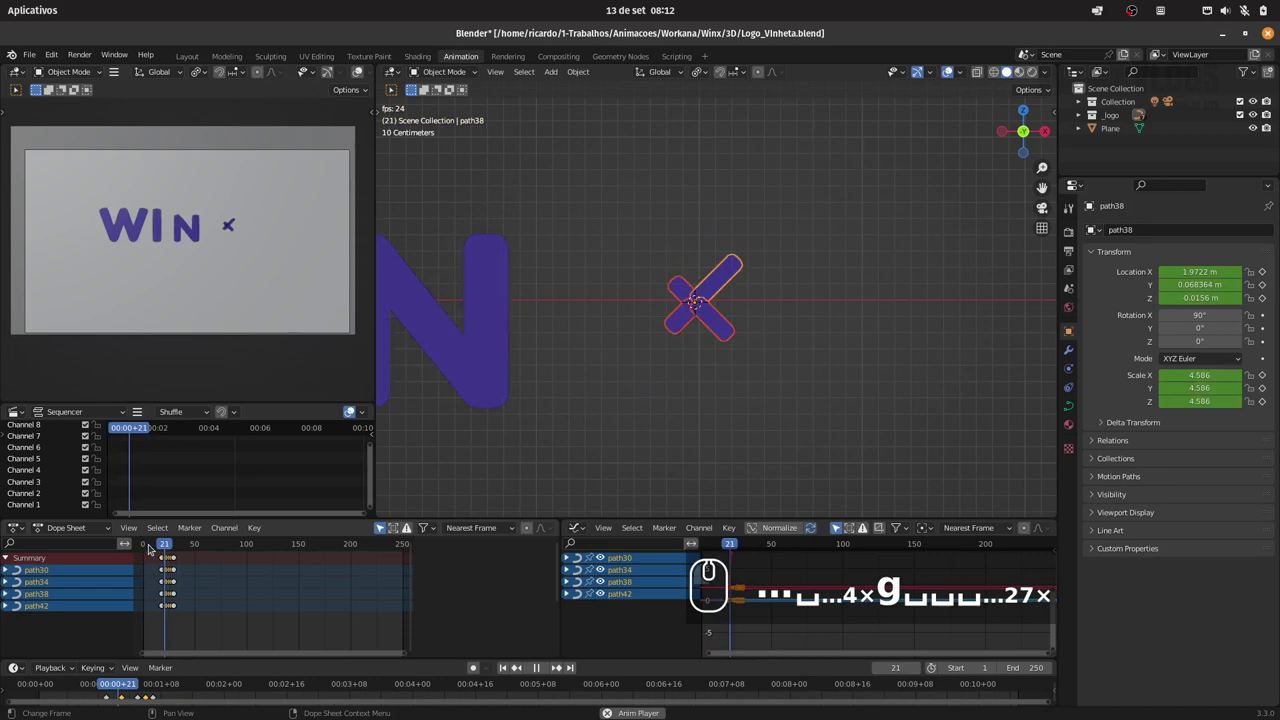
click(153, 548)
key(space)
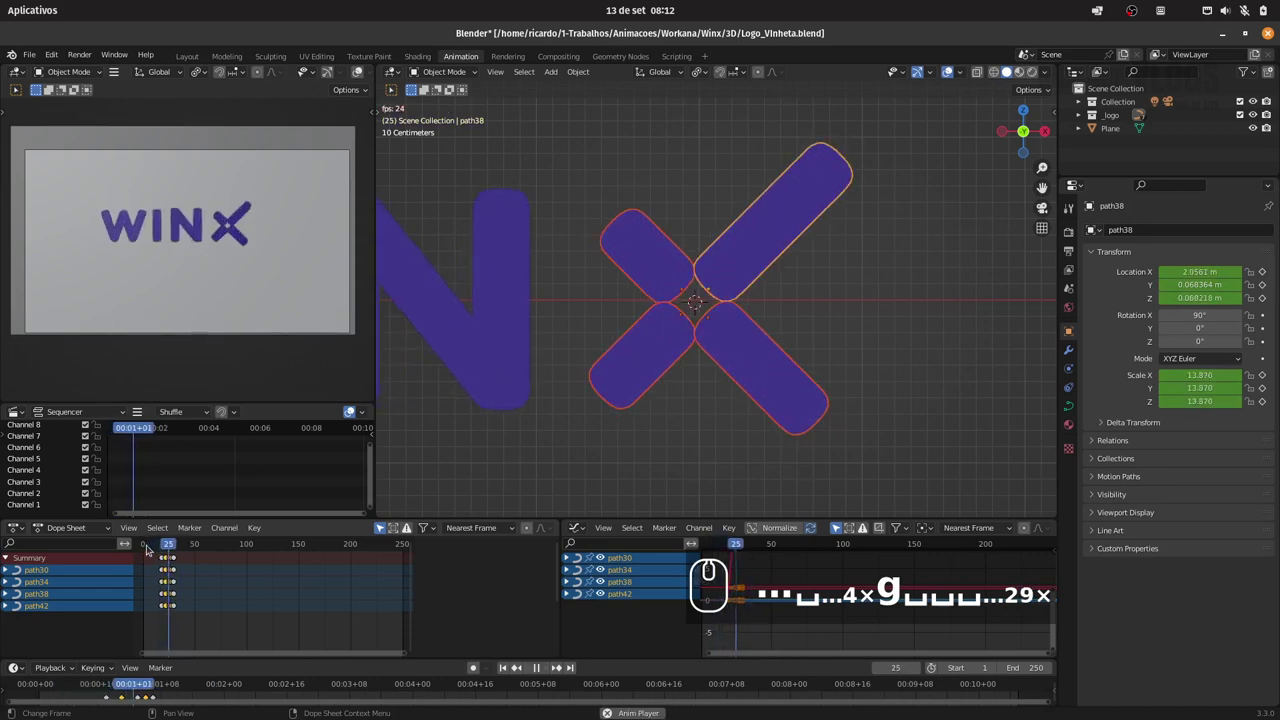
key(space)
click(153, 545)
key(space)
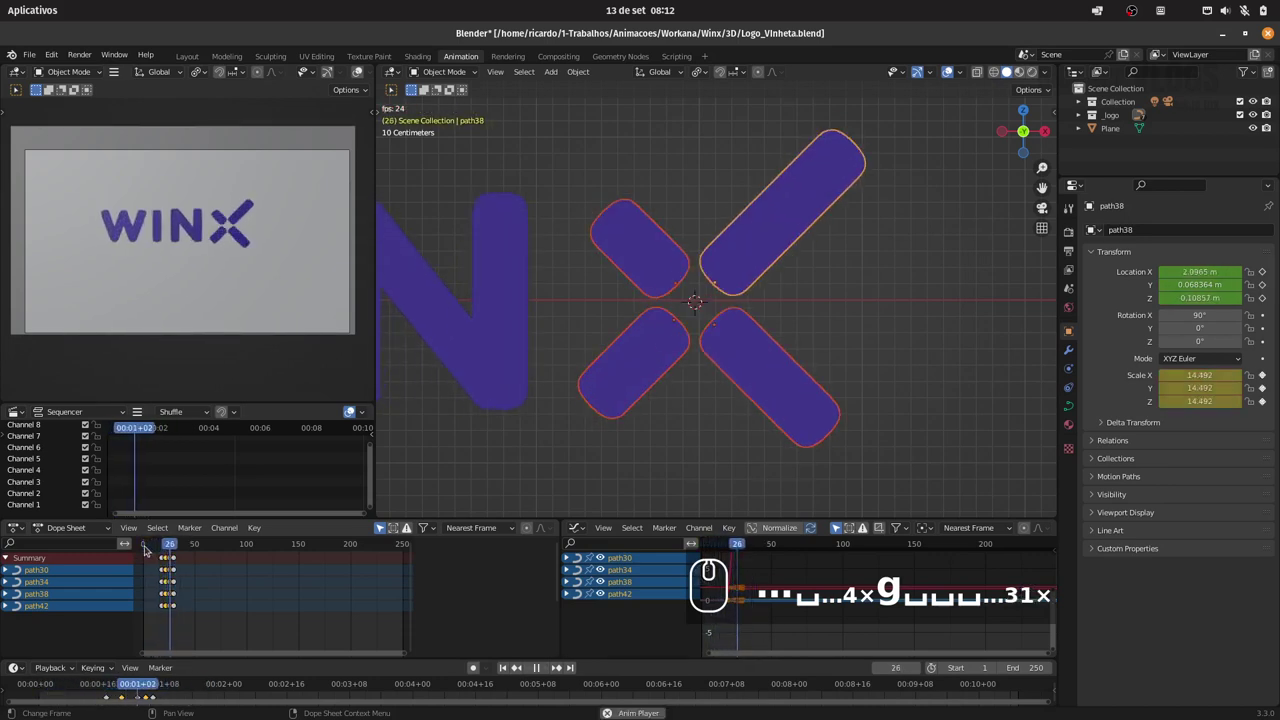
key(space)
click(151, 545)
key(space)
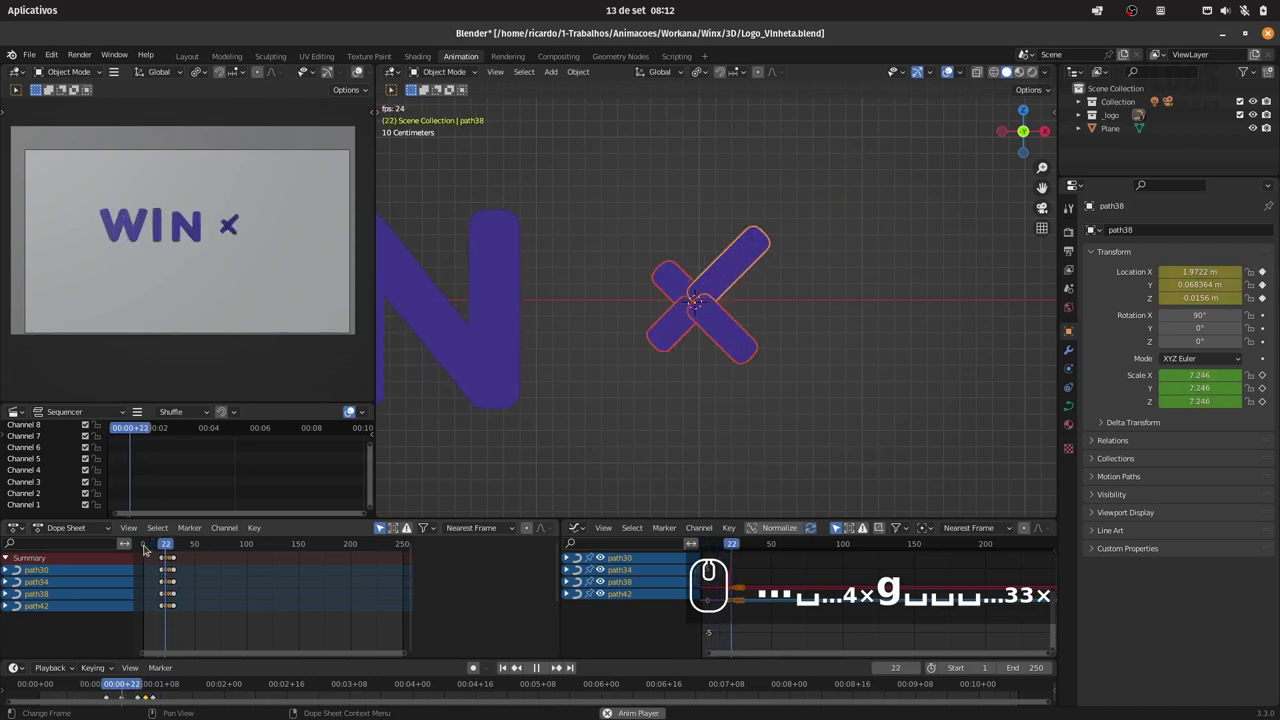
key(space)
click(151, 544)
key(space)
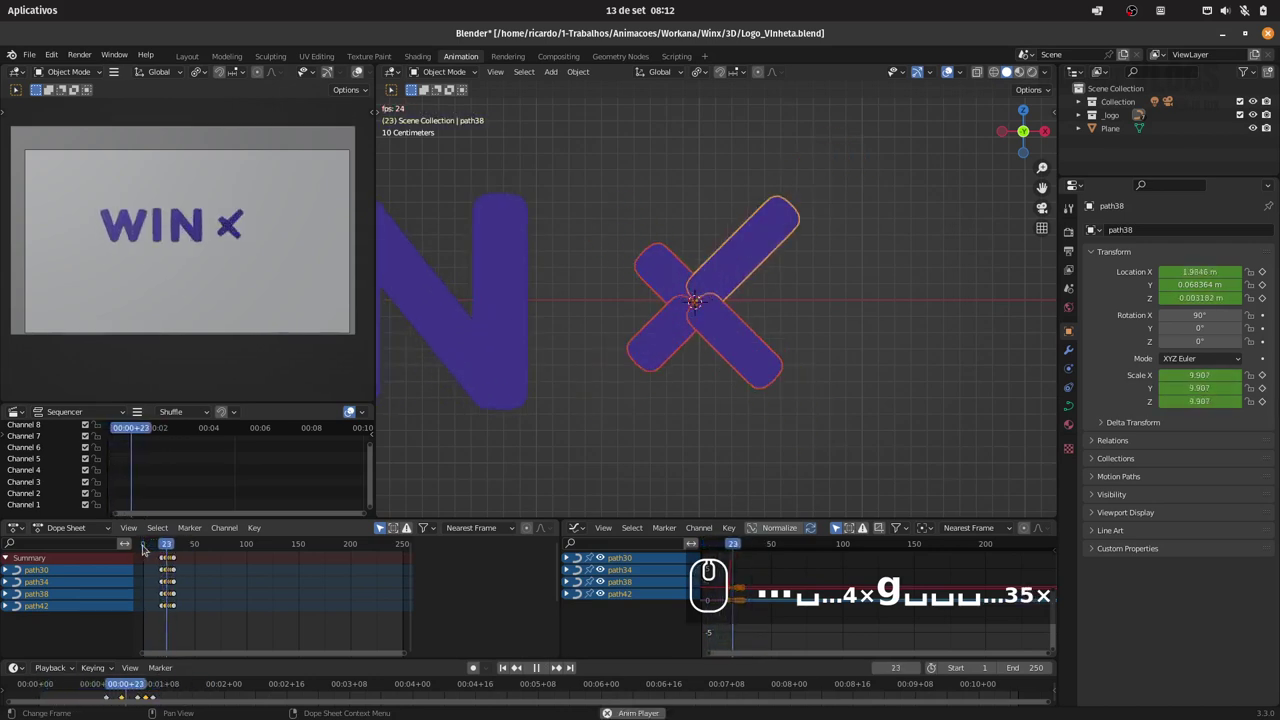
key(space)
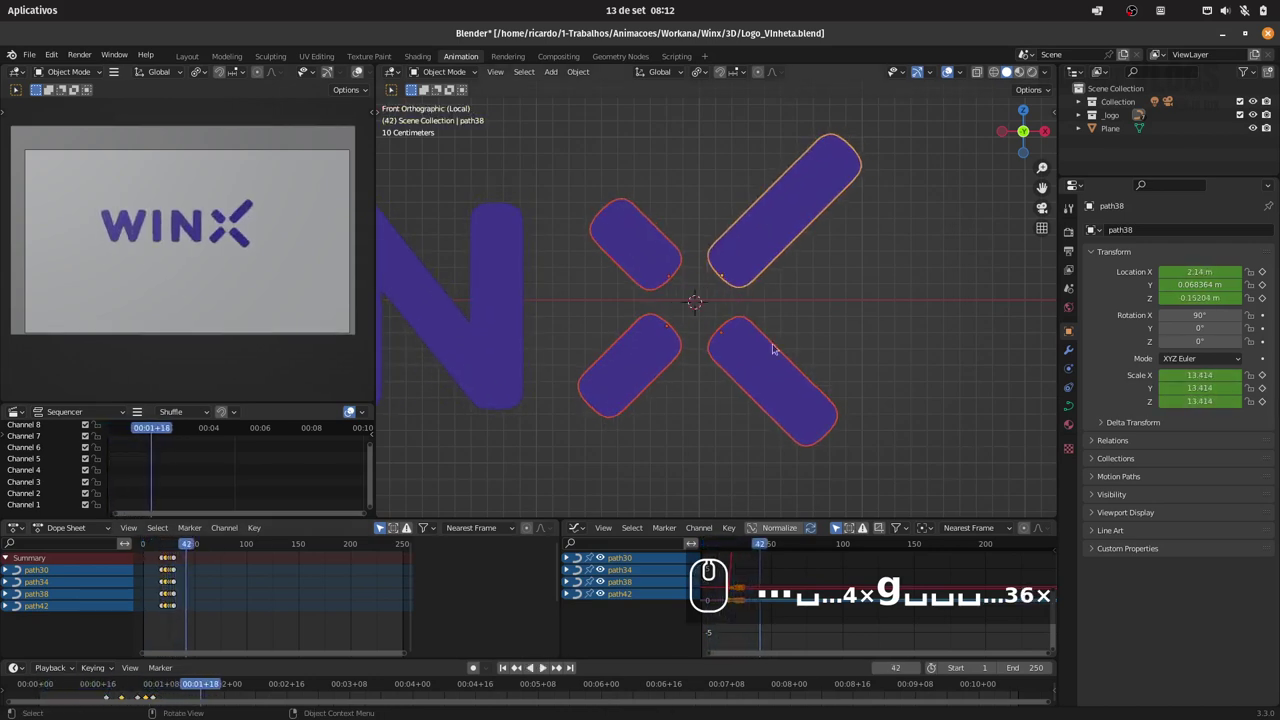
Save, then look through the scene camera to check the WINX logo framing
key(ctrl+s)
drag(869, 241, 745, 245)
drag(339, 80, 315, 245)
drag(816, 292, 781, 316)
key(0)
Set the camera lens to Orthographic with scale 12.514 and raise the camera along Z
click(828, 301)
click(778, 404)
click(775, 409)
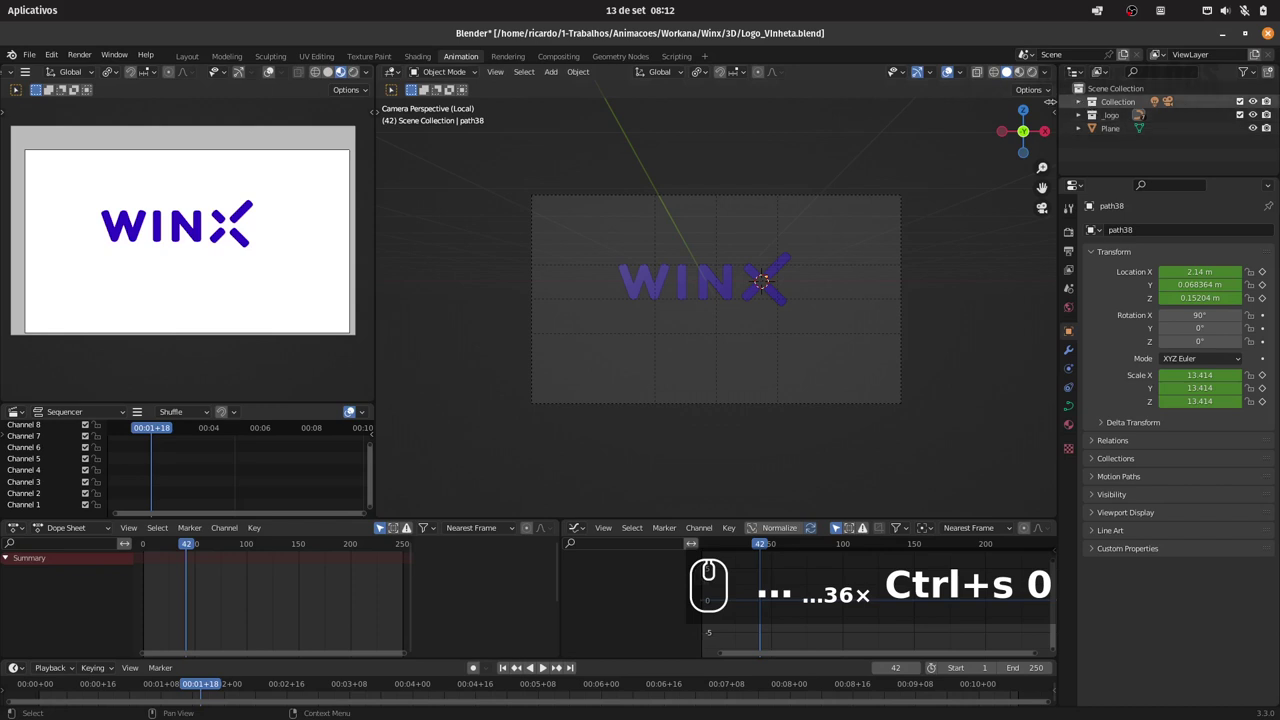
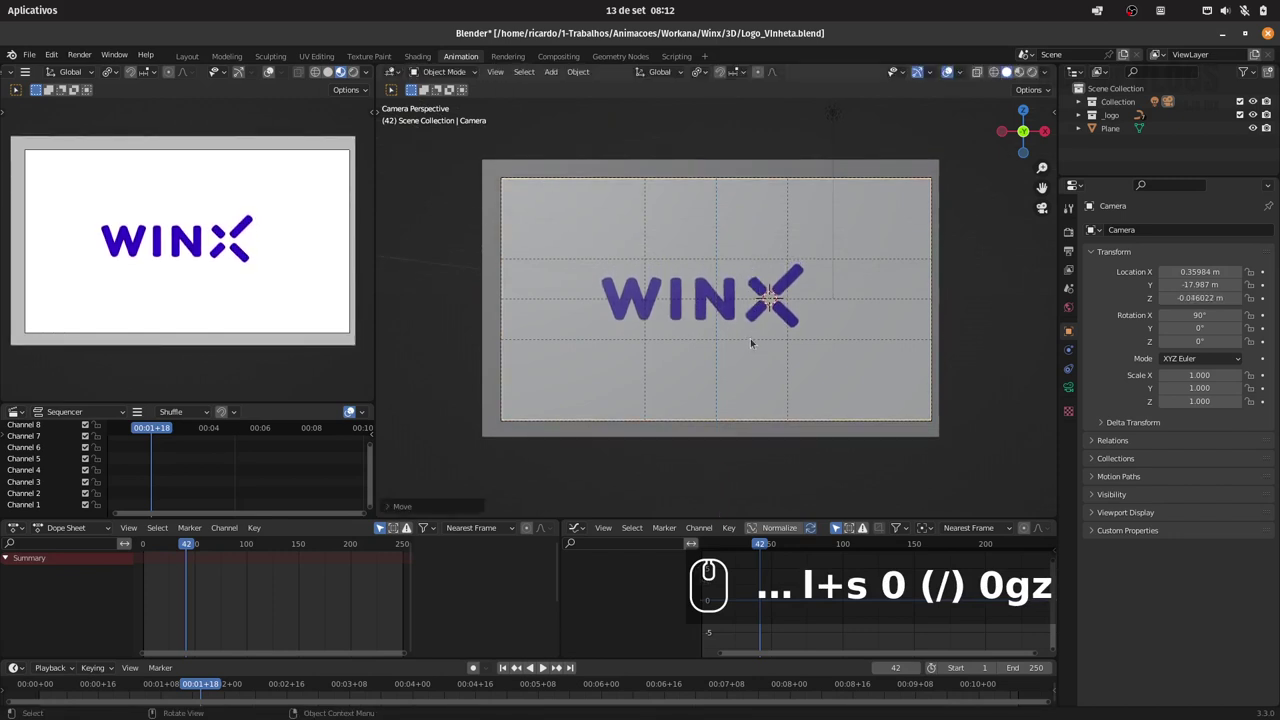
text(gz)
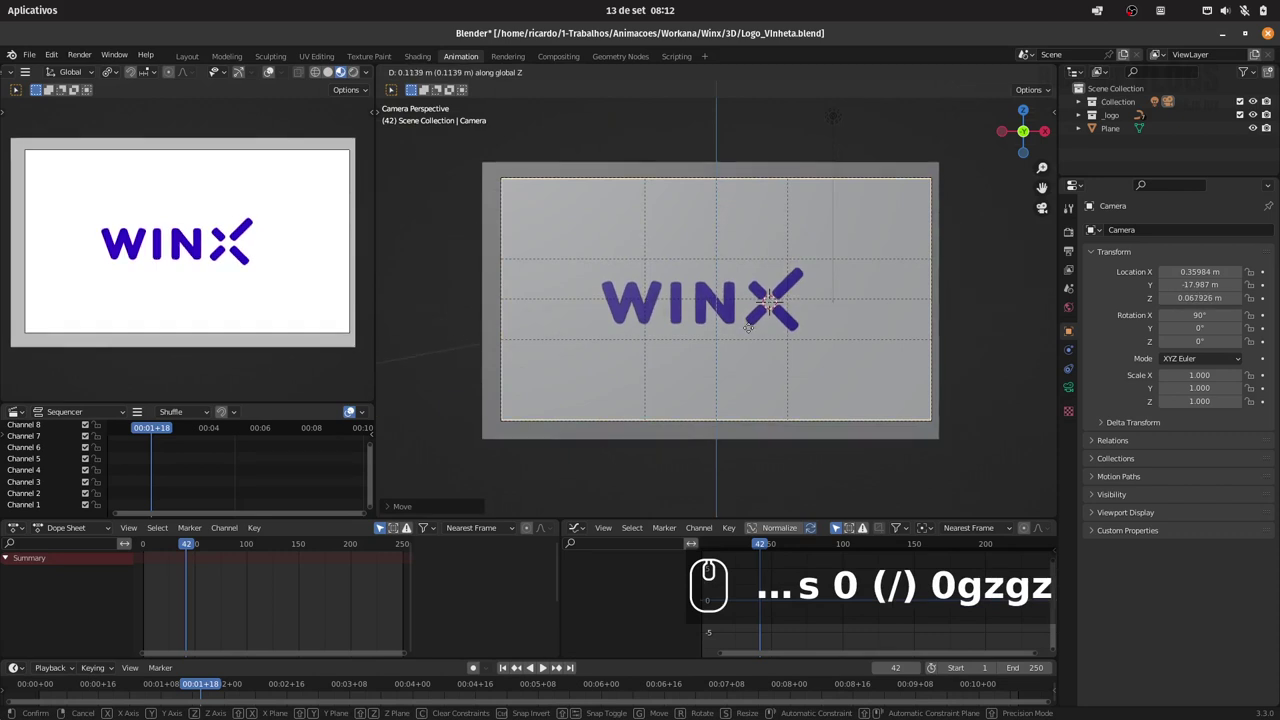
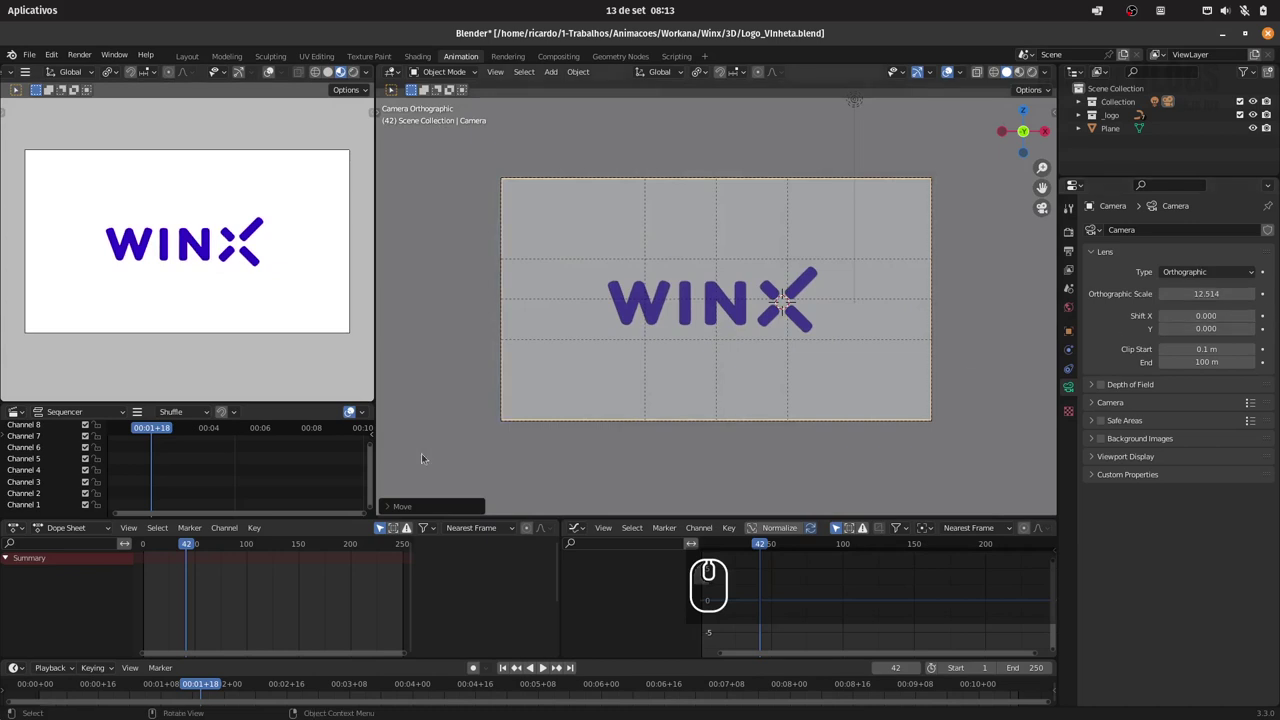
Scrub and play the start, then move the letters' reveal keyframes earlier in time
drag(182, 552, 159, 539)
key(space)
drag(180, 540, 163, 538)
key(space)
click(150, 540)
key(space)
key(space)
drag(385, 530, 78, 574)
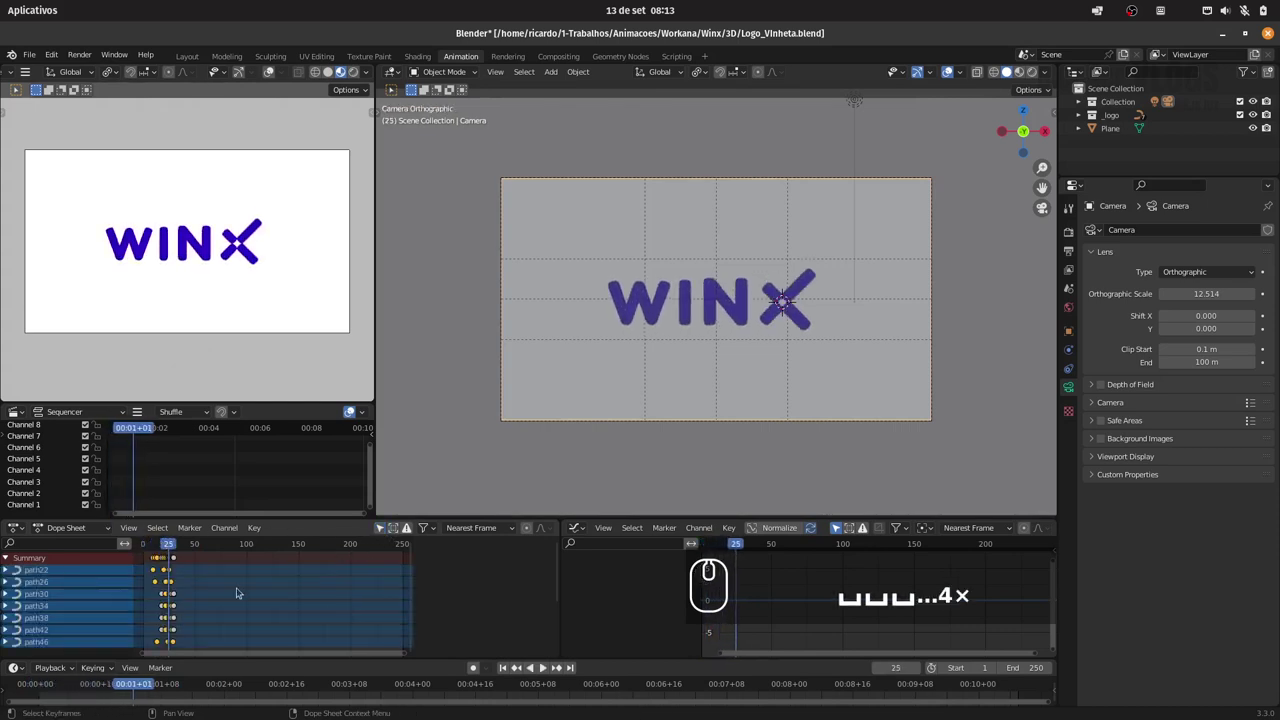
Select all letter keyframes and scale their timing along the X axis
key(s)
key(Escape)
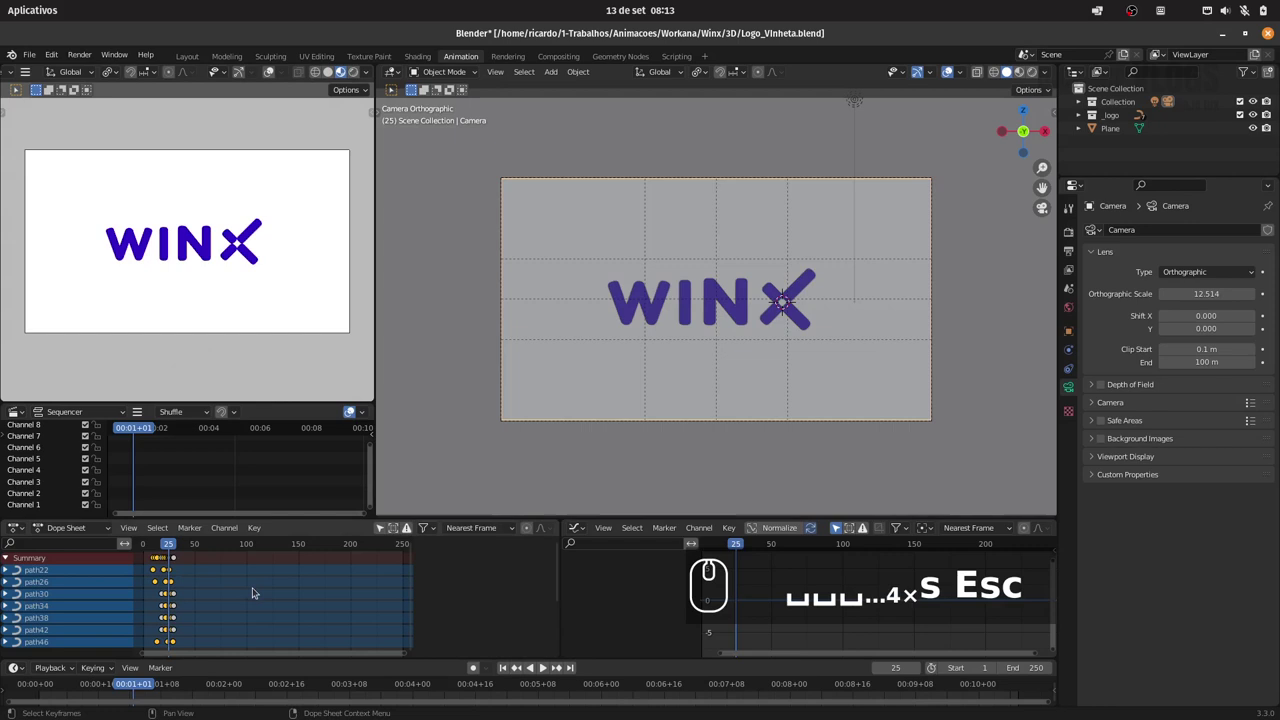
key(a)
drag(152, 552, 174, 555)
key(Right)
key(s)
key(x)
Preview each letter's pop-in in turn, play the full WINX reveal and save Logo_Vinheta.blend
click(263, 589)
key(space)
key(space)
click(154, 549)
key(space)
key(space)
click(149, 549)
key(space)
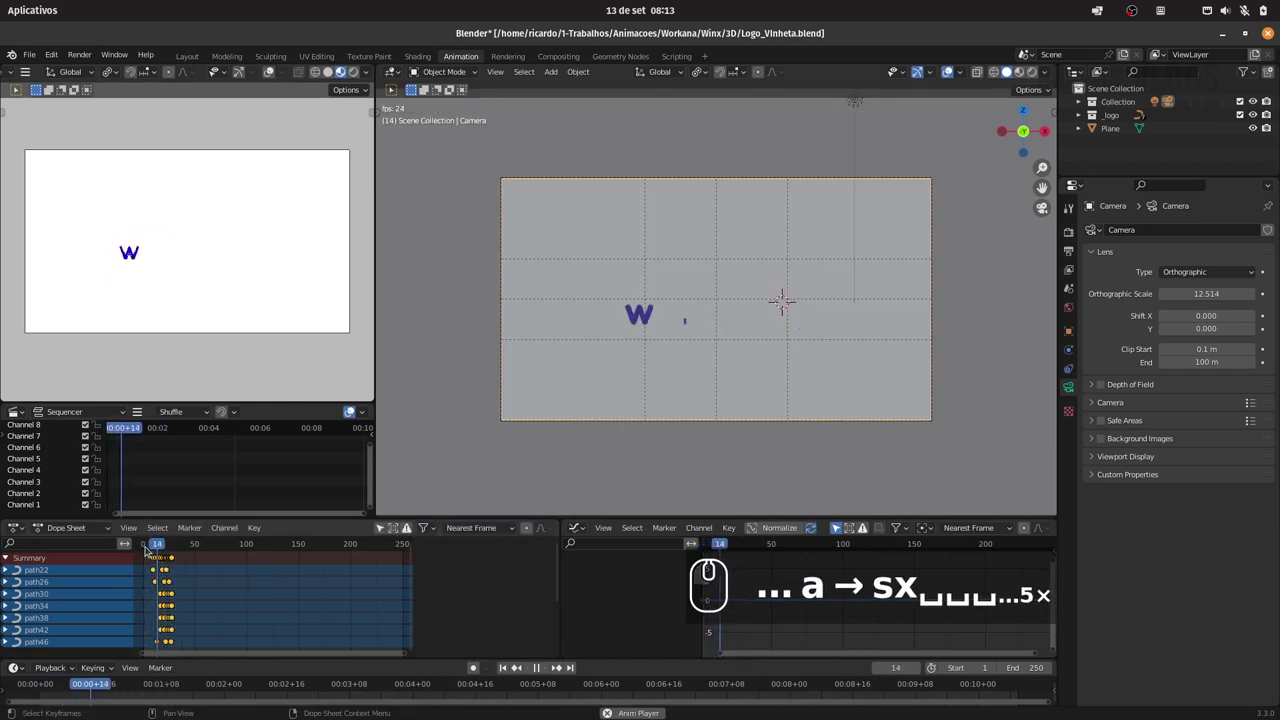
key(space)
click(149, 545)
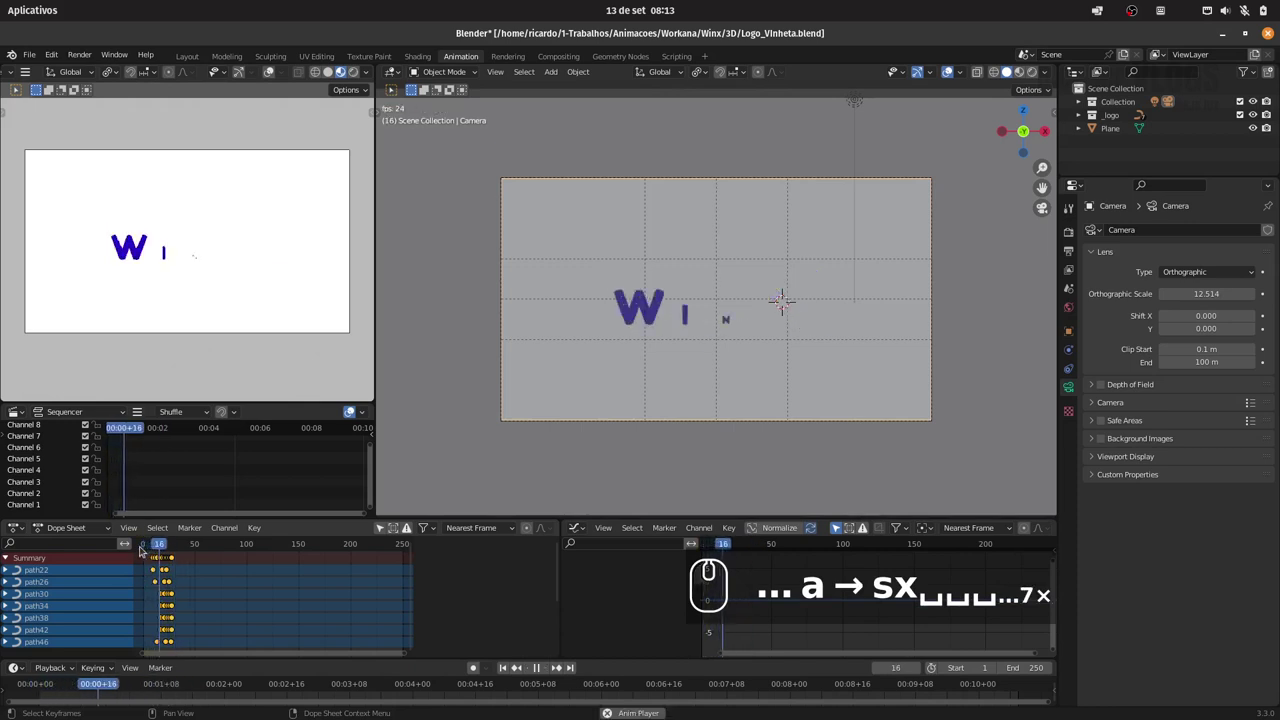
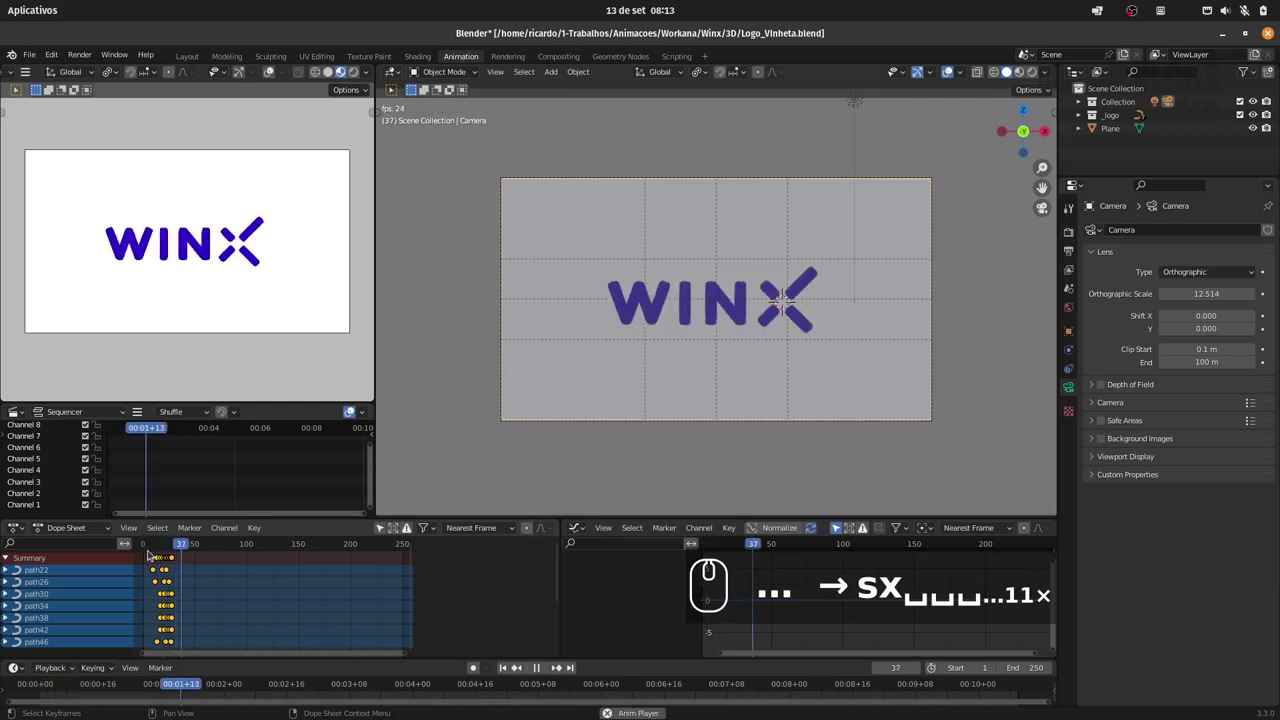
key(ctrl+s)
key(ctrl+s)
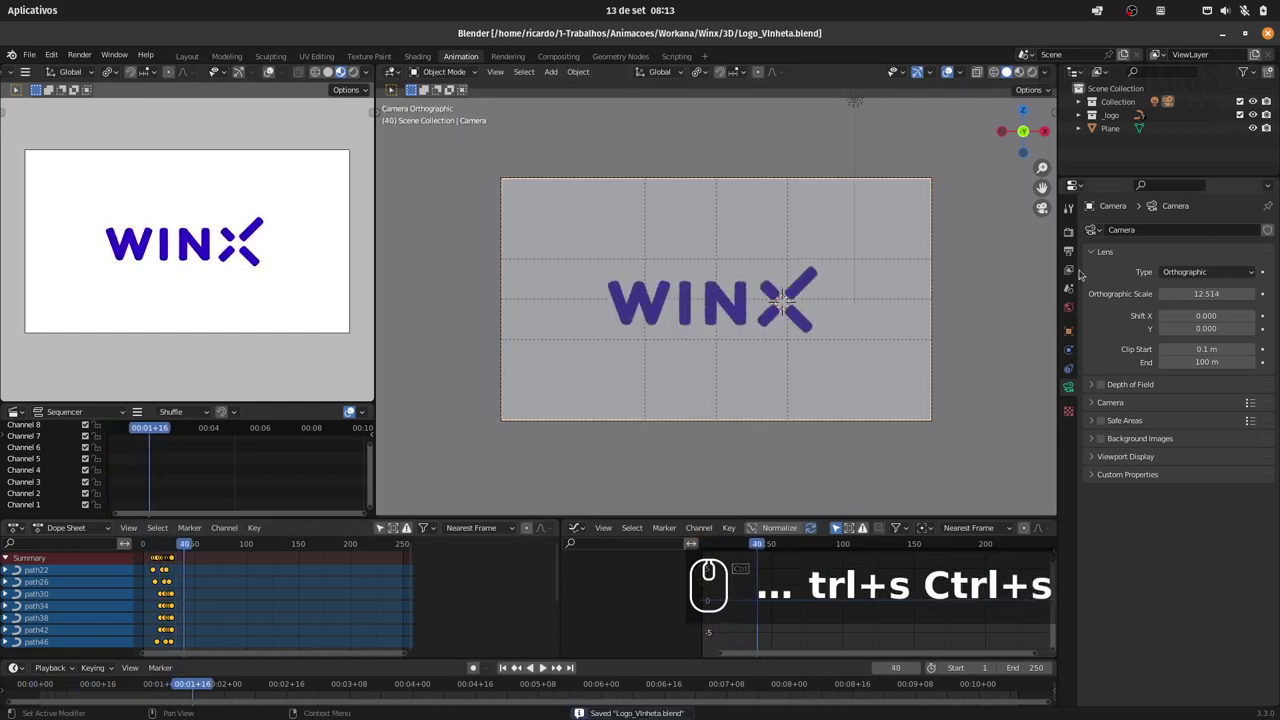
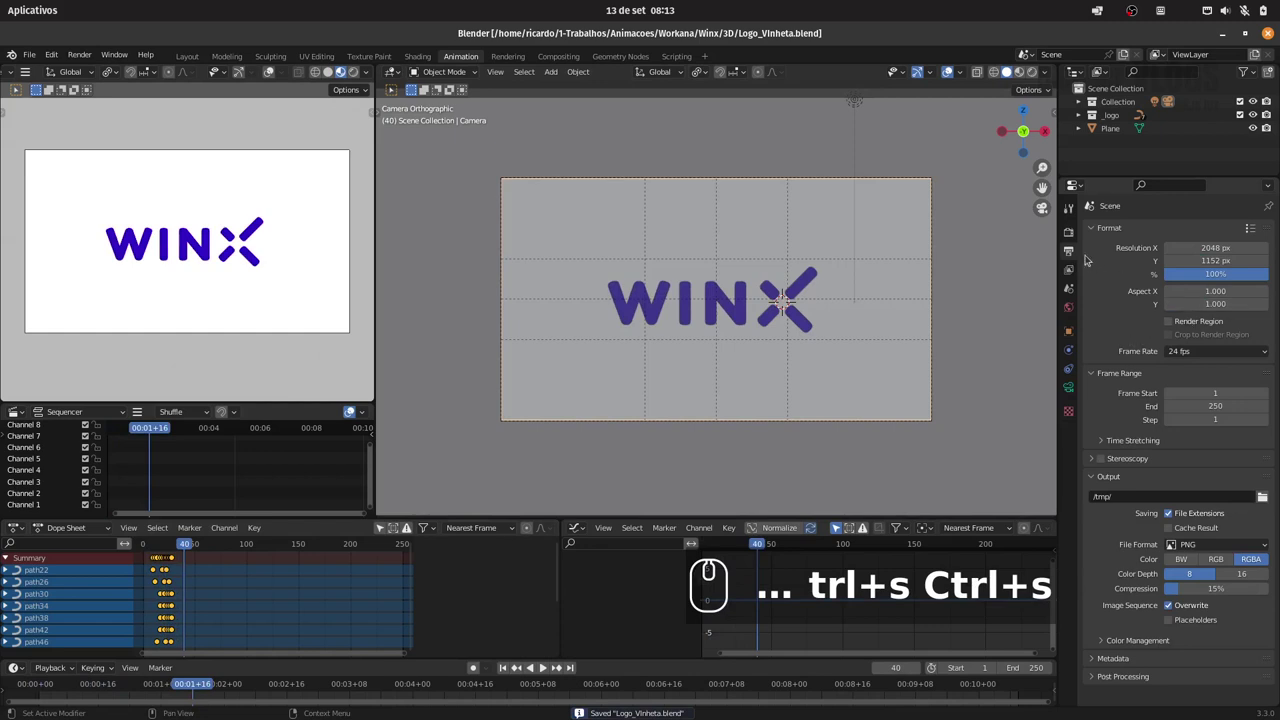
Set the output resolution percentage to 50% for a 2048×1152 test render
drag(1075, 233, 1267, 273)
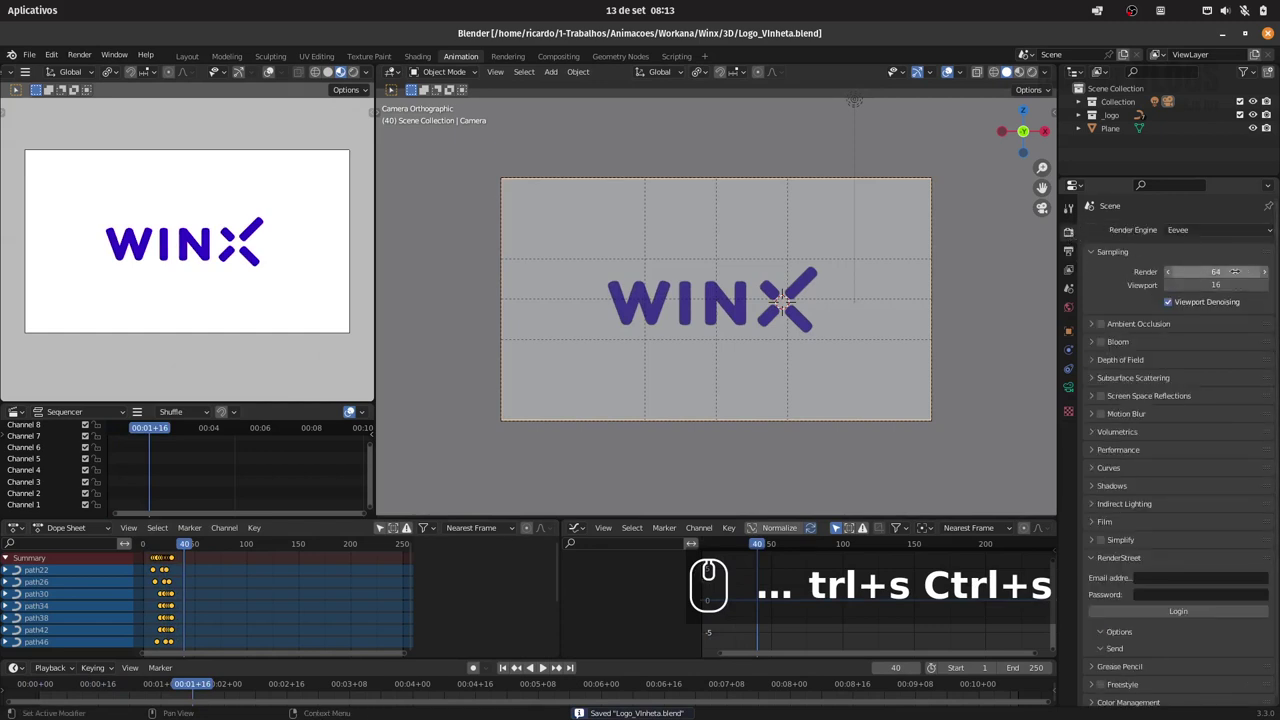
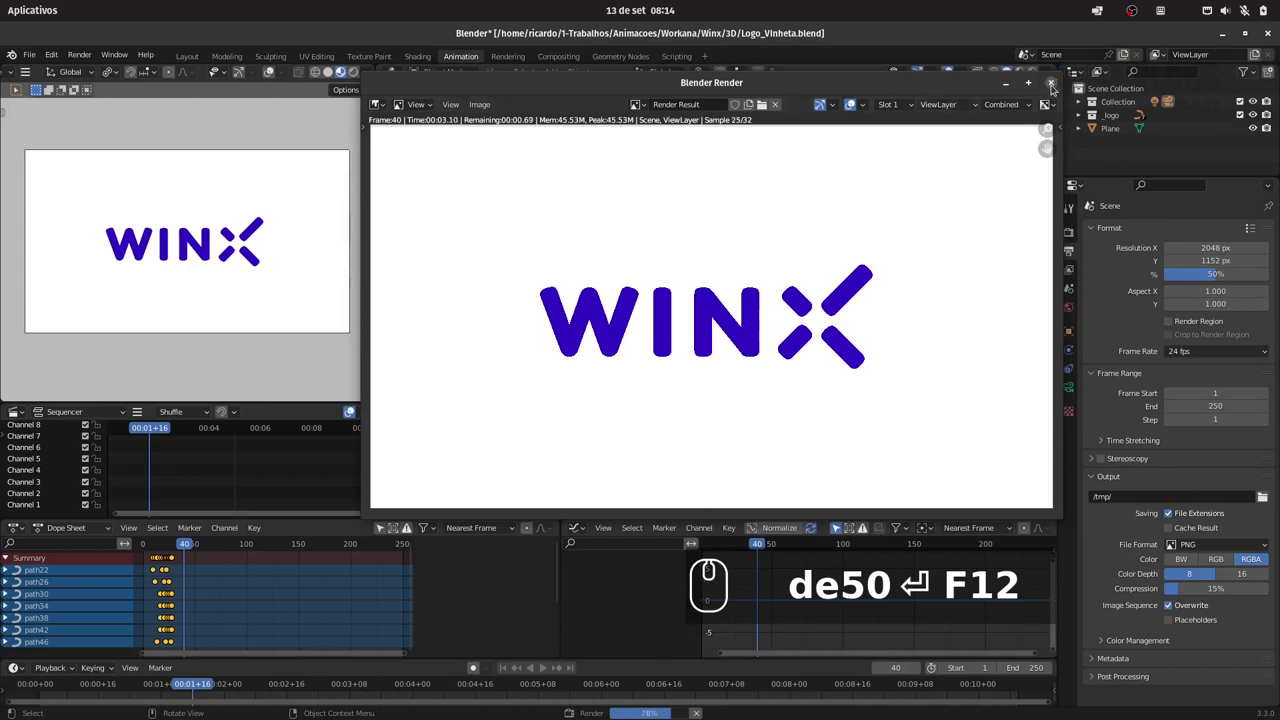
Close the test render, restore resolution to 100% and save Logo_Vinheta.blend
click(1051, 86)
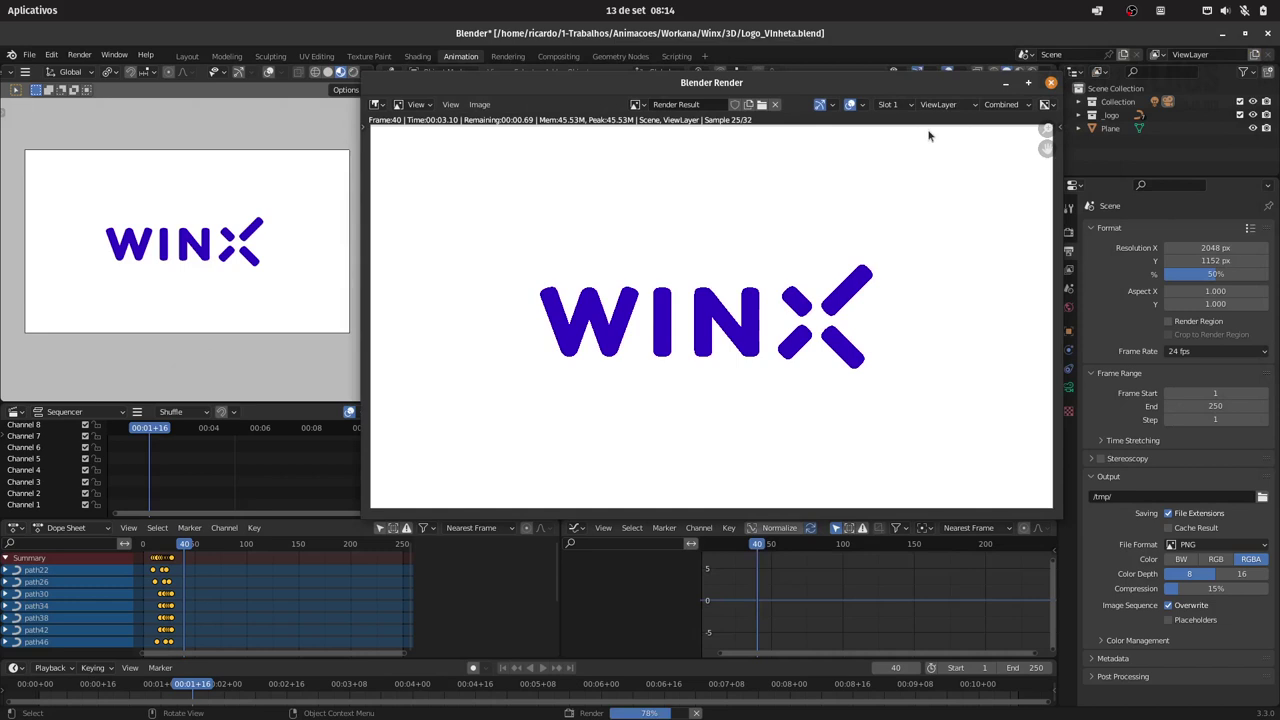
click(1185, 273)
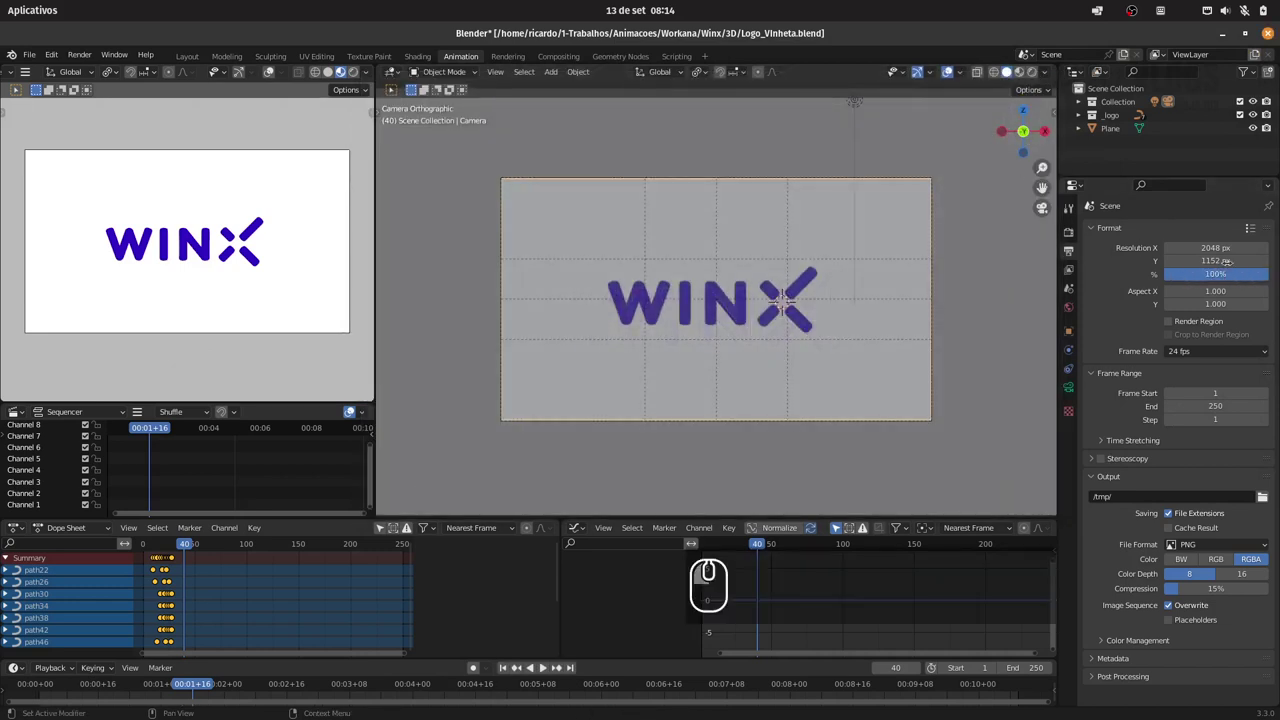
key(ctrl+s)
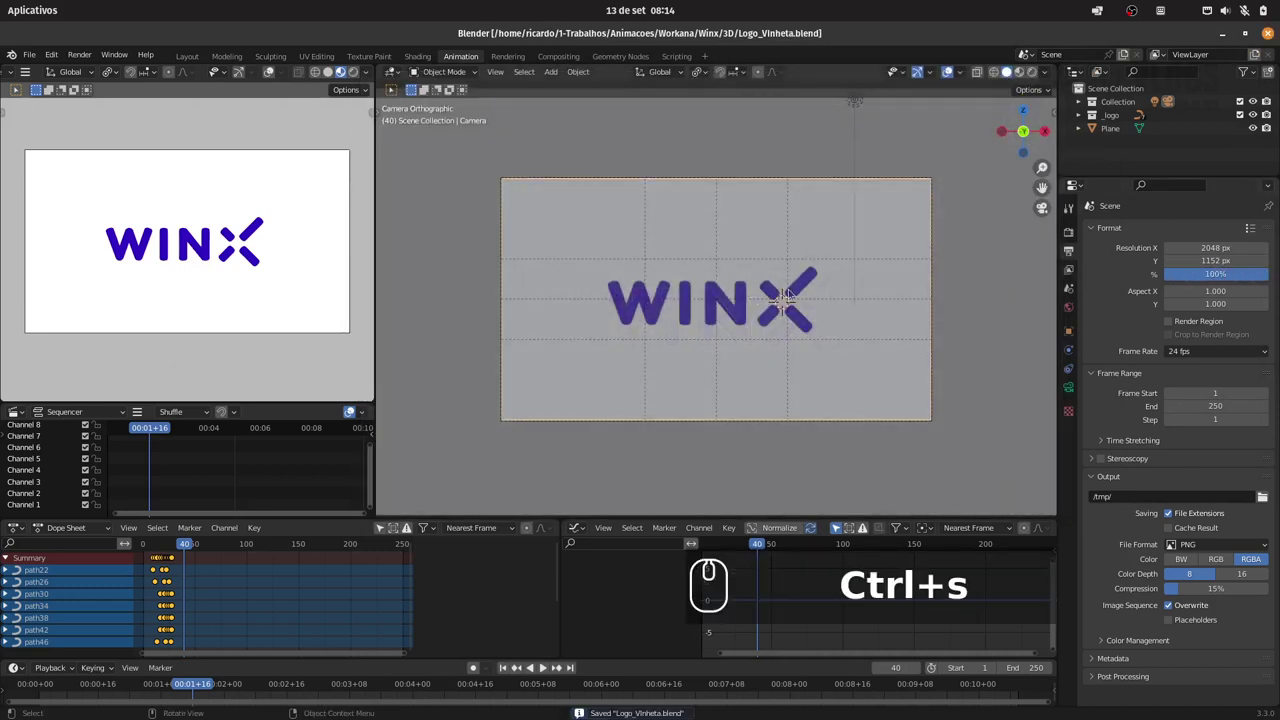
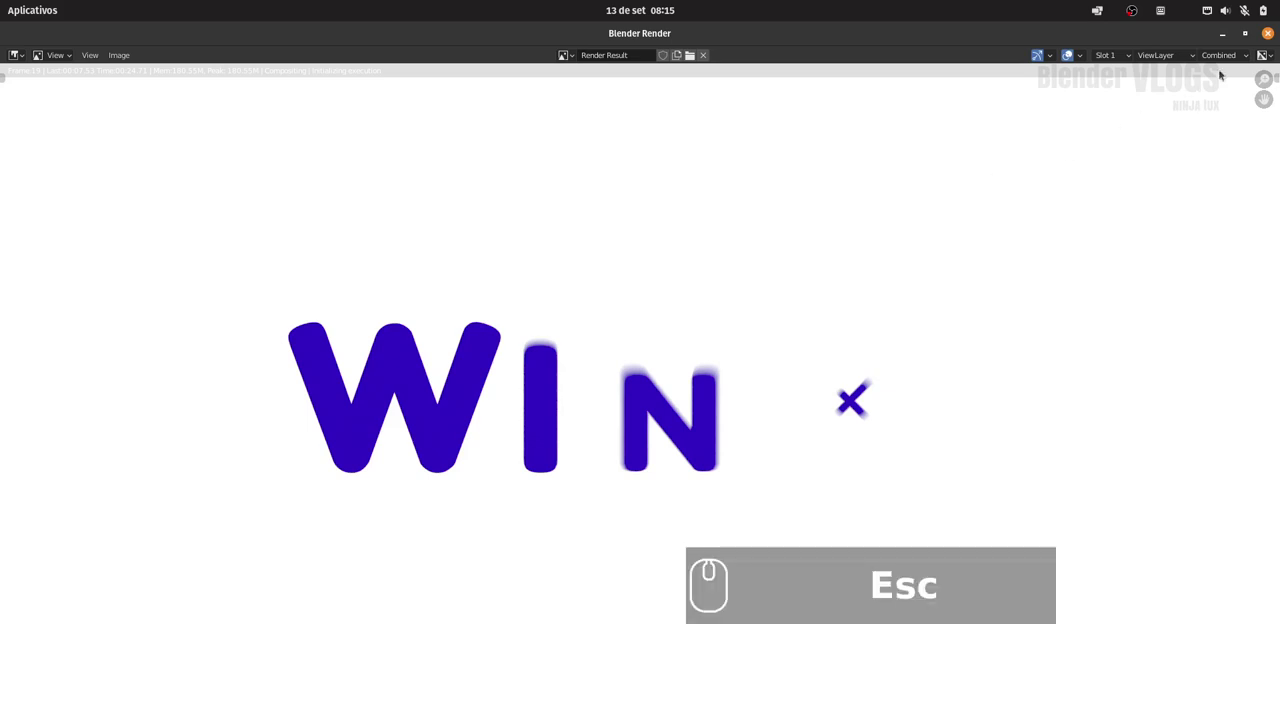
Switch the render engine to Cycles for the logo animation render
drag(1264, 34, 1231, 50)
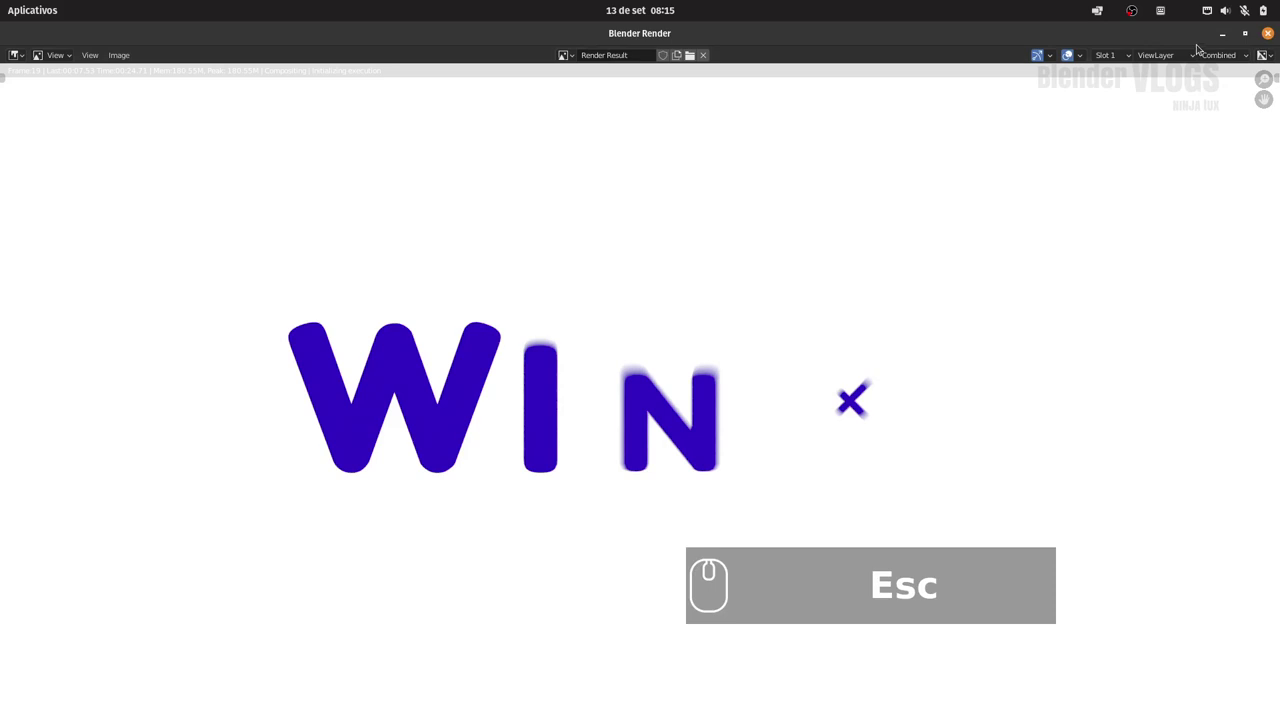
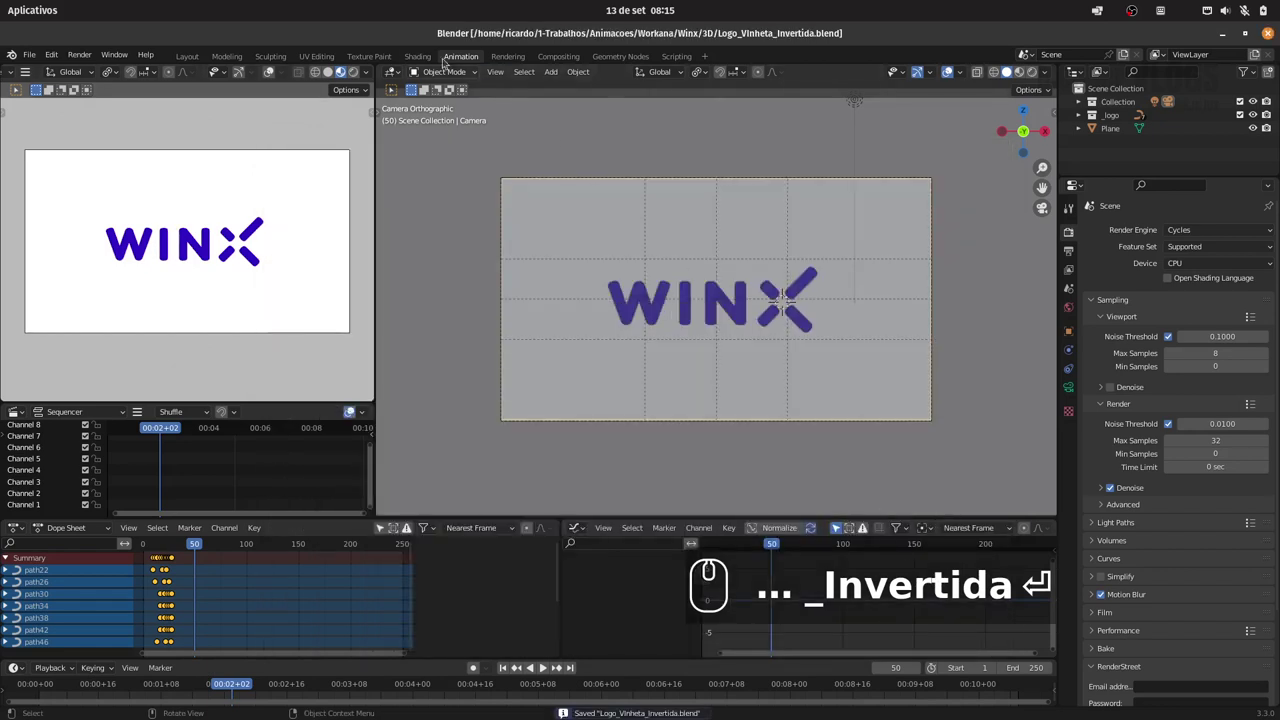
In the Shading workspace make the plane blue and the letters white Fundo, then return to Animation
drag(426, 64, 795, 231)
drag(809, 236, 487, 396)
click(485, 385)
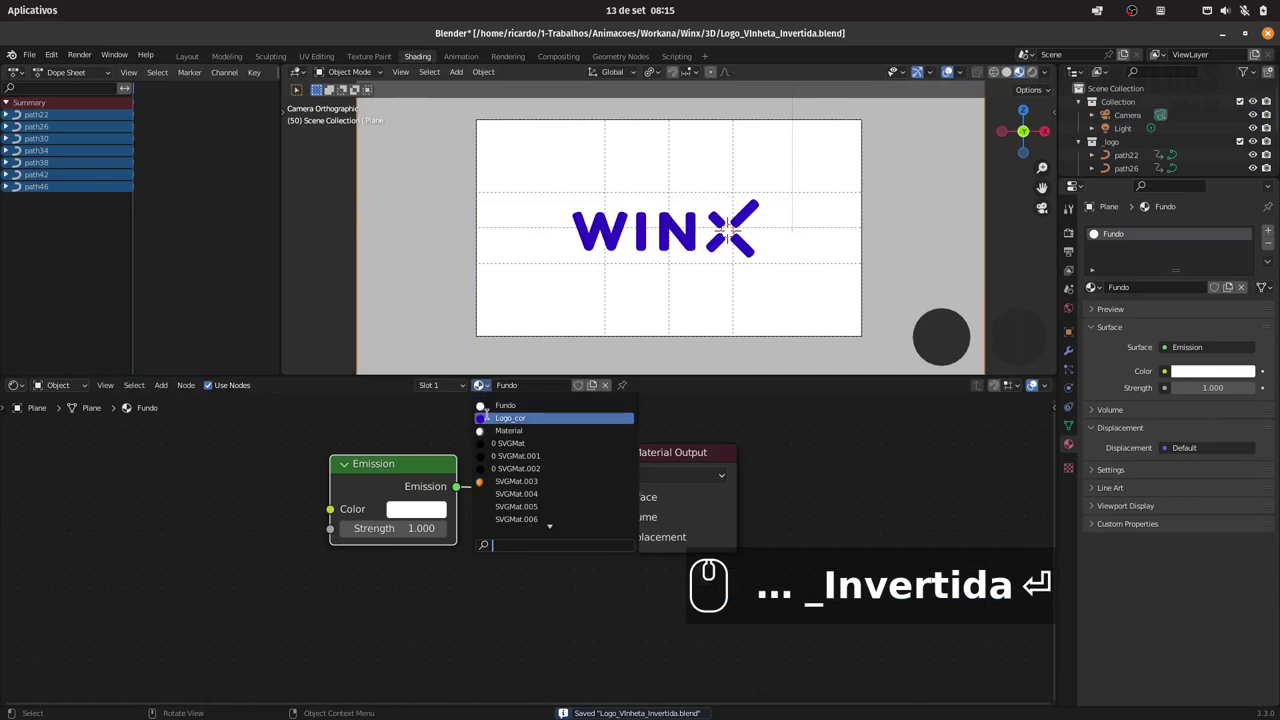
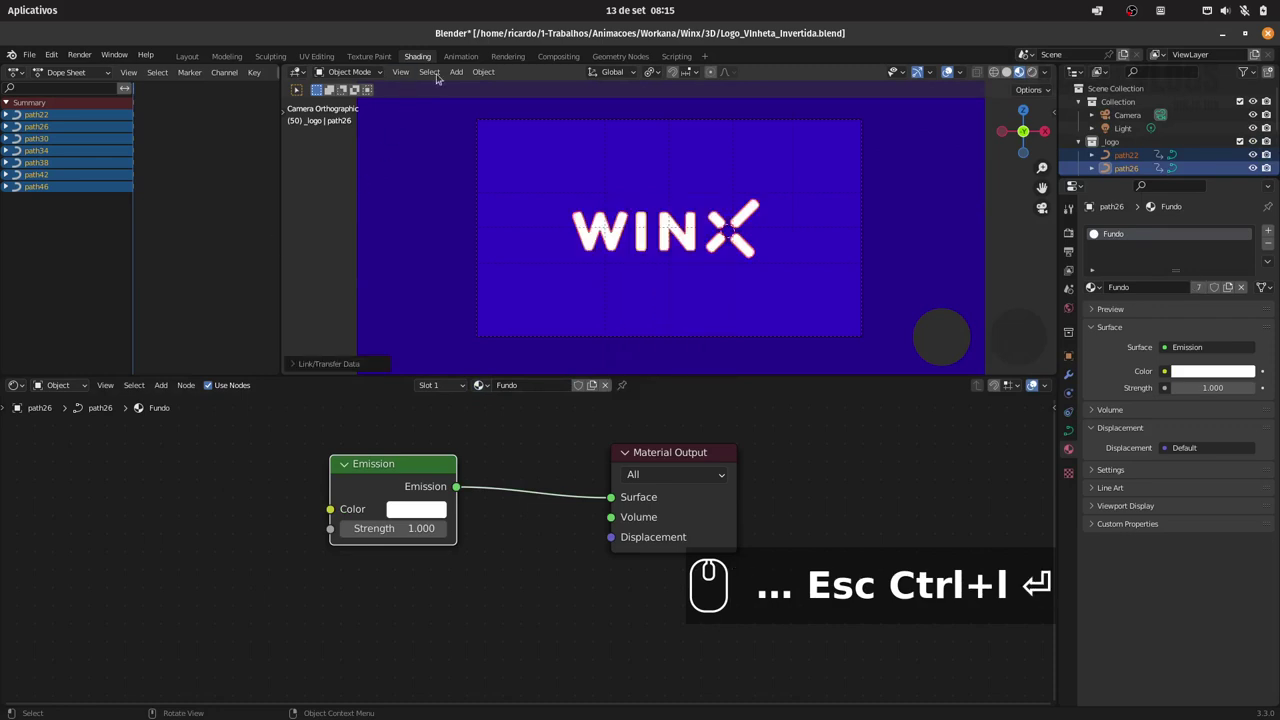
drag(462, 59, 165, 538)
Play the white-on-blue WINX animation from the start and save Logo_Vinheta_Invertida.blend
drag(156, 538, 203, 540)
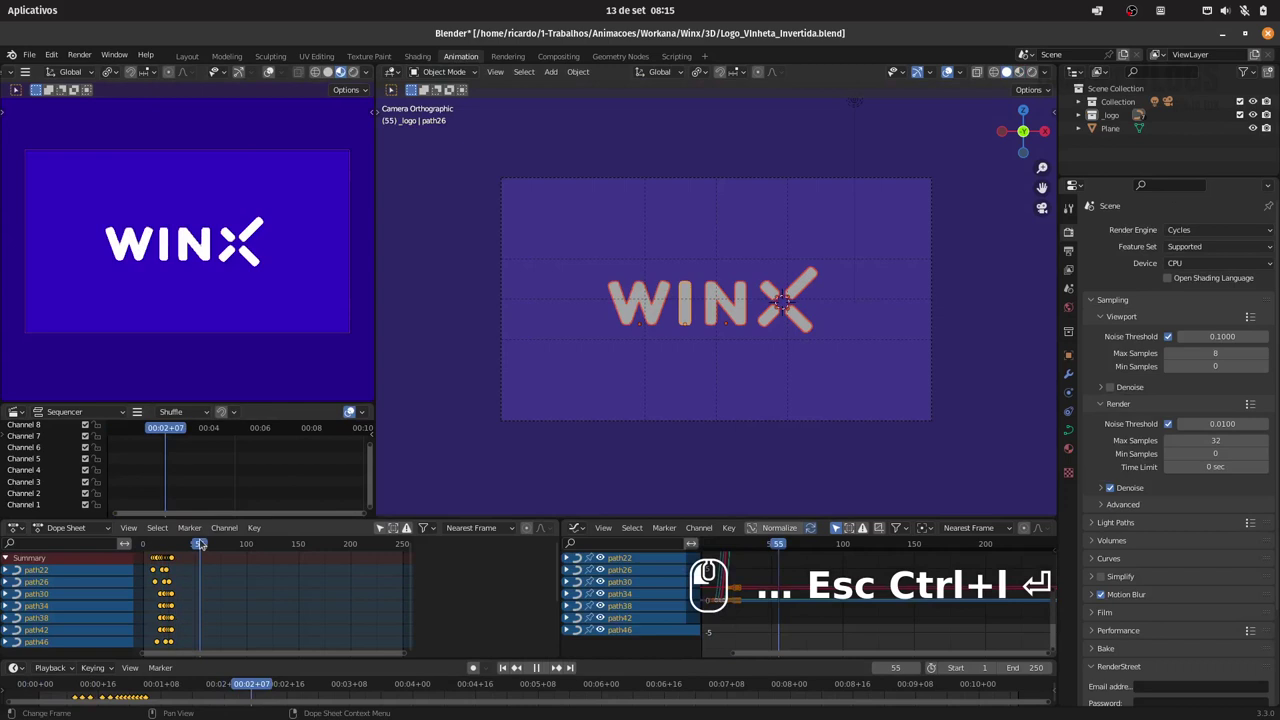
click(160, 538)
key(space)
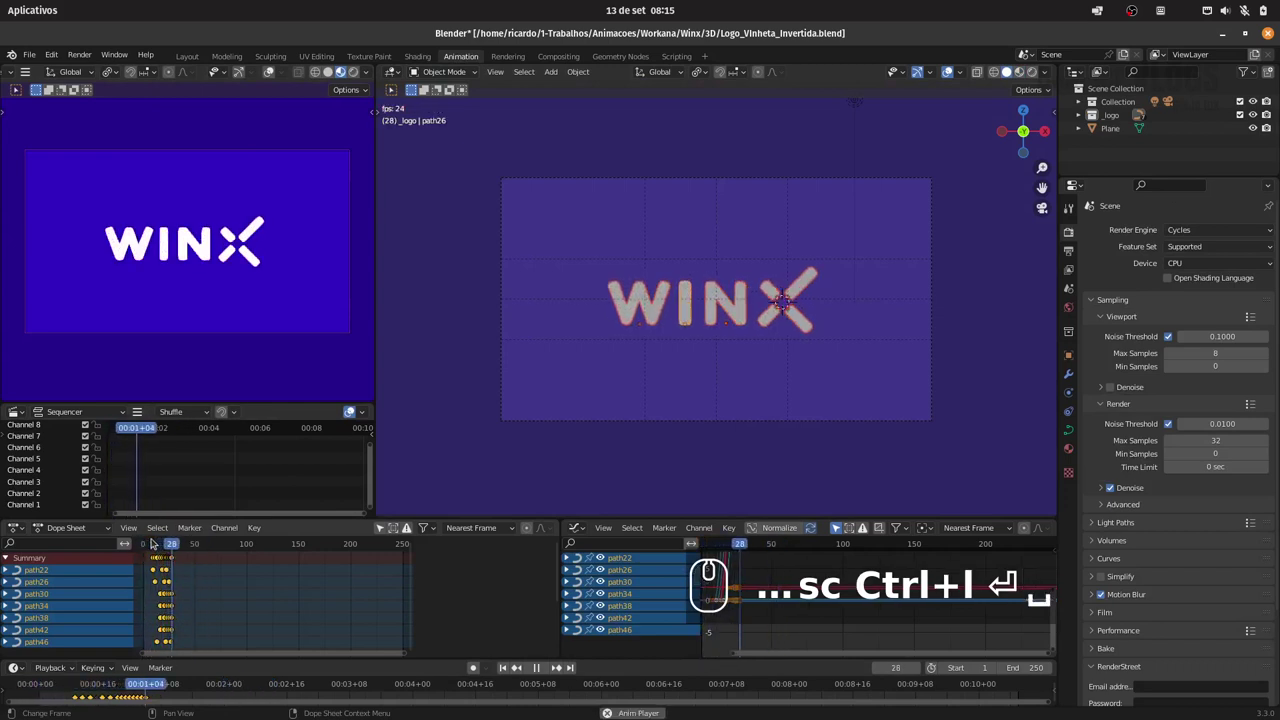
key(space)
click(157, 543)
key(space)
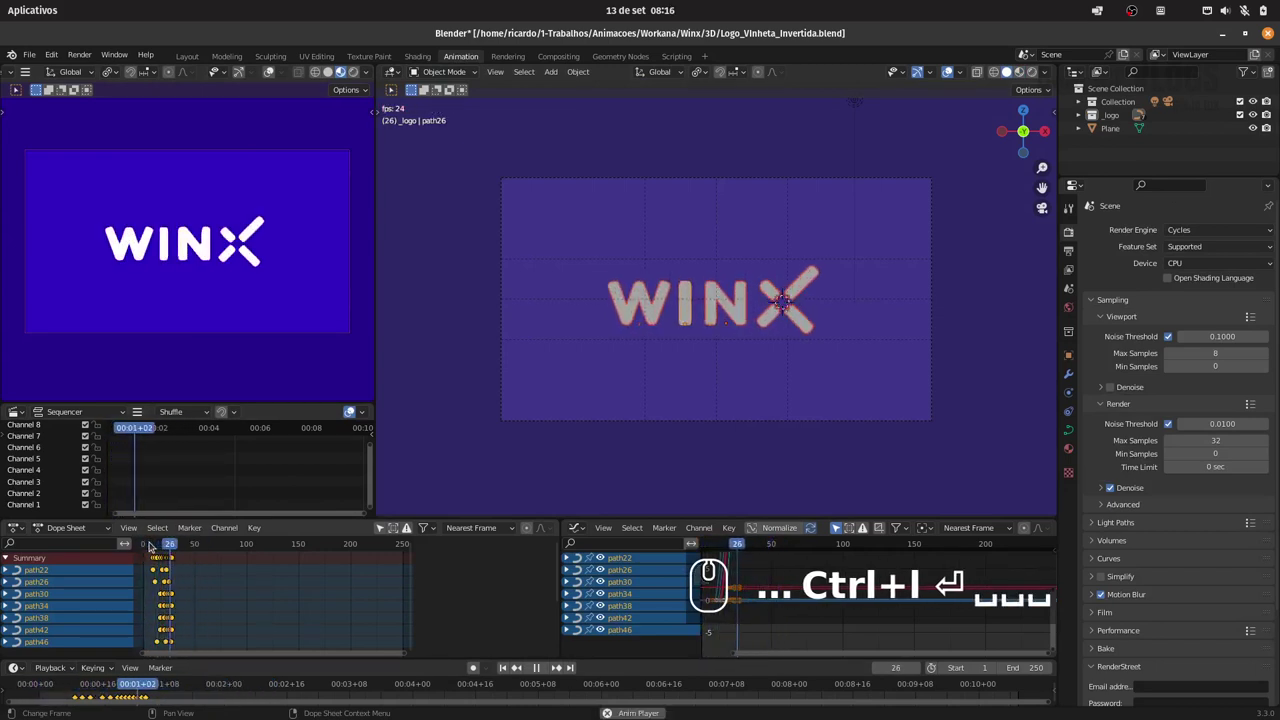
key(space)
key(ctrl+s)
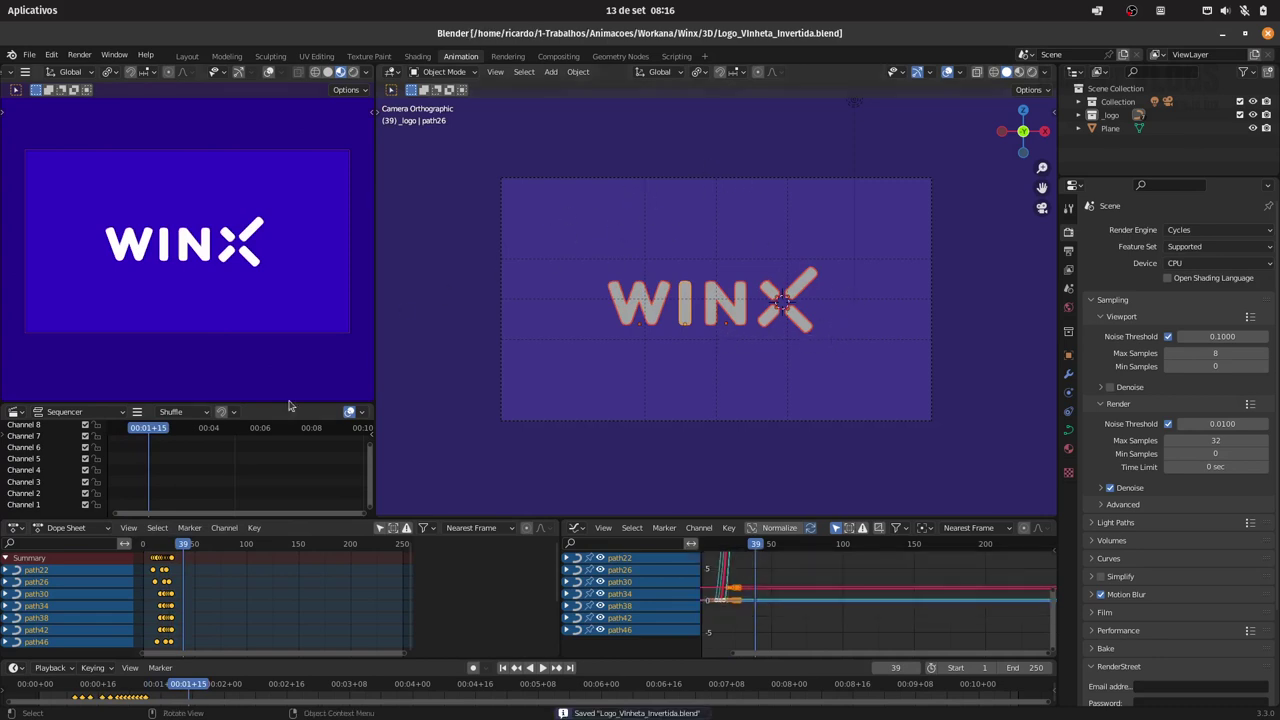
Scrub the playhead through frame 100 on toward frame 160 to check later frames
drag(200, 548, 247, 547)
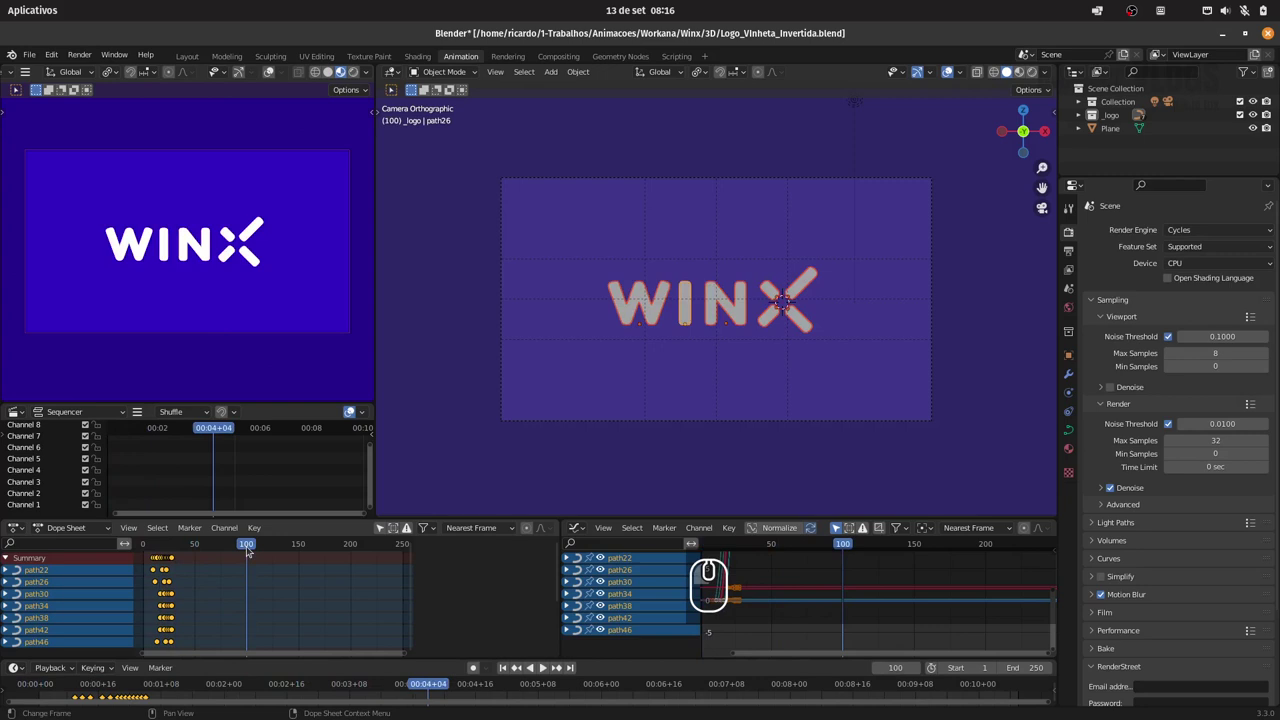
click(256, 547)
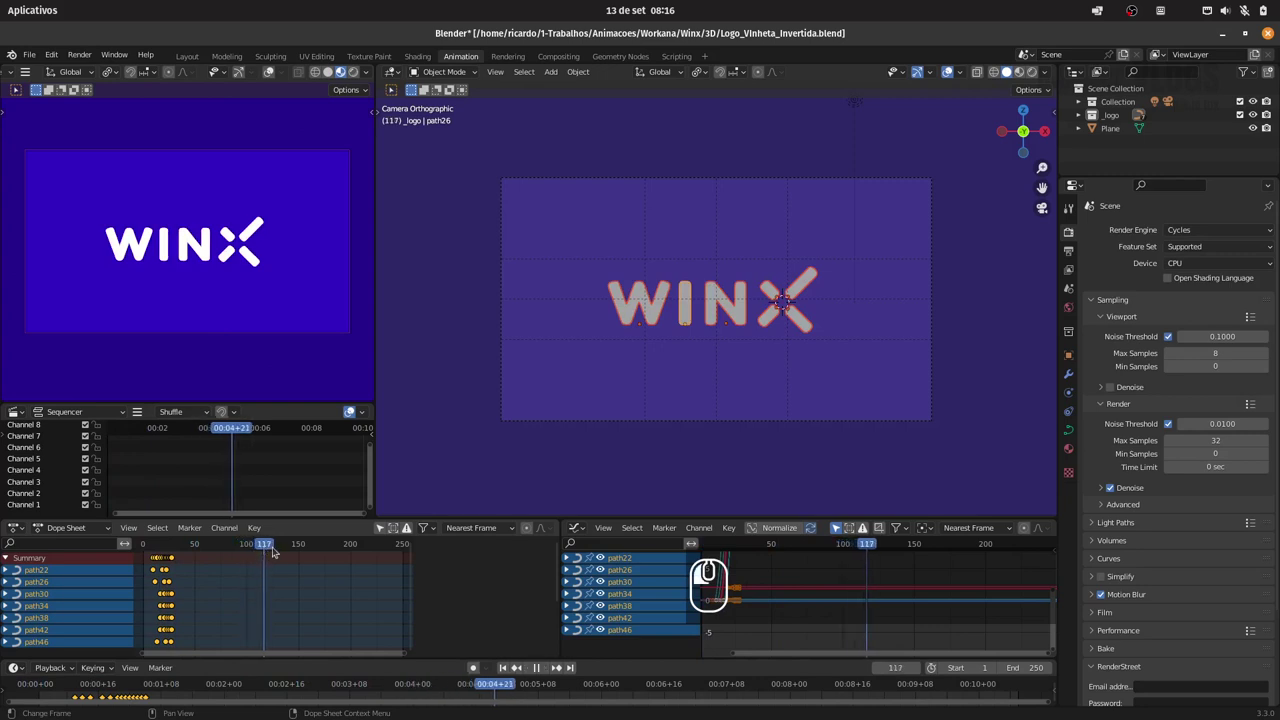
drag(567, 685, 673, 687)
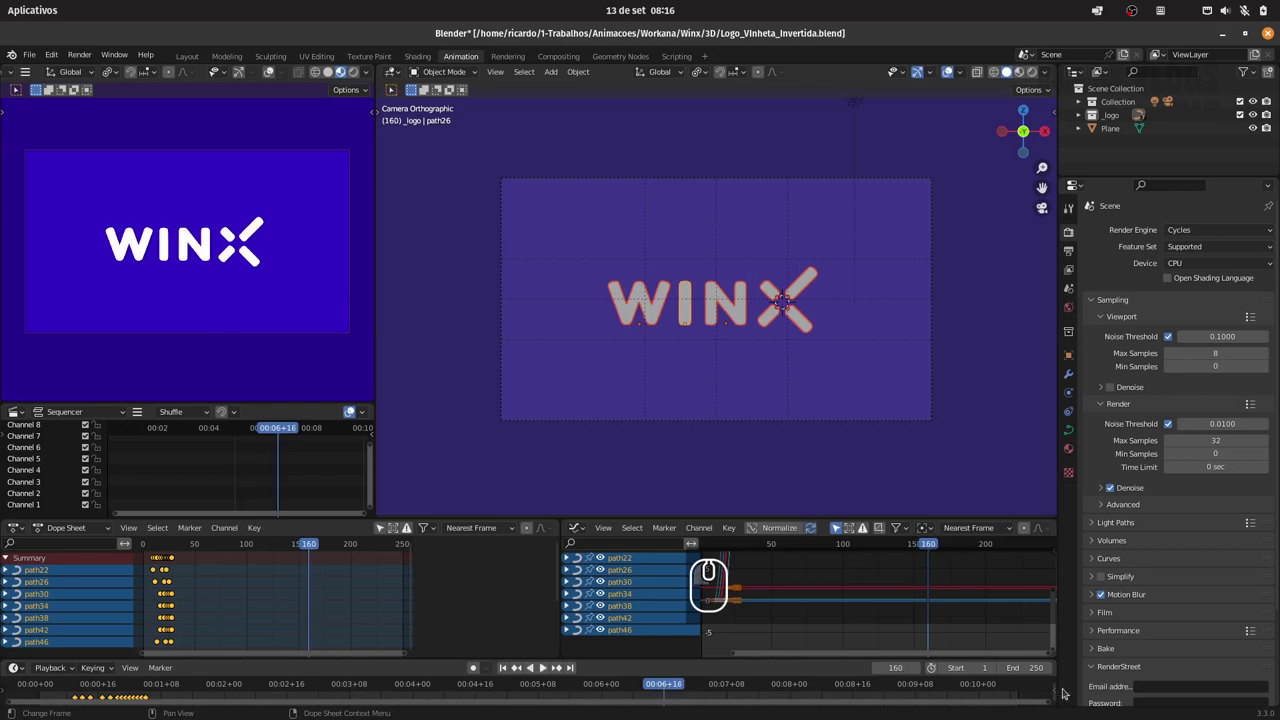